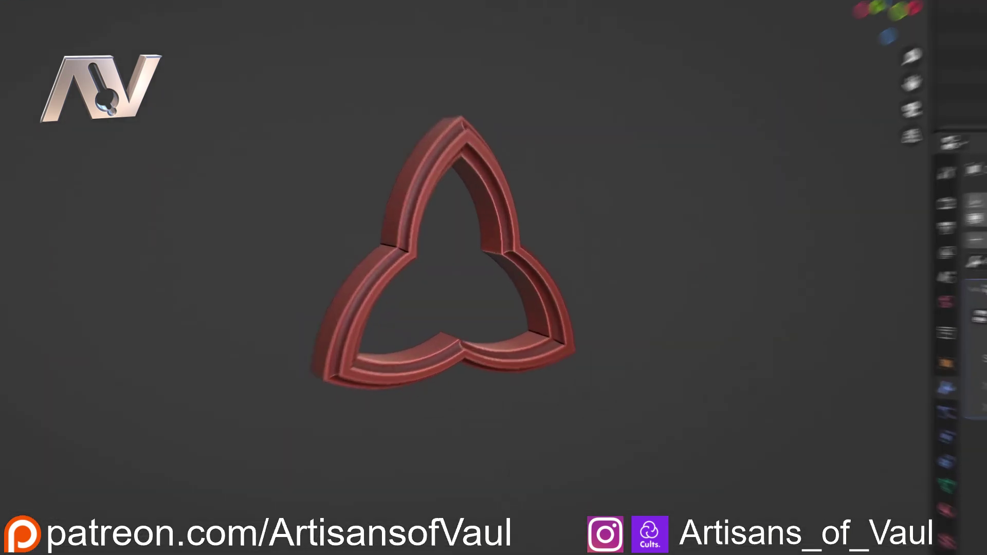
# - Add a new 128-vertex cylinder at the world origin
pyautogui.press('shift+a')
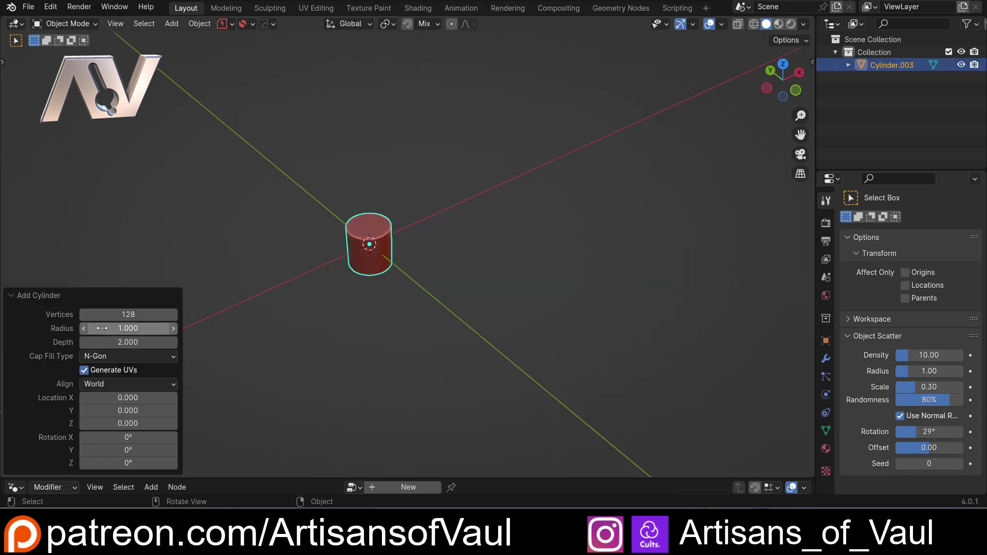
# - Enter a radius of 6 for the new cylinder
pyautogui.press('6')
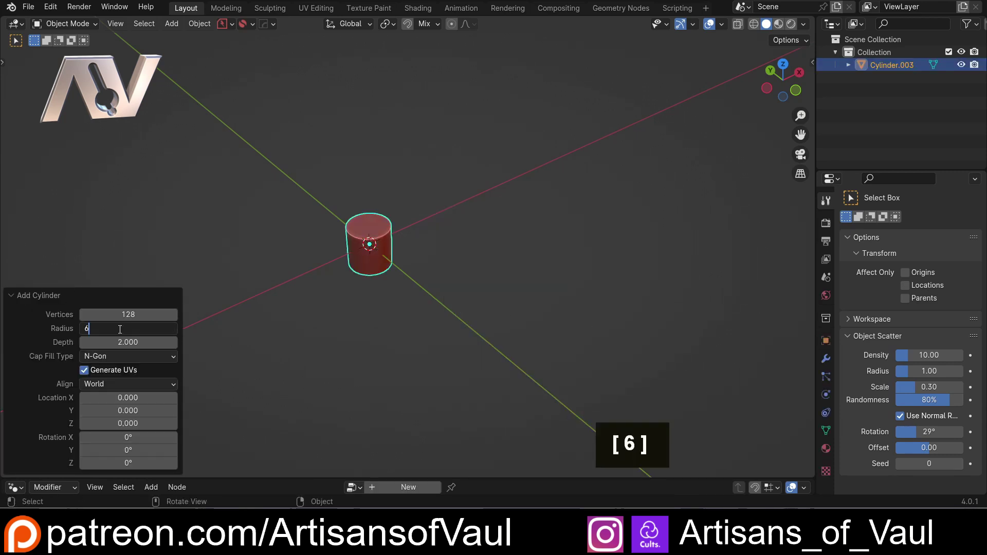
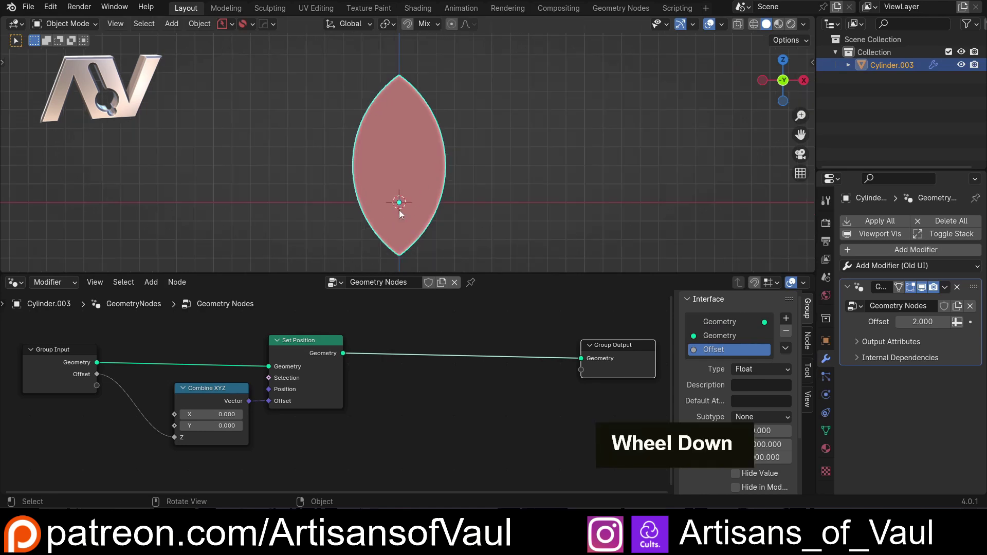
# - Sketch a temporary annotation guide over the lens shape and undo it again
pyautogui.scroll(3)
pyautogui.scroll(-3)
pyautogui.scroll(3)
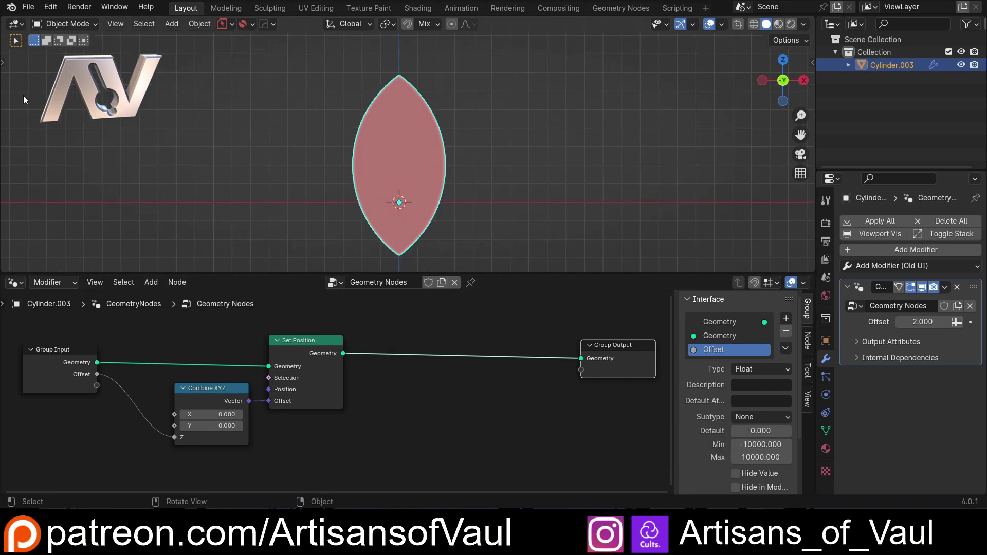
pyautogui.press('t')
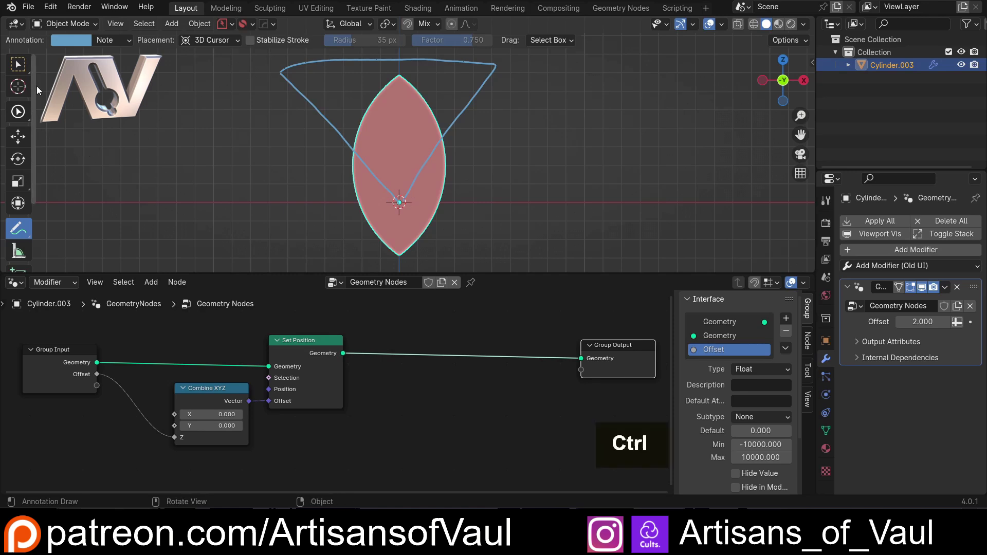
pyautogui.press('ctrl+z')
pyautogui.scroll(-3)
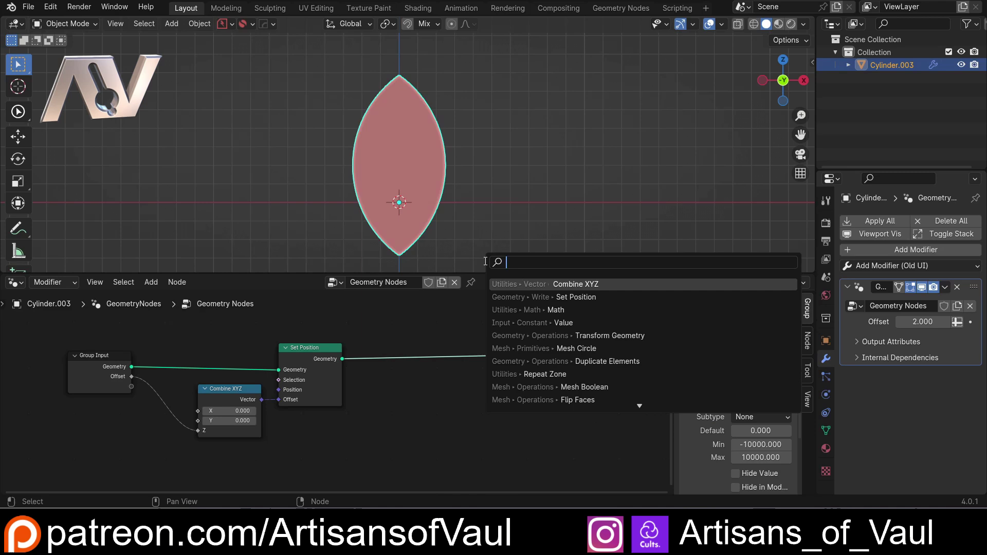
# - Add a Join Geometry node onto the link feeding the Group Output
pyautogui.press('j')
pyautogui.press('o')
pyautogui.press('i')
pyautogui.press('n')
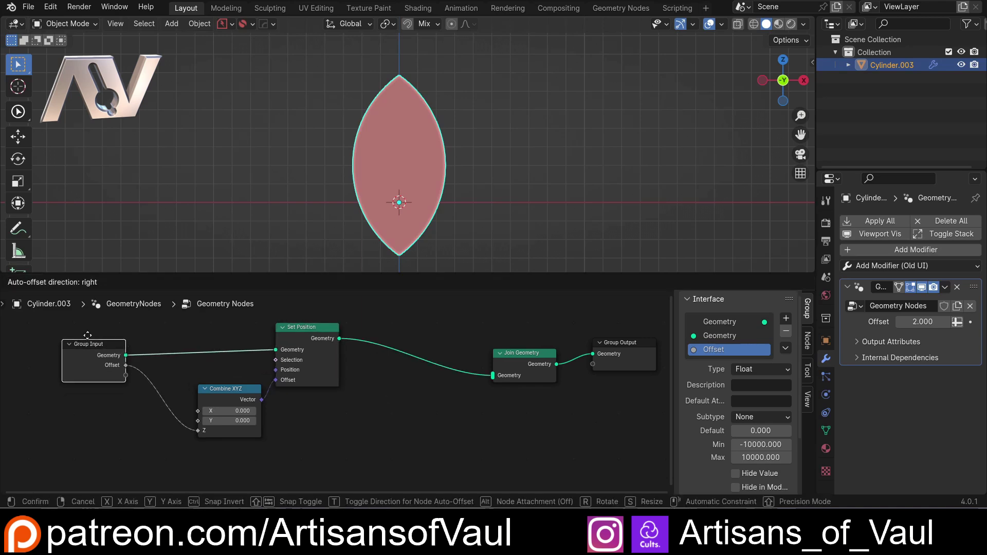
pyautogui.press('shift+a')
# - Add an Arc curve node and connect its Curve into Join Geometry
pyautogui.press('a')
pyautogui.write('R, A')
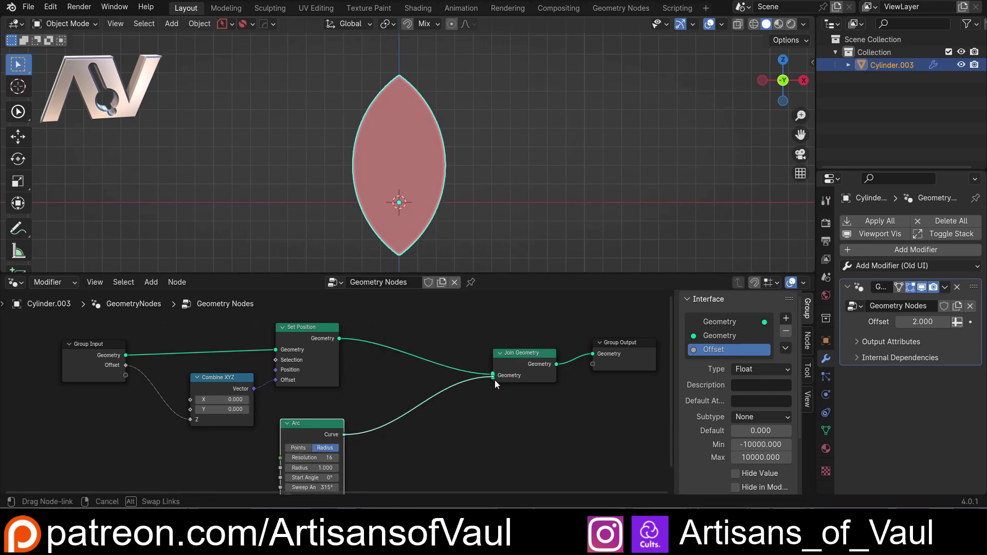
pyautogui.press('shift+z')
pyautogui.scroll(3)
pyautogui.middleClick(398, 231)
pyautogui.middleClick(401, 162)
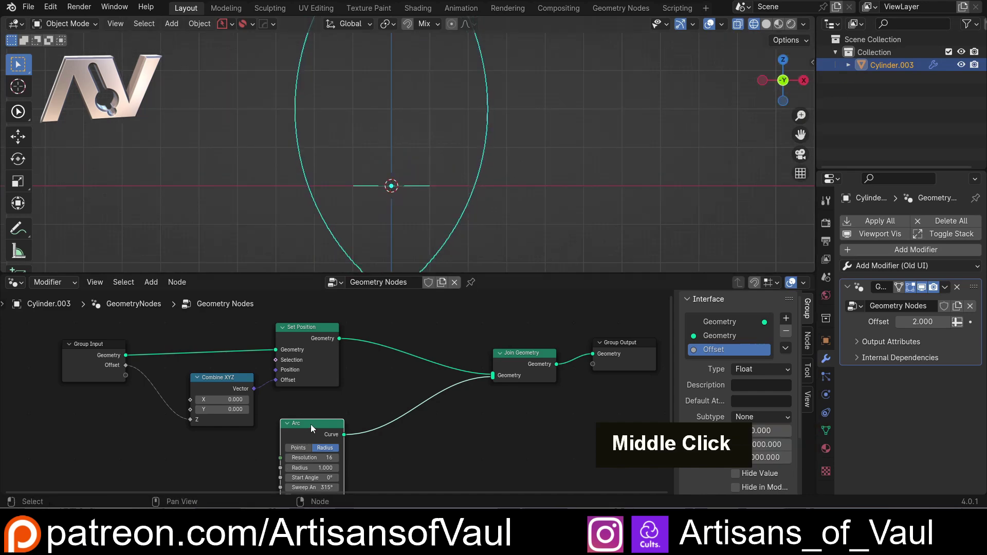
# - Insert a Transform Geometry node after the Arc with X rotation 90°
pyautogui.press('shift+a')
pyautogui.write('A, R')
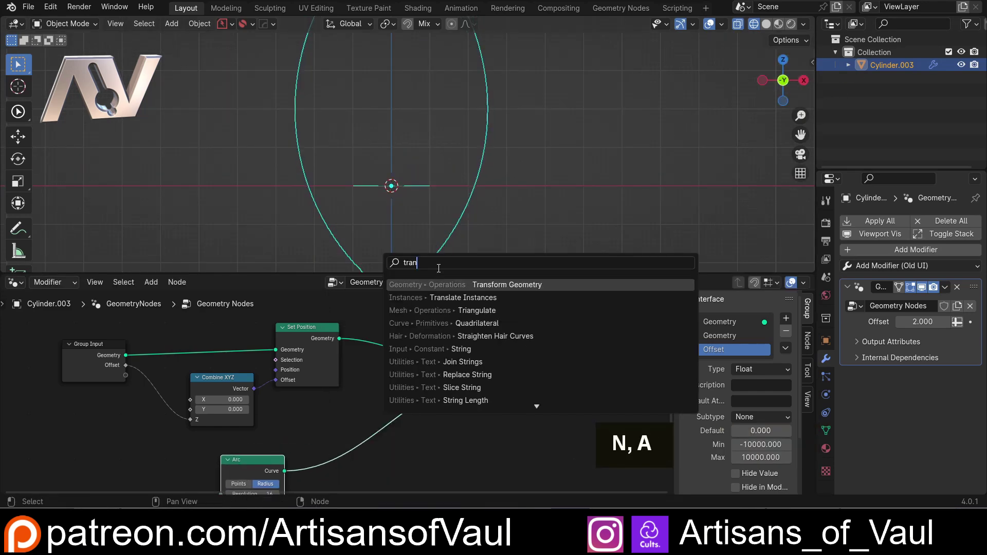
pyautogui.scroll(-3)
pyautogui.middleClick(467, 468)
pyautogui.scroll(3)
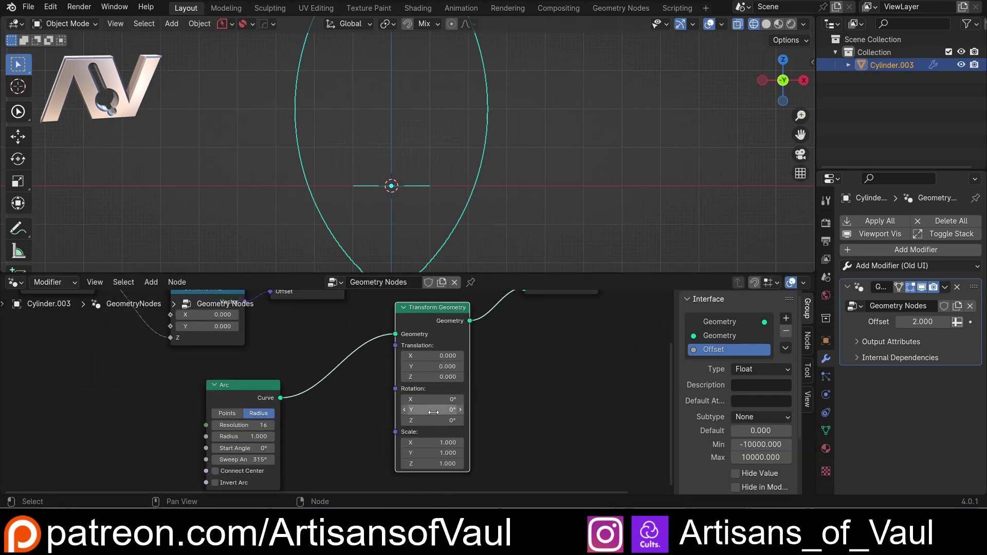
pyautogui.press('9')
pyautogui.press('0')
pyautogui.press('Return')
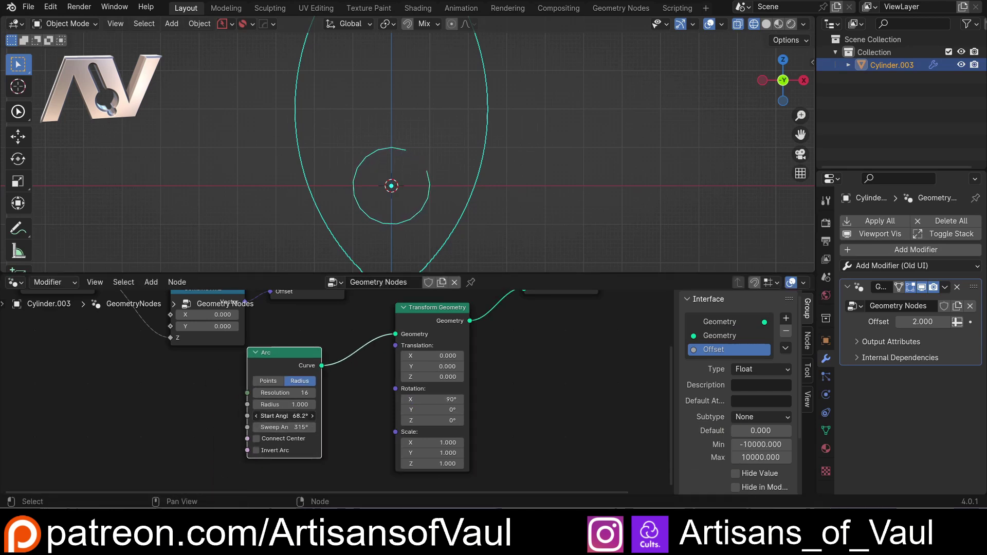
# - Reset the arc's start angle to zero and adjust its sweep
pyautogui.press('0')
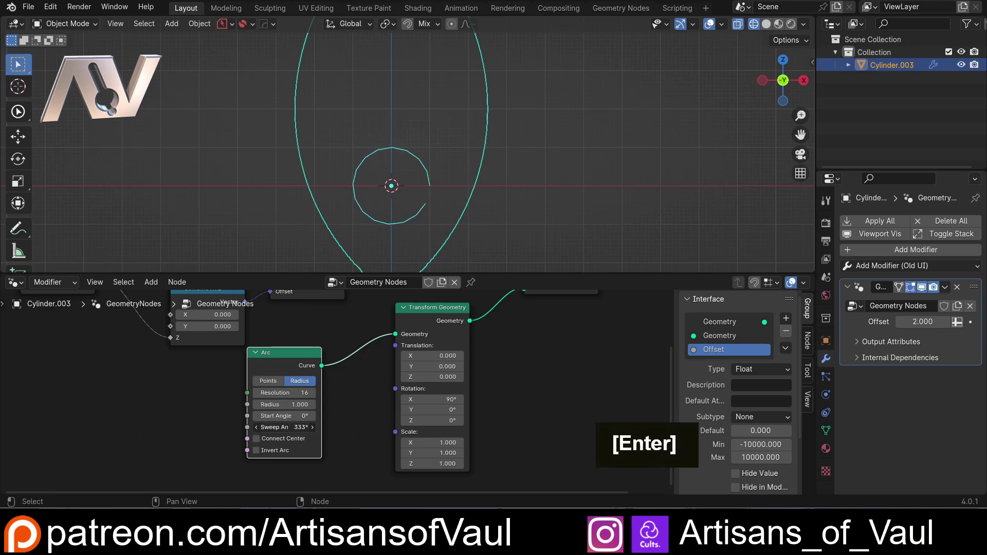
pyautogui.press('Return')
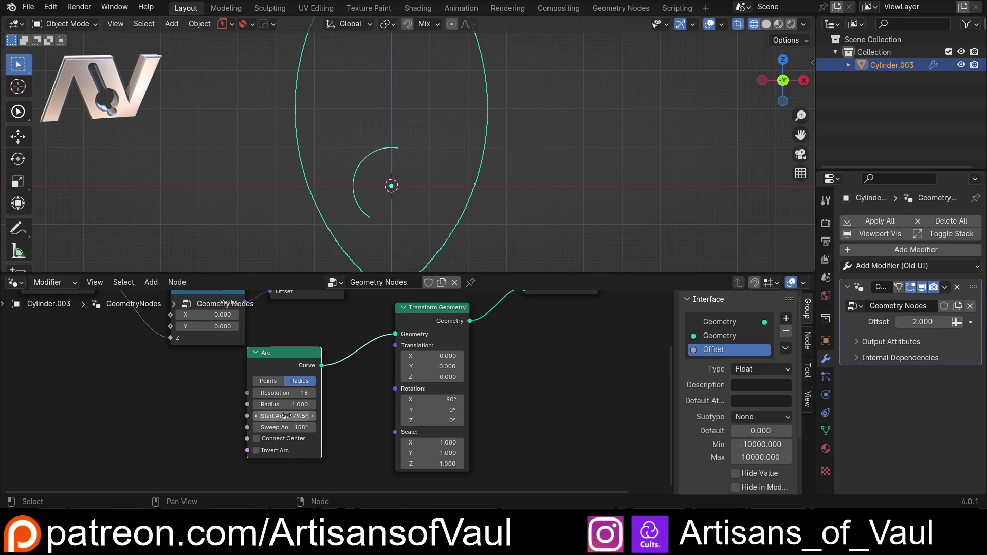
pyautogui.press('0')
pyautogui.press('Return')
pyautogui.scroll(3)
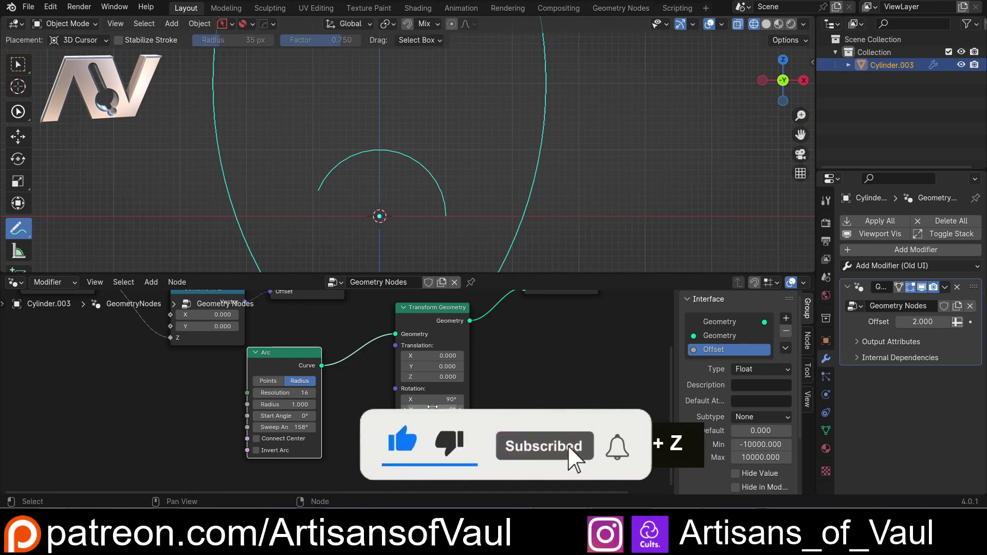
pyautogui.press('ctrl+z')
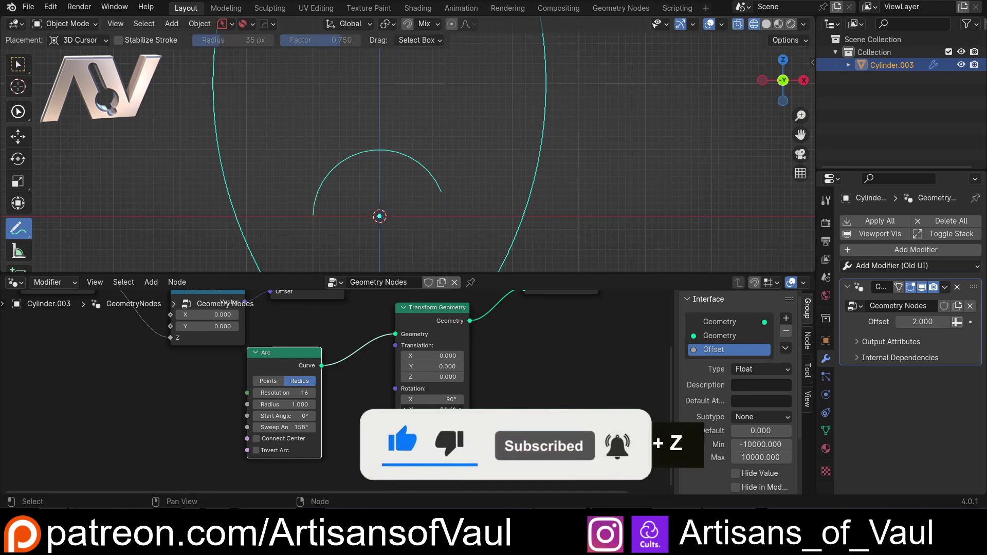
# - Set the transform's Y rotation to -90°
pyautogui.press('-')
pyautogui.press('9')
pyautogui.press('0')
pyautogui.press('Return')
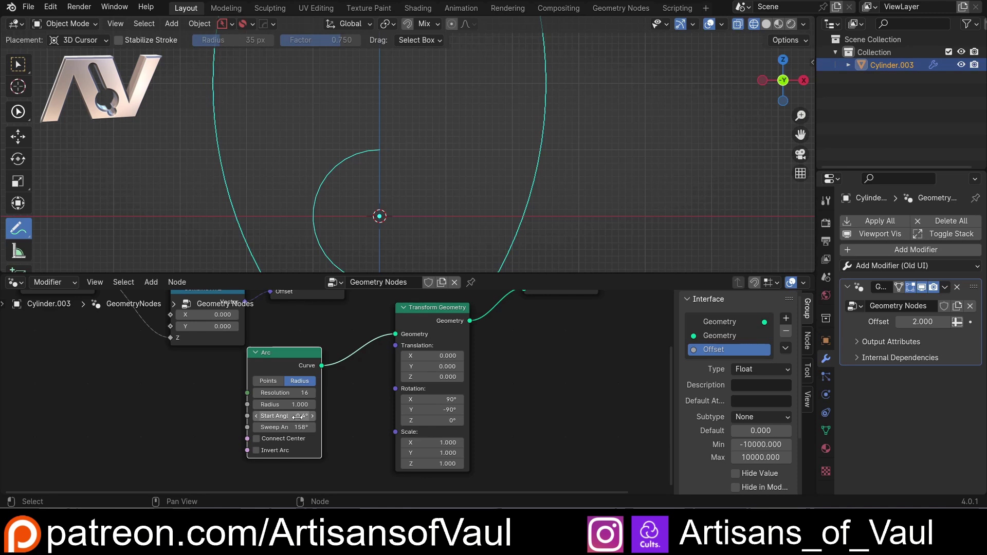
pyautogui.press('0')
pyautogui.press('Return')
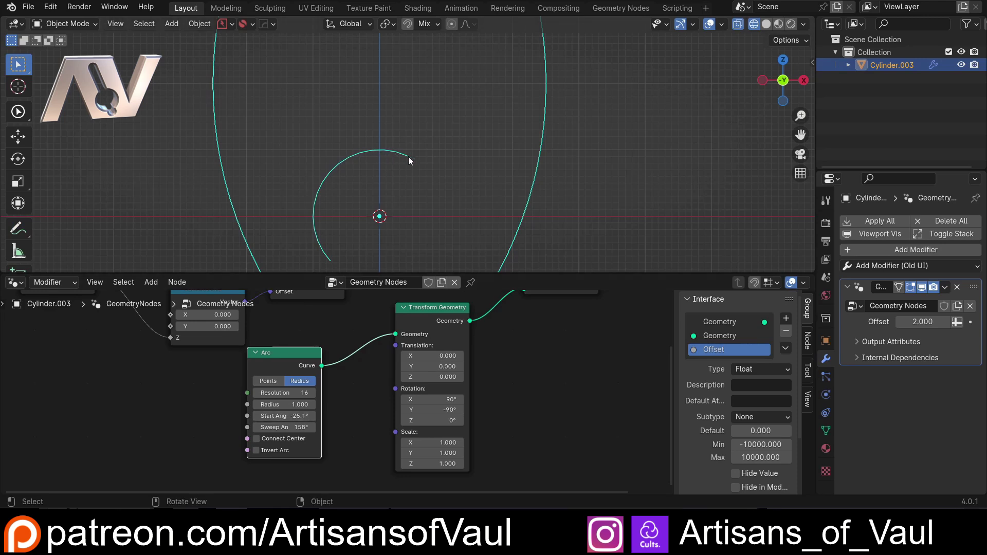
# - Give the arc a -60° start angle and a 120° sweep
pyautogui.scroll(3)
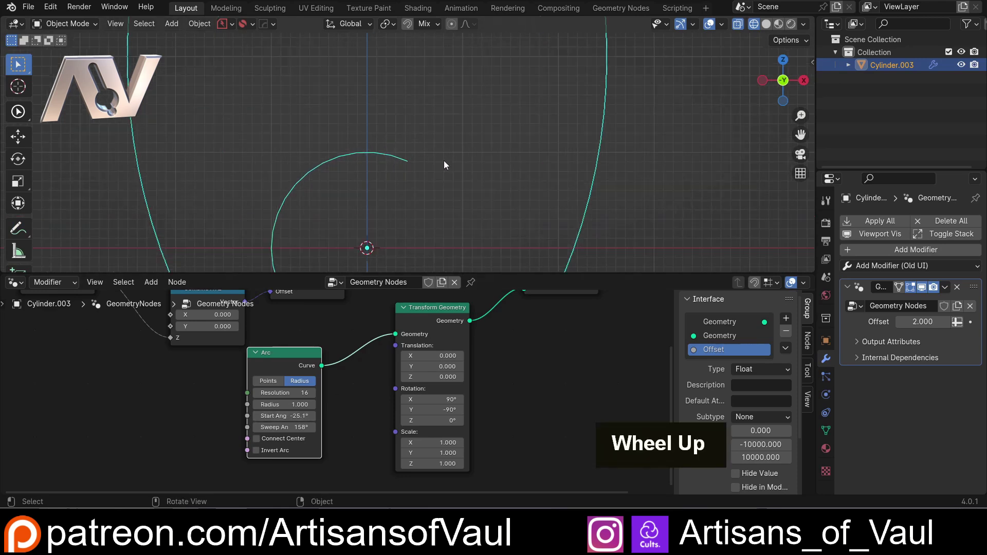
pyautogui.scroll(-3)
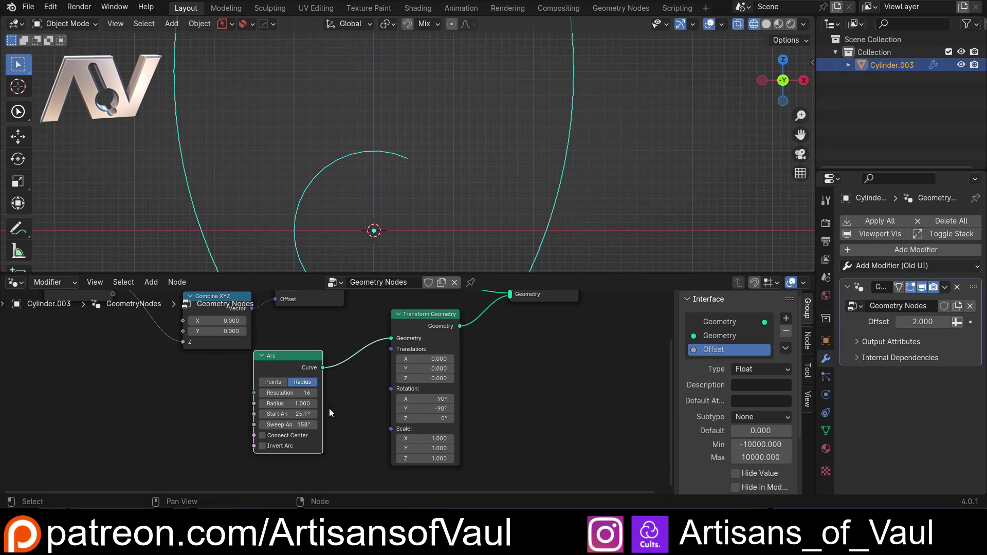
pyautogui.scroll(-3)
pyautogui.middleClick(400, 174)
pyautogui.scroll(3)
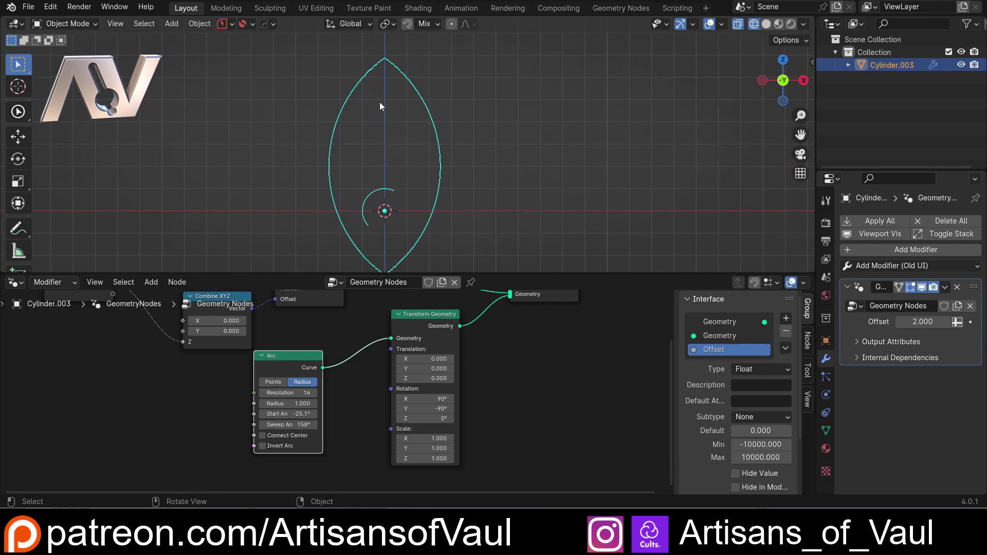
pyautogui.press('ctrl+z')
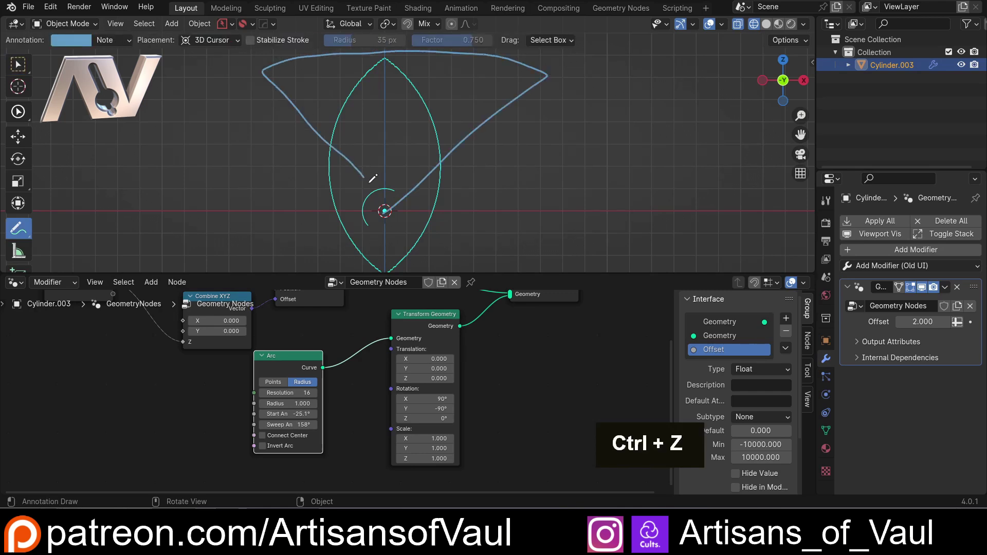
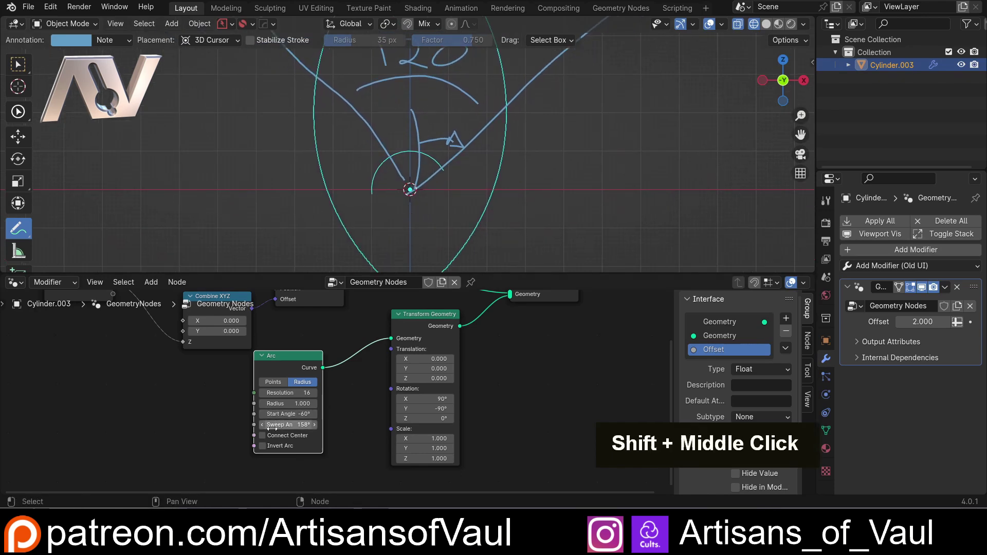
pyautogui.press('1')
pyautogui.press('2')
pyautogui.press('0')
pyautogui.press('Return')
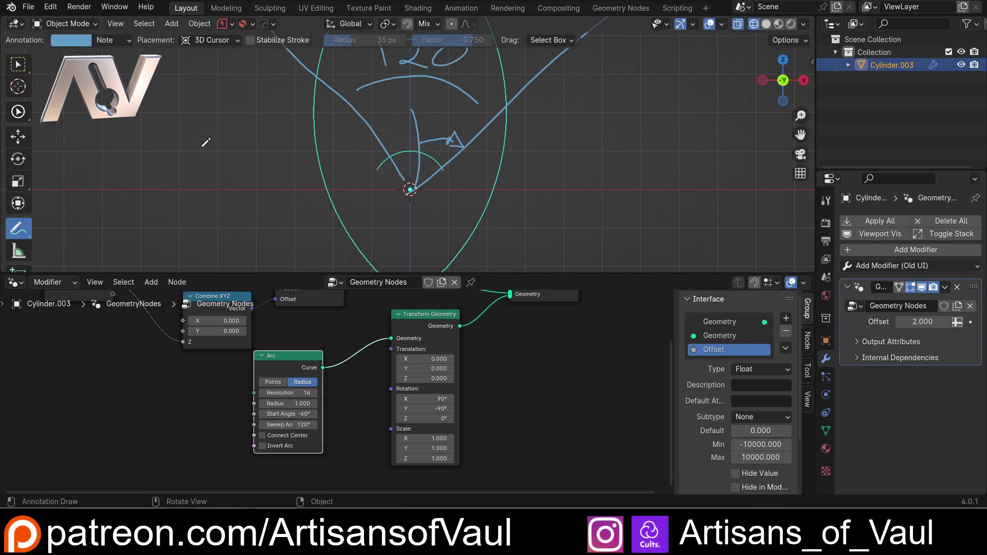
# - Delete the sketched annotation notes from the viewport
pyautogui.press('t')
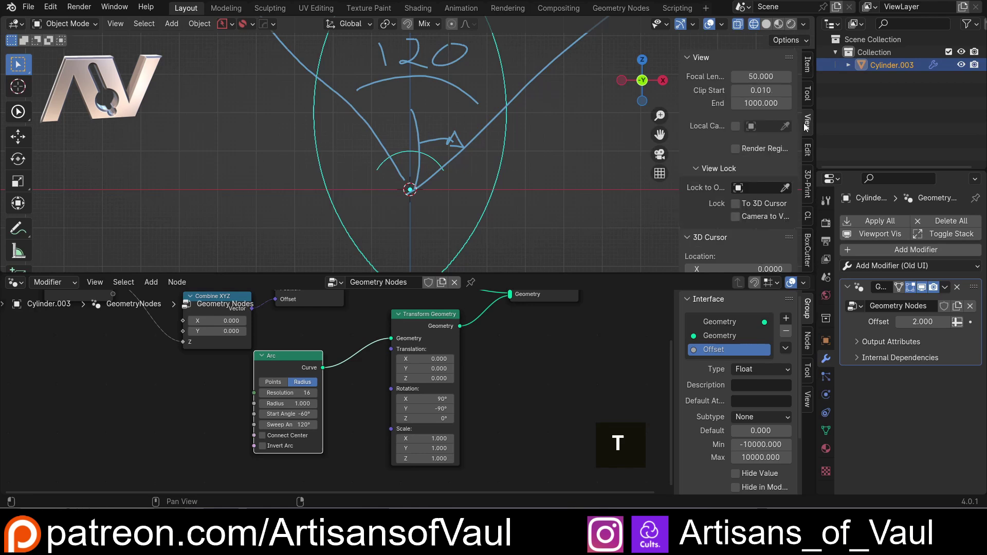
pyautogui.scroll(-3)
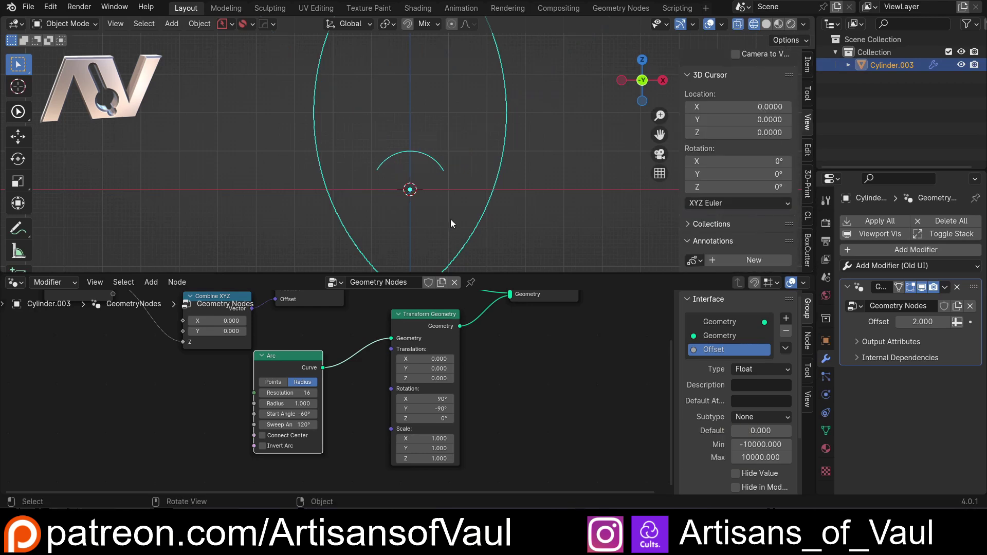
pyautogui.scroll(3)
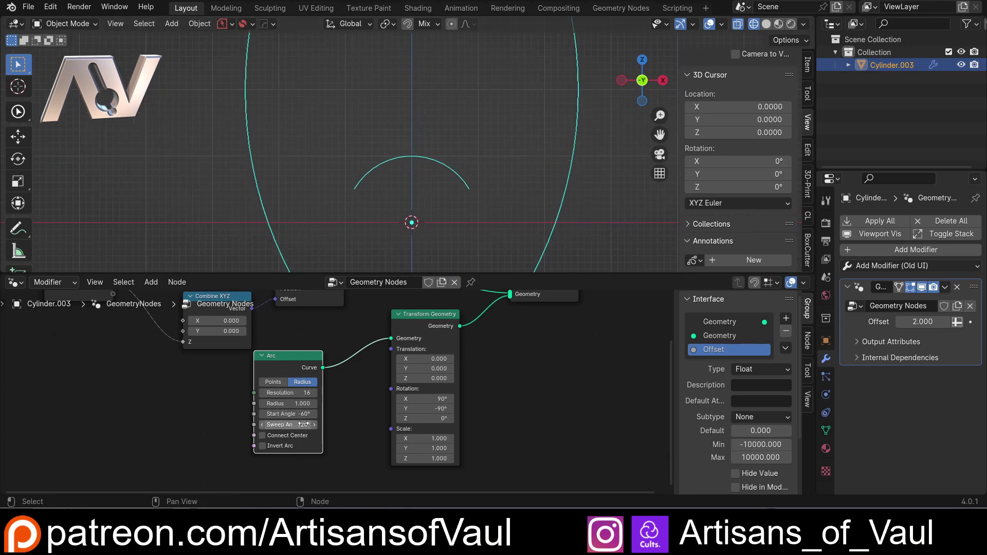
# - Add a Math Divide node with 360 as the dividend
pyautogui.scroll(-3)
pyautogui.middleClick(275, 348)
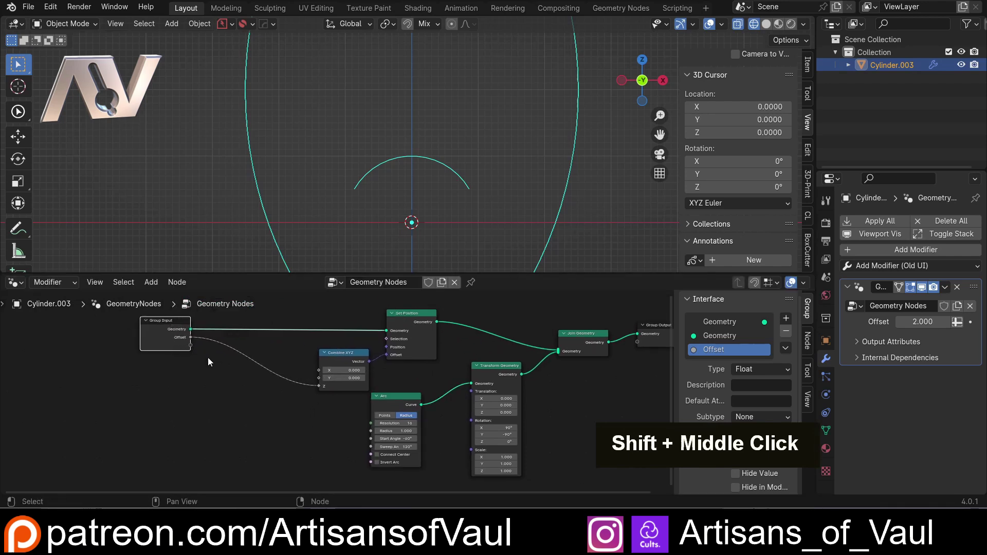
pyautogui.scroll(3)
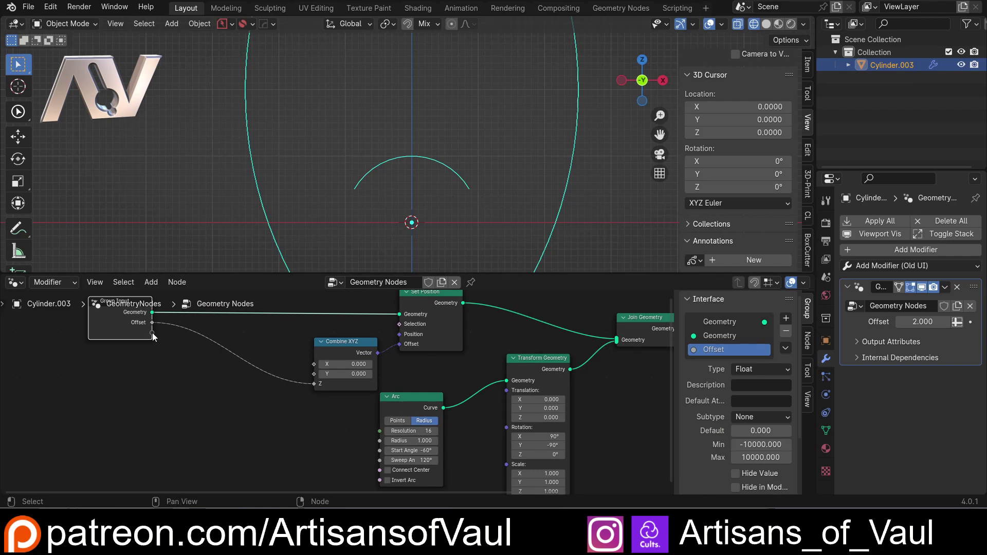
pyautogui.press('shift+a')
pyautogui.press('m')
pyautogui.write('T, A')
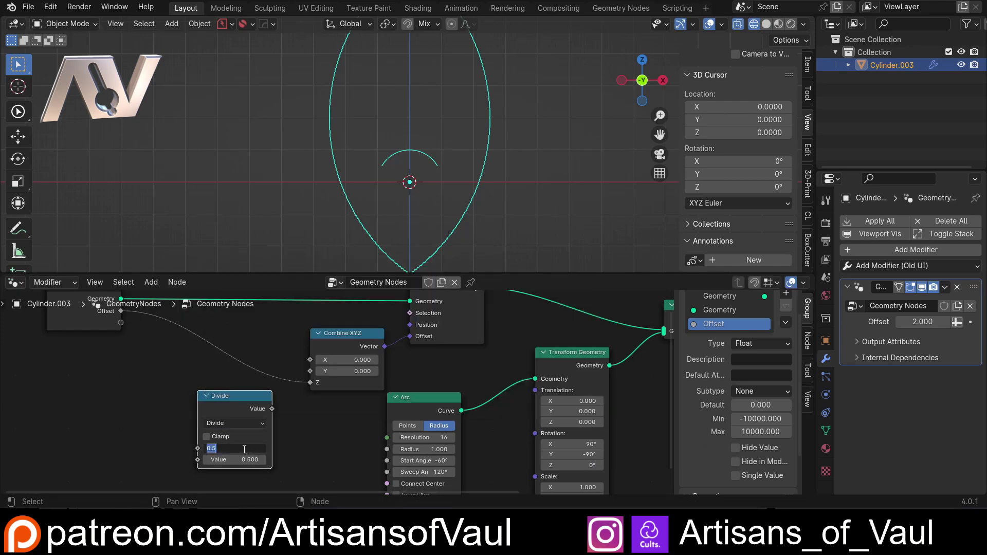
pyautogui.press('3')
pyautogui.press('6')
pyautogui.press('0')
pyautogui.press('Return')
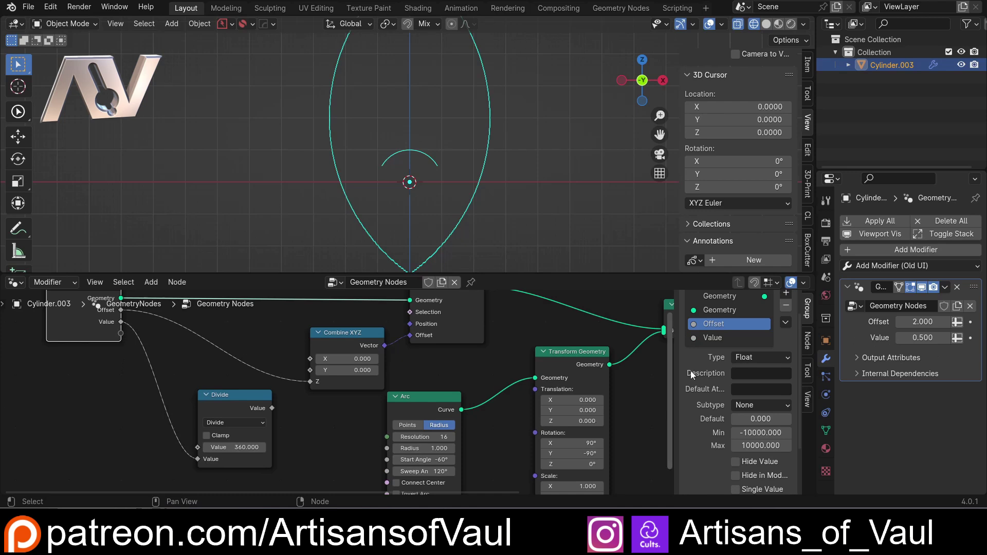
# - Rename the new group input to Segments and make it an integer
pyautogui.doubleClick(722, 340)
pyautogui.press('shift+s')
pyautogui.press('e')
pyautogui.press('g')
pyautogui.write('M, G')
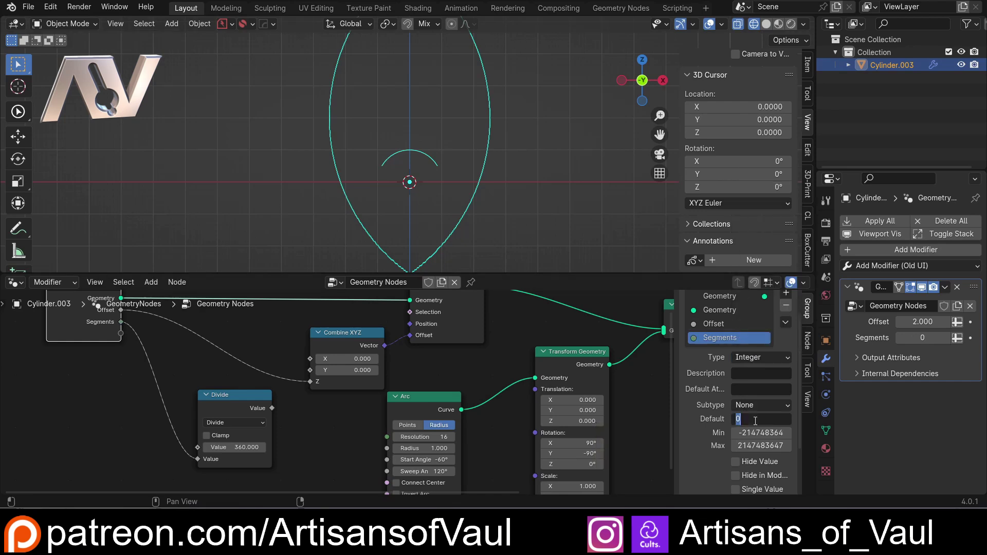
pyautogui.press('3')
pyautogui.press('Return')
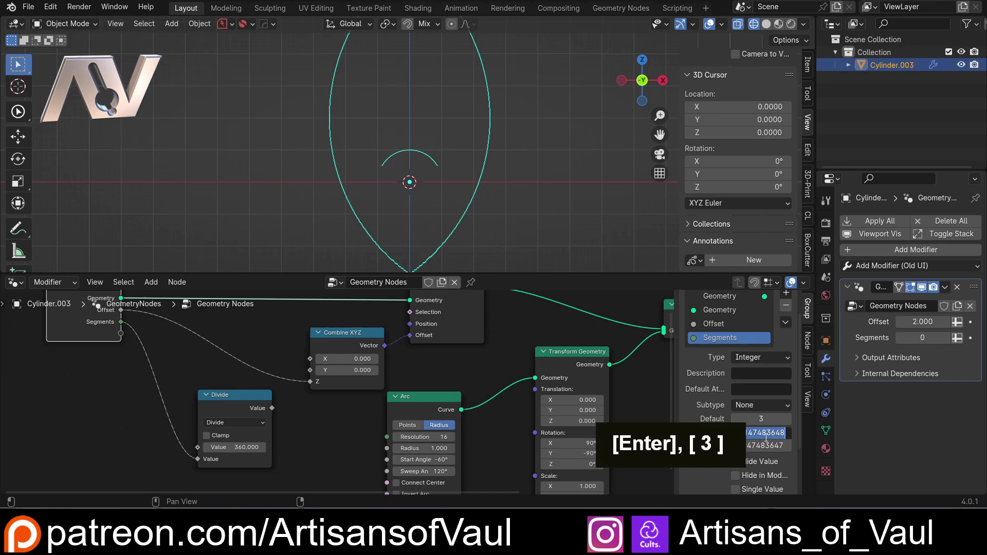
# - Try Segments values of 3 and 50 in the modifier panel
pyautogui.press('3')
pyautogui.press('Return')
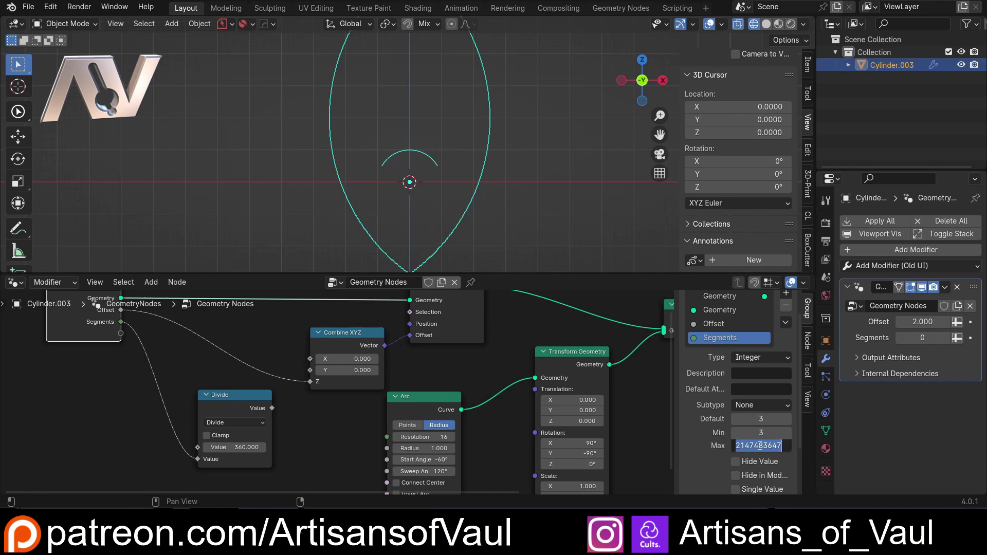
pyautogui.press('5')
pyautogui.press('0')
pyautogui.press('Return')
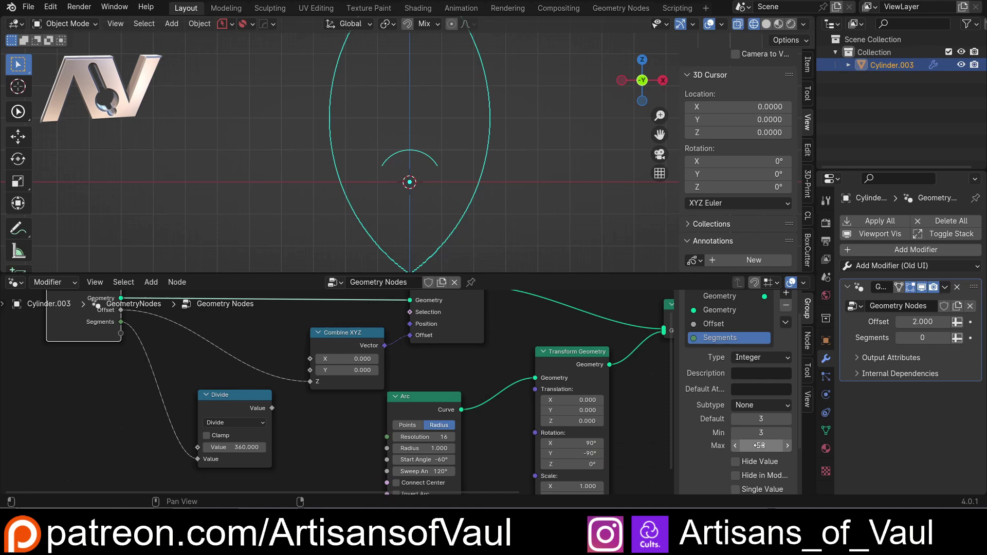
# - Add a To Radians node between the Divide output and the Arc's sweep angle
pyautogui.middleClick(300, 422)
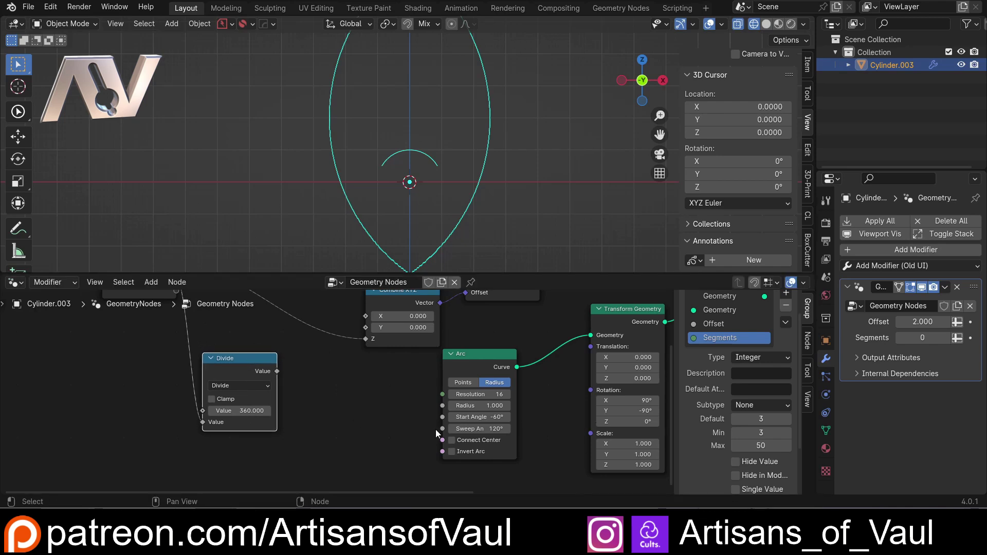
pyautogui.press('t')
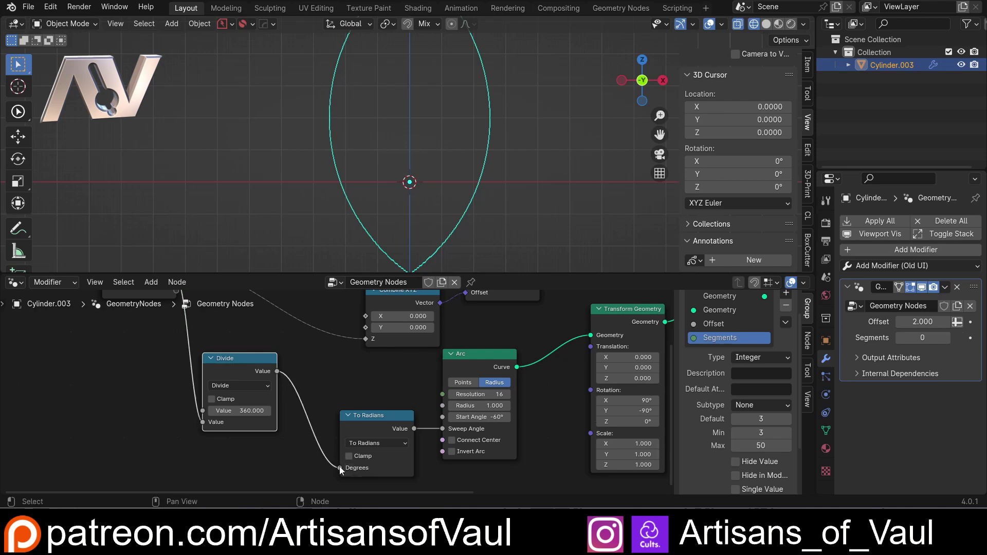
# - Set Segments to 3 so the small arc reappears in the pointed frame
pyautogui.scroll(-3)
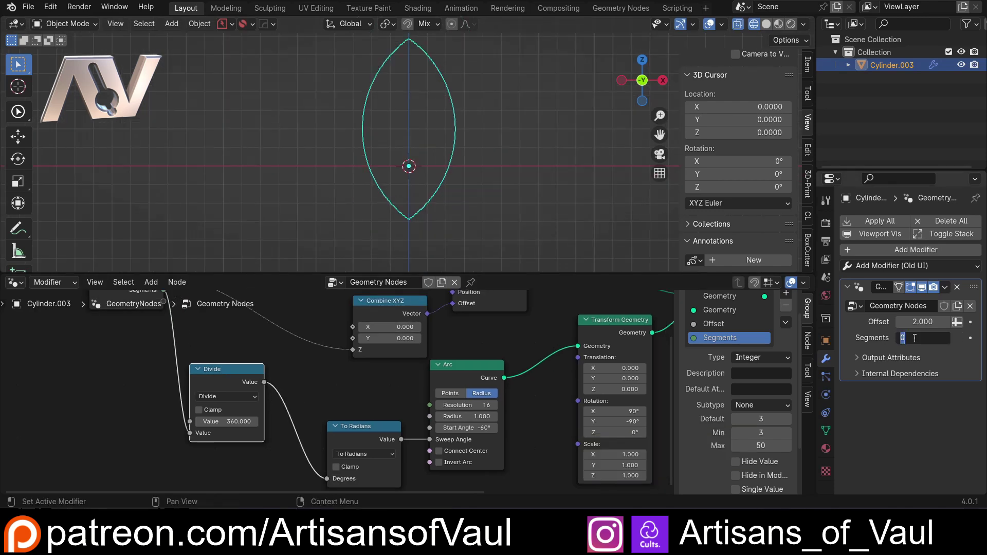
pyautogui.press('3')
pyautogui.press('Return')
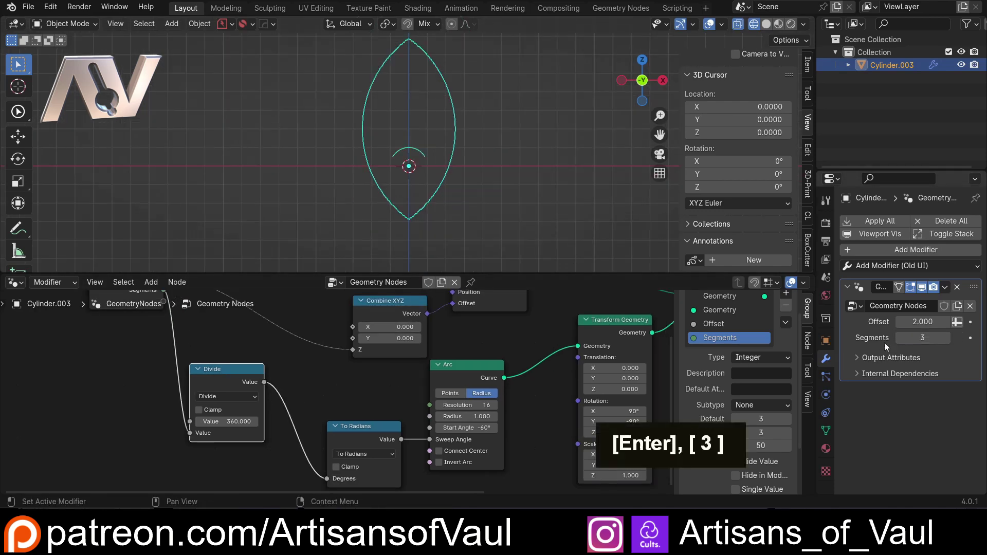
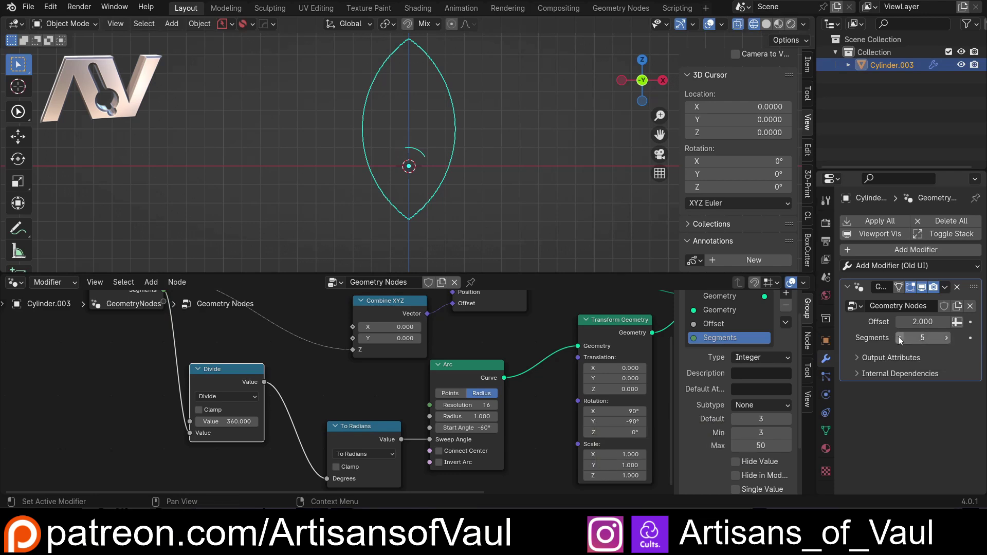
pyautogui.doubleClick(902, 339)
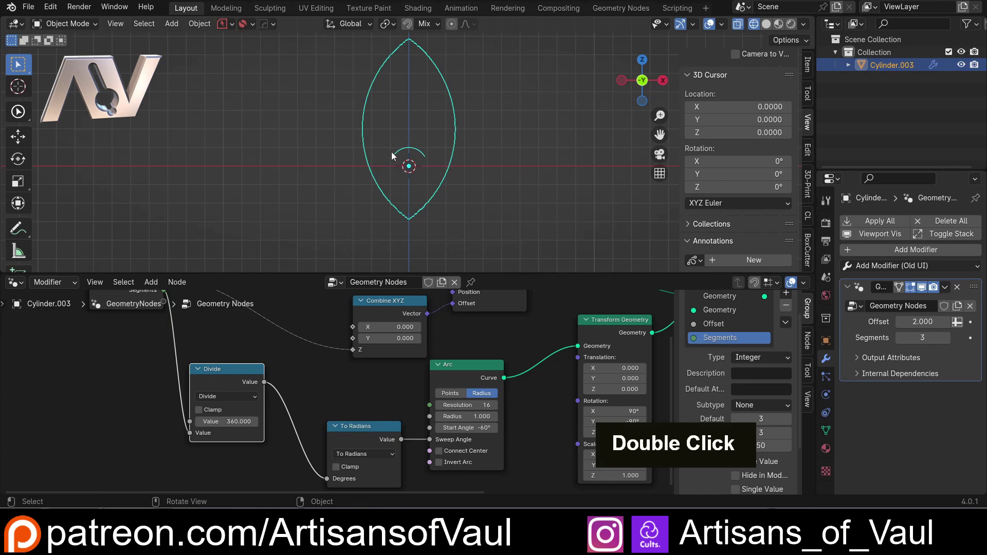
pyautogui.scroll(3)
pyautogui.middleClick(436, 422)
pyautogui.middleClick(391, 403)
# - Add a second Divide node dividing the radian sweep by -2 to drive the Arc start angle, collapsed
pyautogui.scroll(-3)
pyautogui.middleClick(365, 362)
pyautogui.middleClick(145, 341)
pyautogui.middleClick(337, 437)
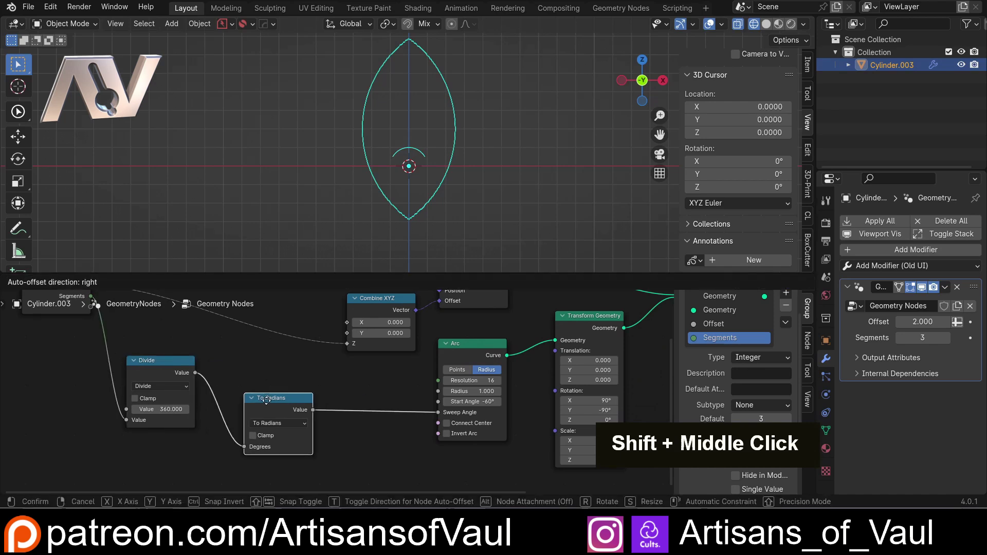
pyautogui.scroll(3)
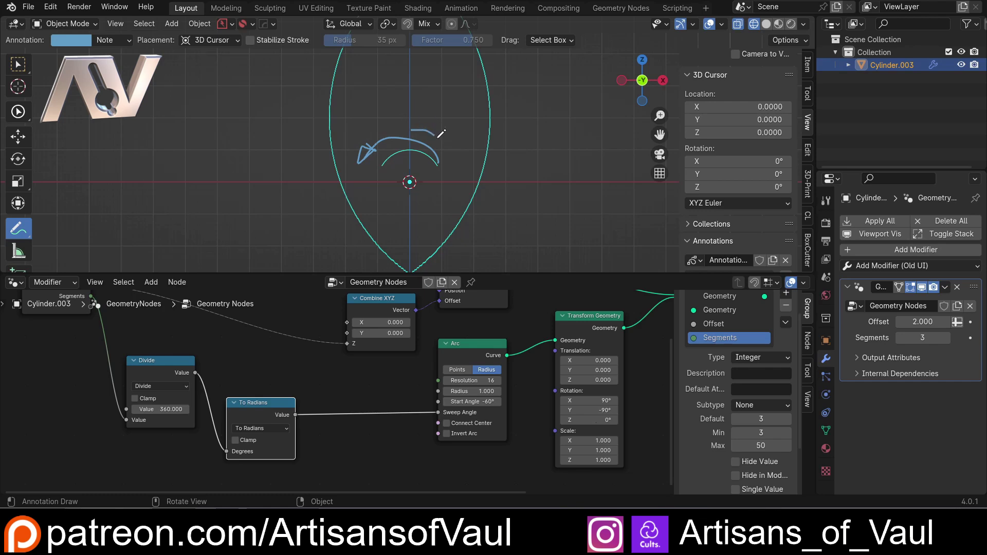
pyautogui.press('ctrl+z')
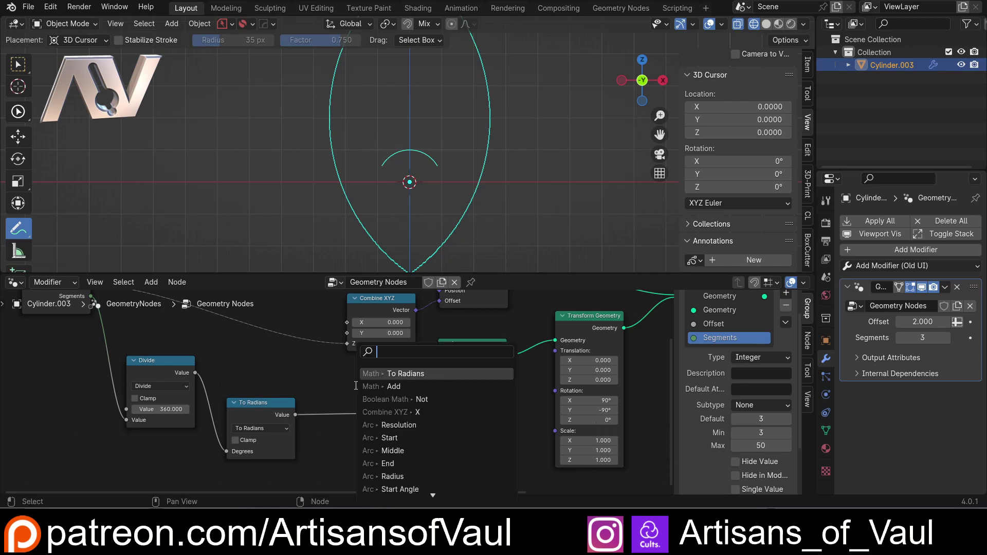
pyautogui.write('I, D')
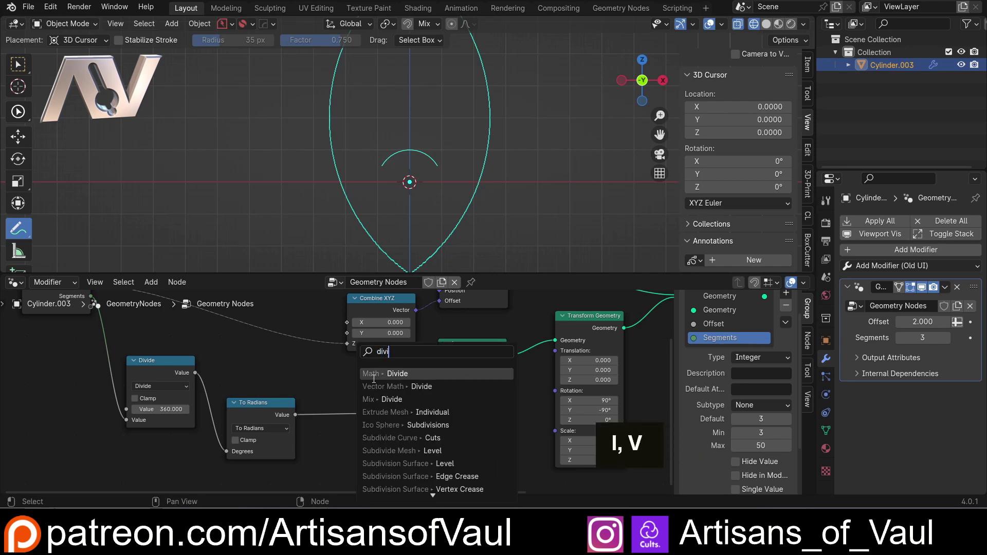
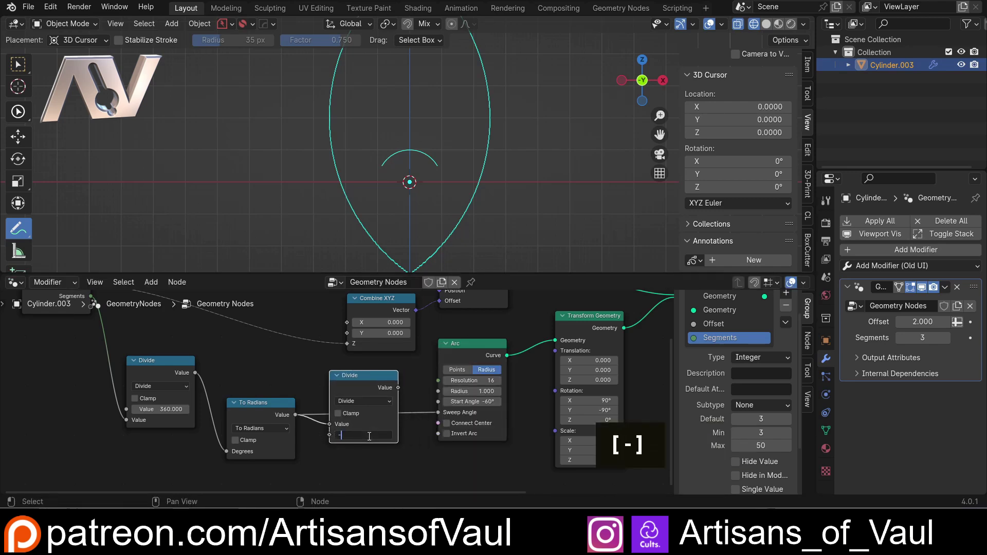
pyautogui.press('KP_2')
pyautogui.press('Return')
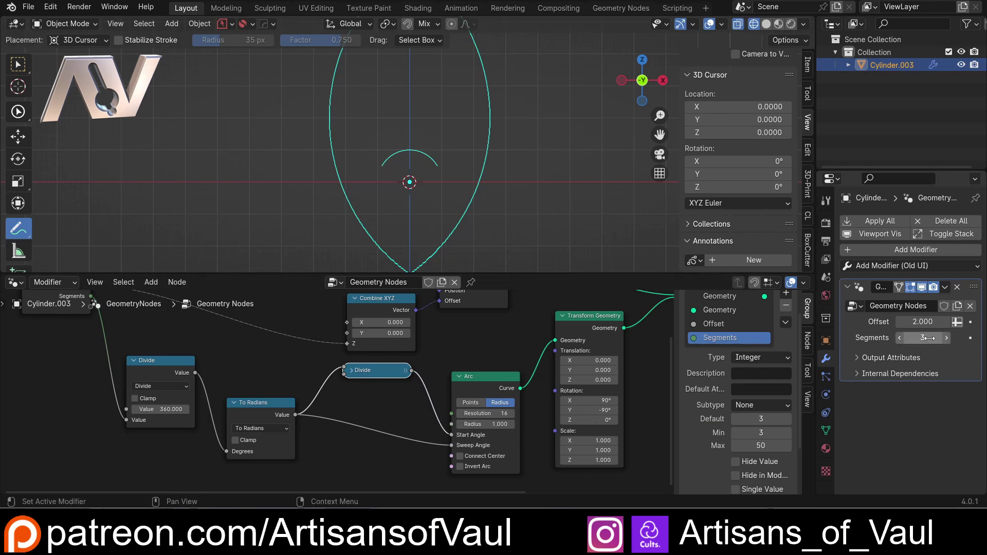
# - Enable Connect Center on the Arc node and adjust its resolution, closing it into a wedge outline
pyautogui.doubleClick(948, 342)
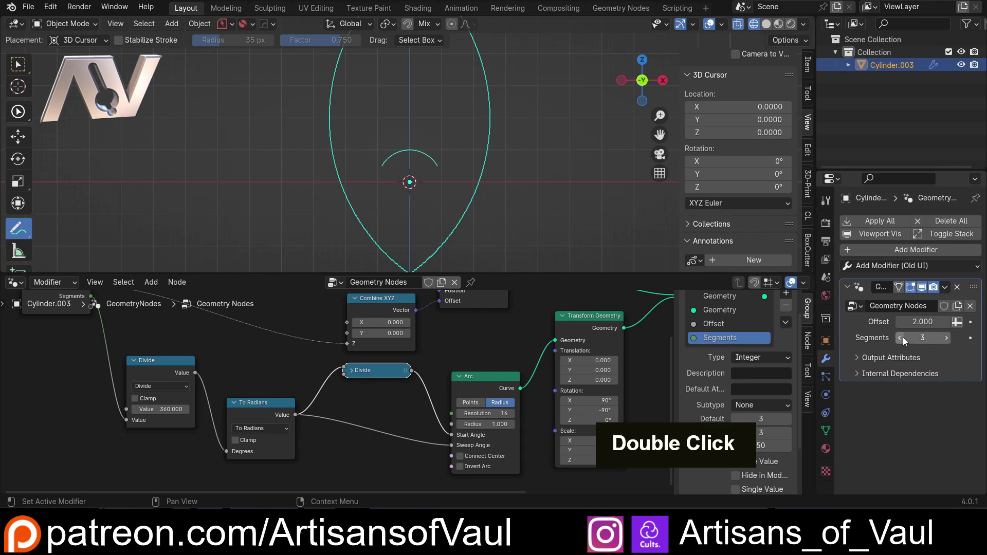
pyautogui.scroll(-3)
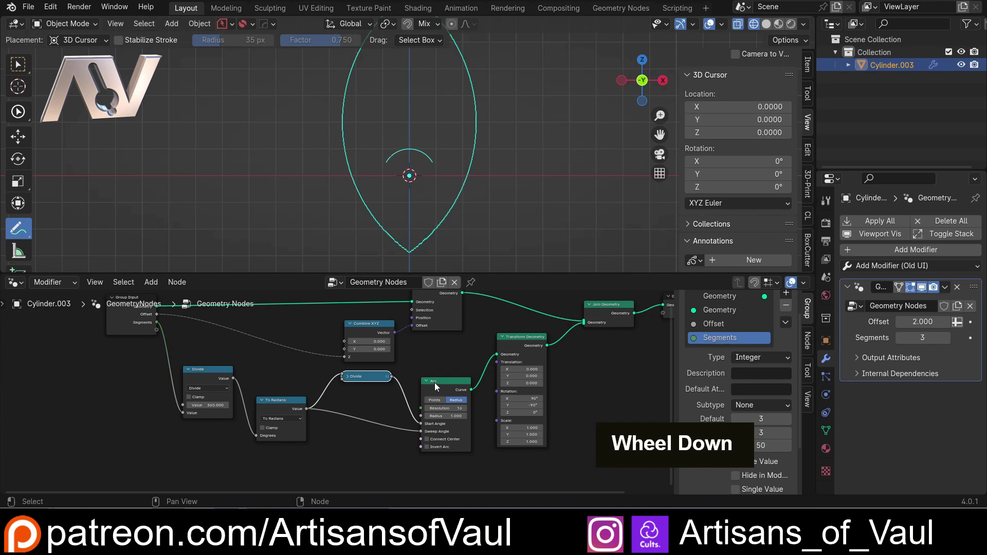
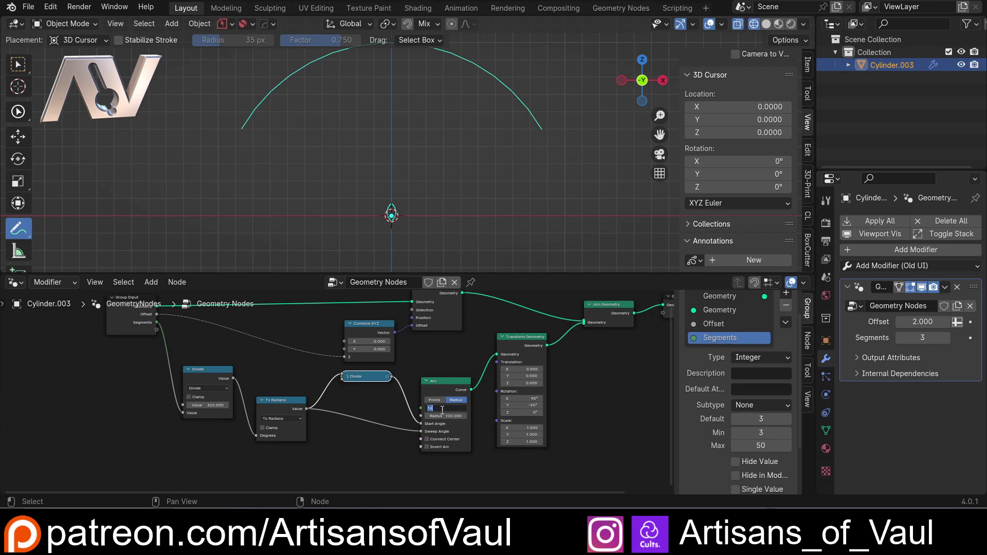
pyautogui.press('1')
pyautogui.press('Return')
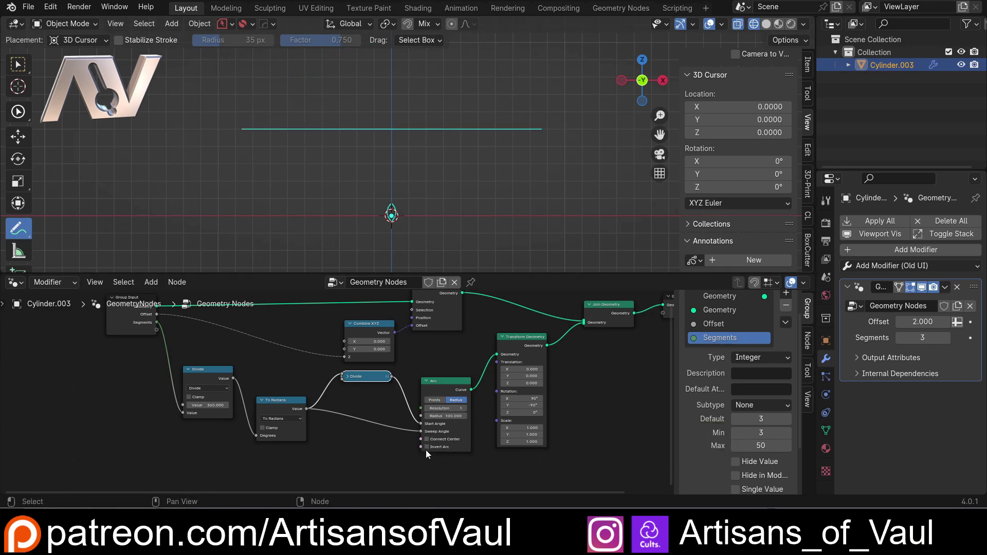
pyautogui.scroll(3)
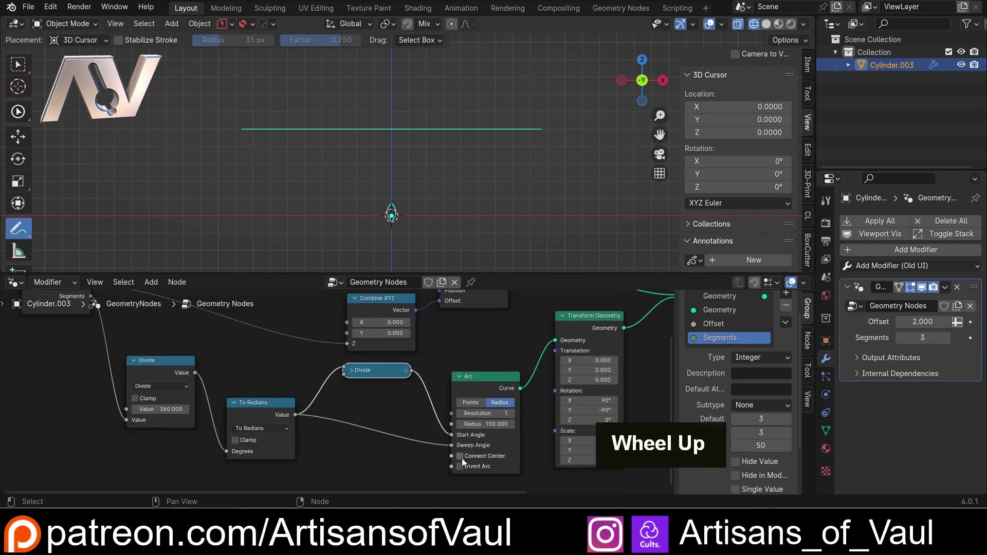
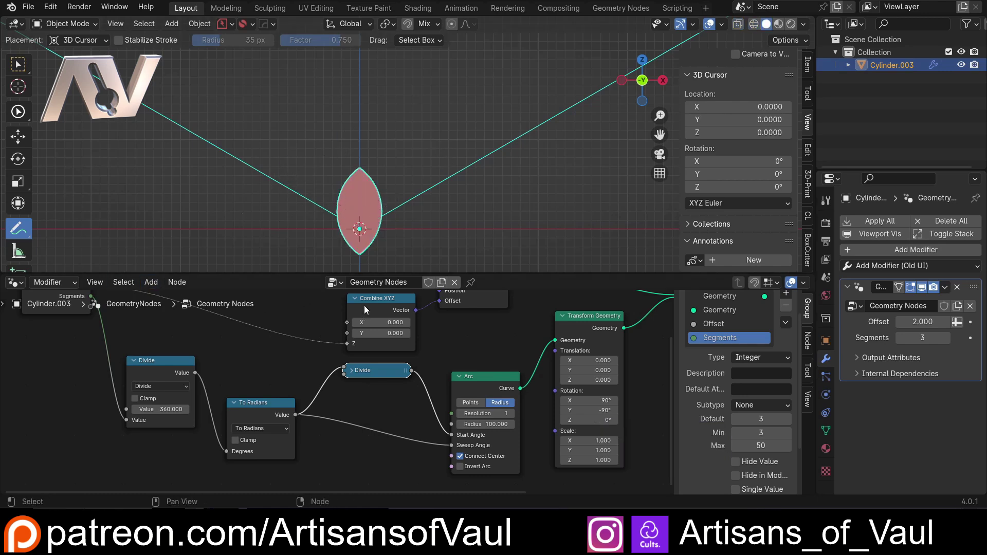
pyautogui.scroll(3)
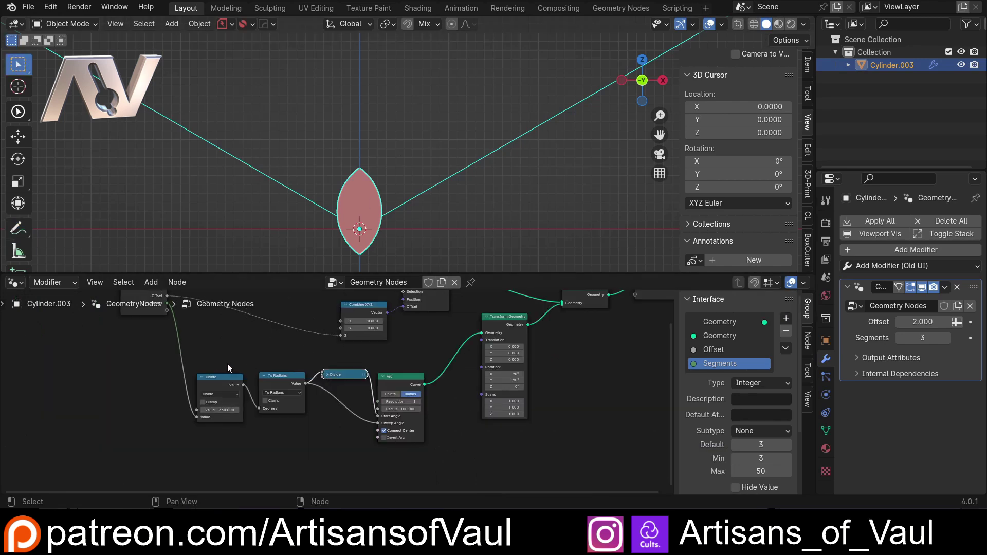
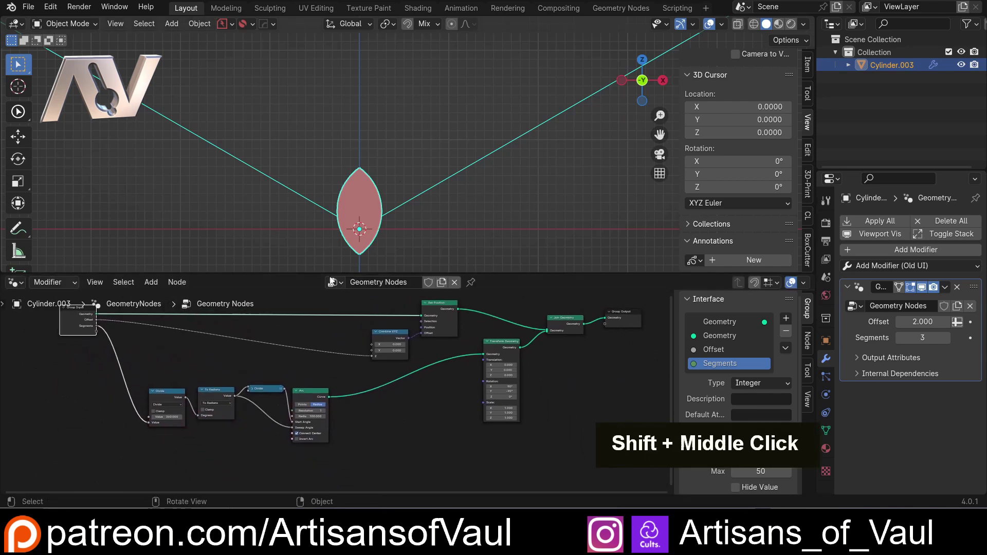
# - Insert a Fill Curve node after the Arc so the wedge becomes a filled face
pyautogui.scroll(3)
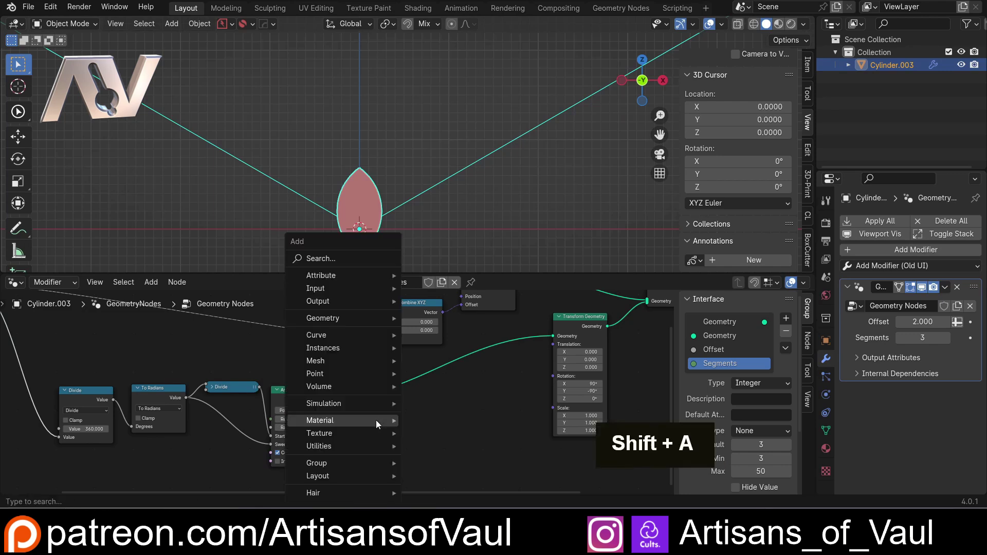
pyautogui.doubleClick(340, 263)
pyautogui.press('BackSpace')
pyautogui.press('i')
pyautogui.press('l')
pyautogui.scroll(-3)
# - Set the Transform Geometry Translation Y to 50 and check the offset wedge in the viewport
pyautogui.middleClick(303, 182)
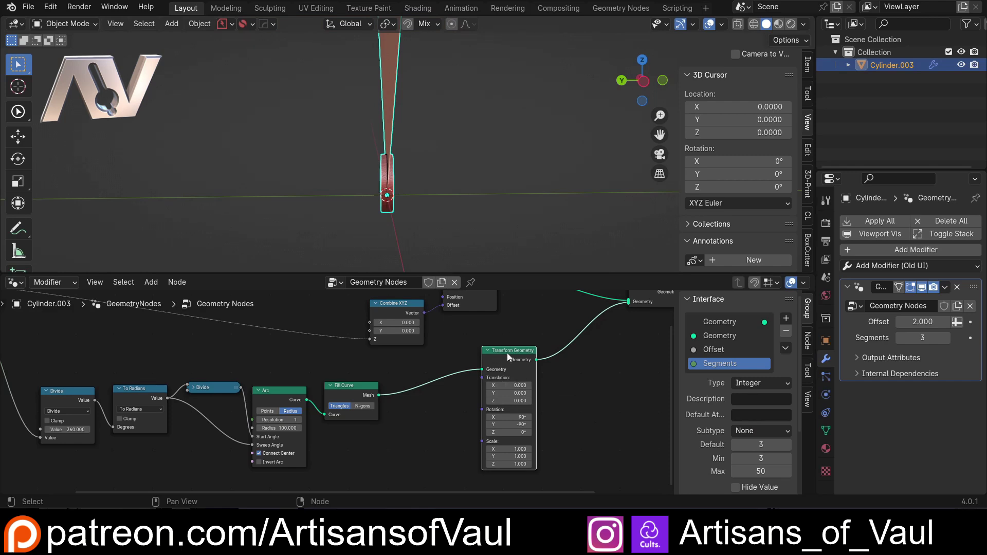
pyautogui.scroll(3)
pyautogui.press('0')
pyautogui.press('Return')
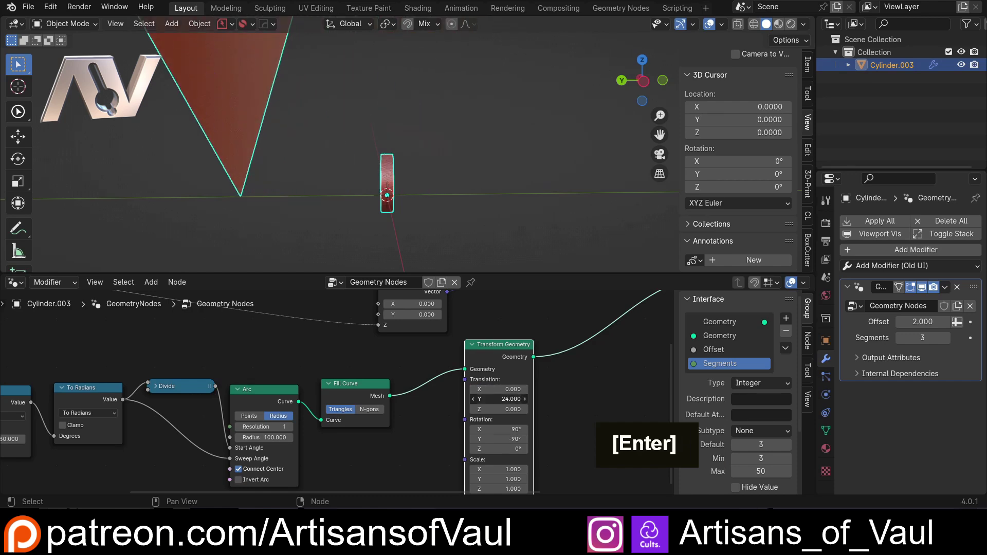
pyautogui.press('5')
pyautogui.press('KP_0')
pyautogui.press('Return')
pyautogui.scroll(-3)
pyautogui.middleClick(419, 177)
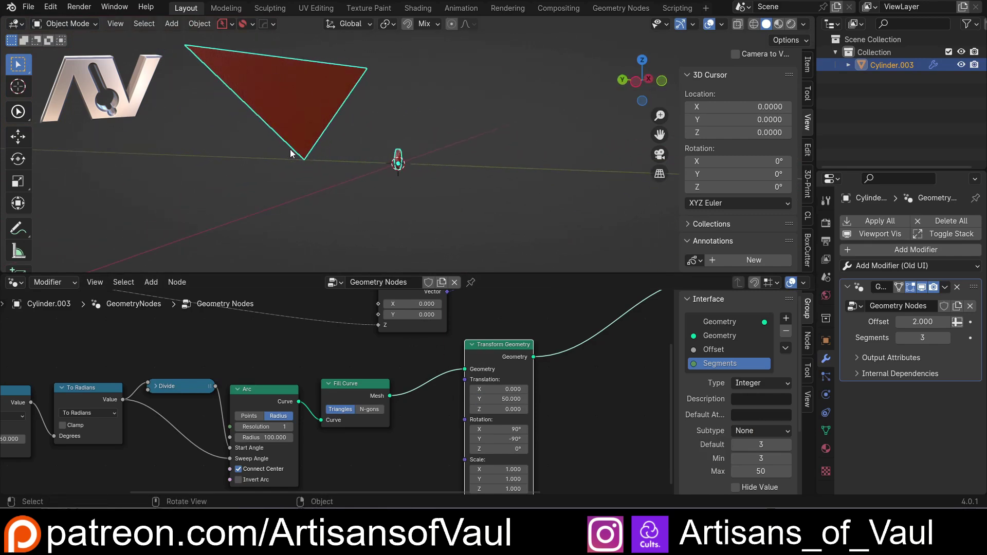
pyautogui.scroll(3)
pyautogui.scroll(-3)
# - Search the node menu for the Curve to Mesh node
pyautogui.press('shift+a')
pyautogui.press('c')
pyautogui.press('u')
pyautogui.press('r')
pyautogui.press('v')
pyautogui.press('e')
pyautogui.press('space')
# - Drop Curve to Mesh into the chain, then add an Extrude Mesh node with Offset 100
pyautogui.press('t')
pyautogui.press('o')
pyautogui.middleClick(327, 167)
pyautogui.press('shift+a')
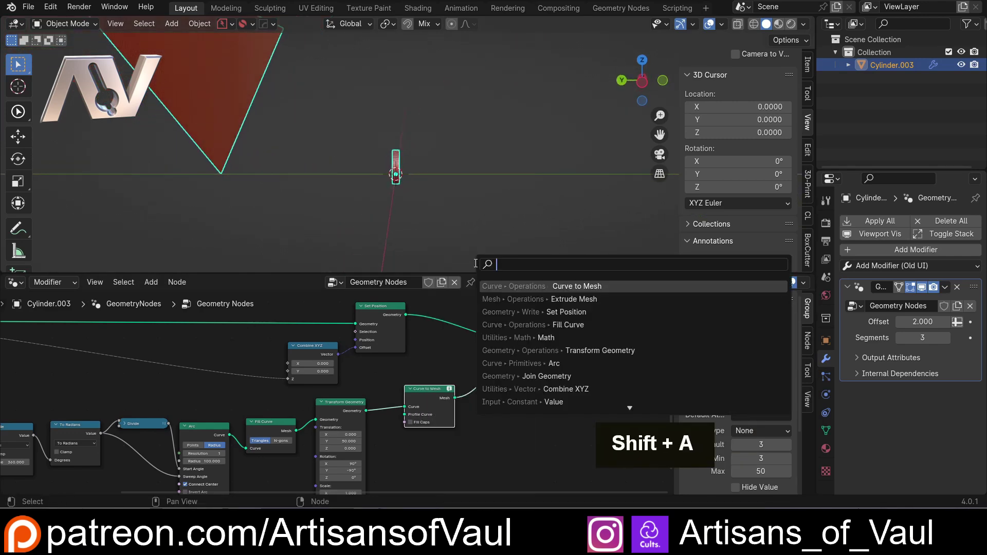
pyautogui.press('e')
pyautogui.press('t')
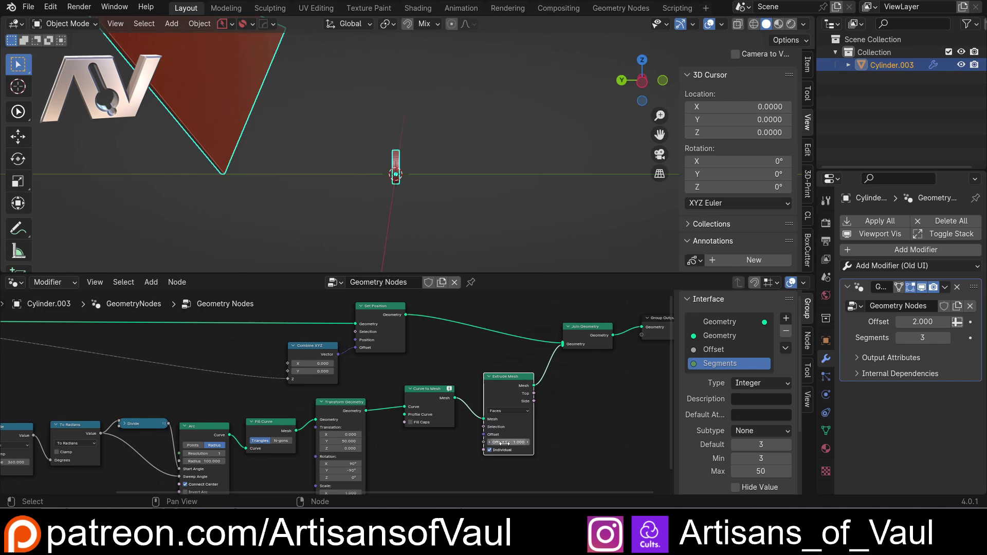
pyautogui.press('KP_1')
pyautogui.press('KP_0')
pyautogui.press('Return')
# - Orbit around the extruded wedge to inspect its depth and open interior
pyautogui.scroll(-3)
pyautogui.middleClick(389, 155)
pyautogui.scroll(3)
pyautogui.middleClick(392, 157)
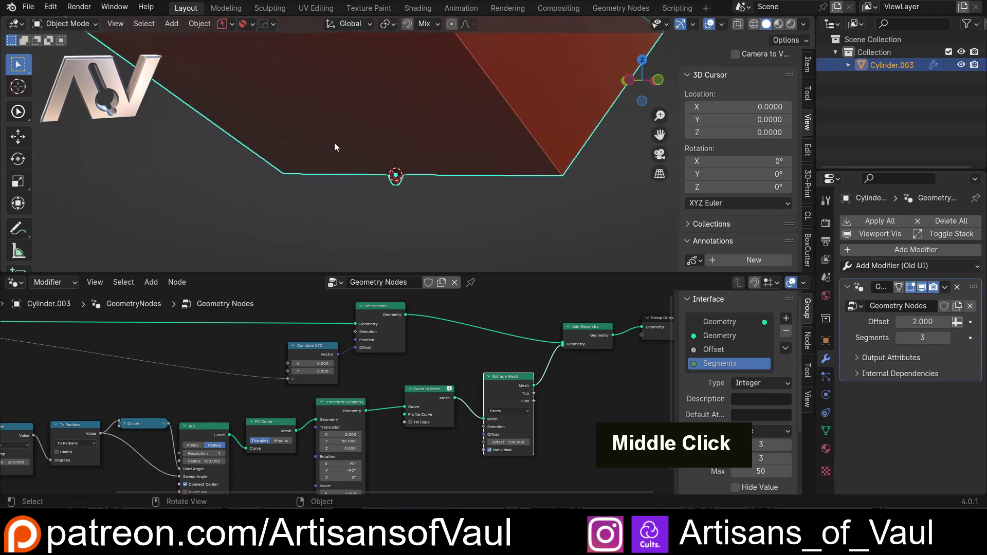
pyautogui.scroll(-3)
pyautogui.middleClick(448, 205)
pyautogui.scroll(3)
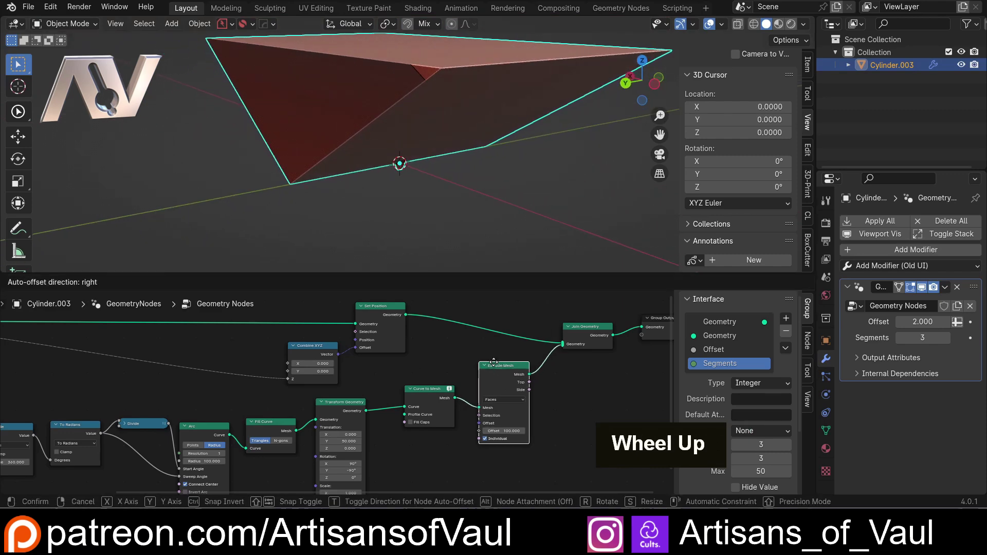
pyautogui.middleClick(367, 173)
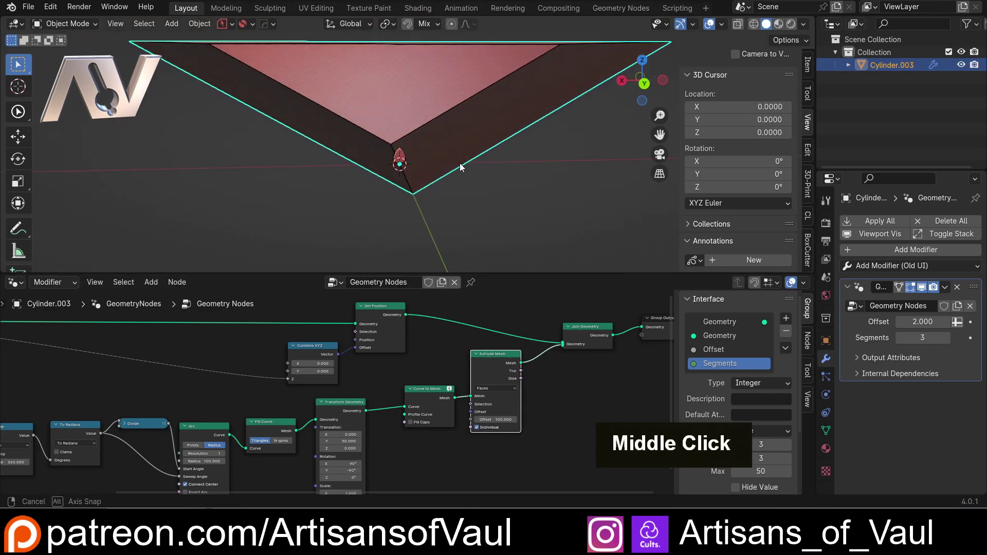
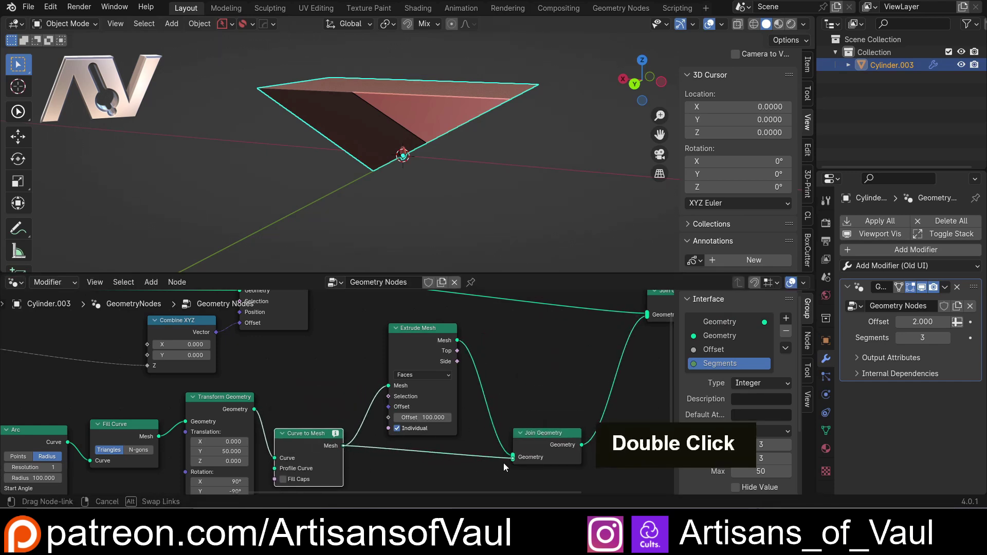
# - Undo a stray change and connect the extruded mesh into the Join Geometry node
pyautogui.middleClick(466, 161)
pyautogui.scroll(3)
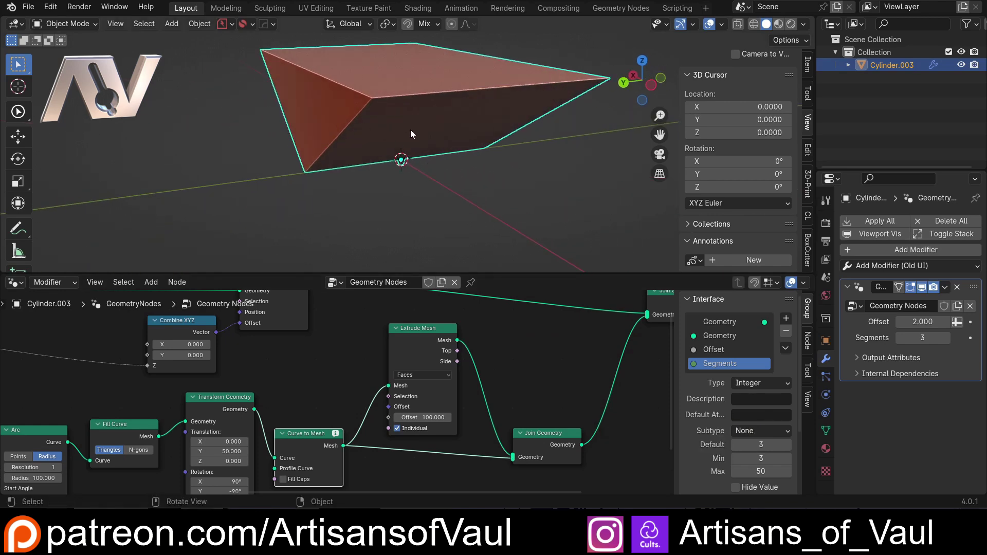
pyautogui.middleClick(569, 365)
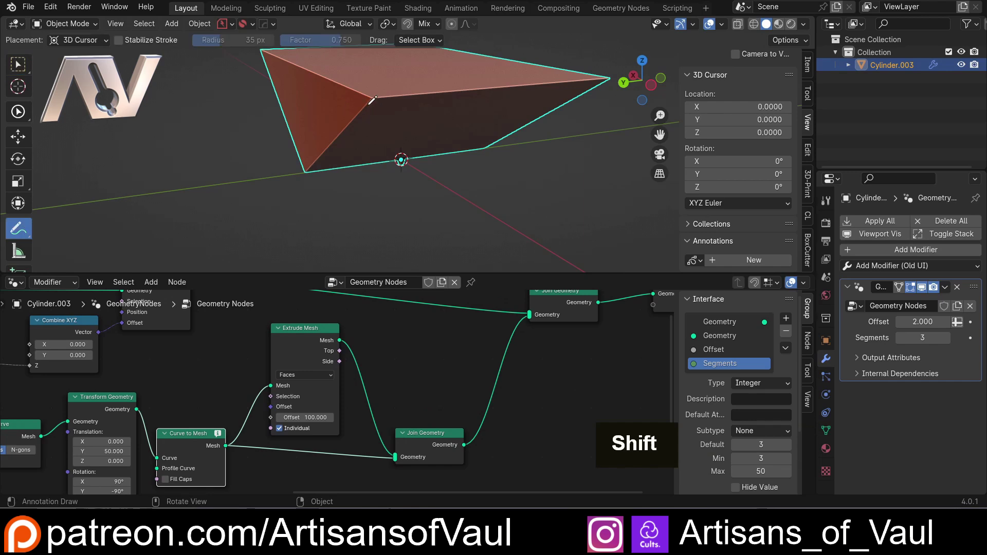
pyautogui.press('ctrl+z')
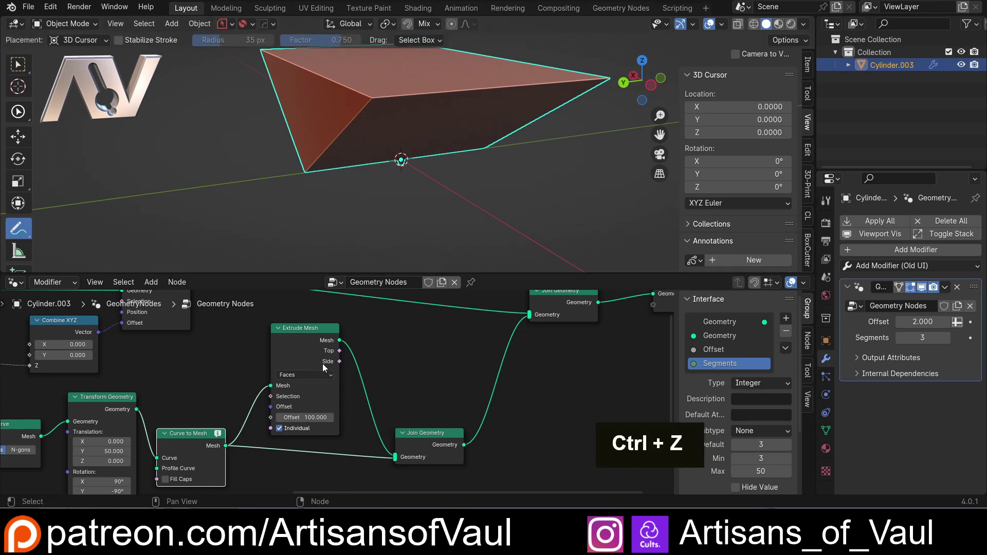
pyautogui.click(312, 335)
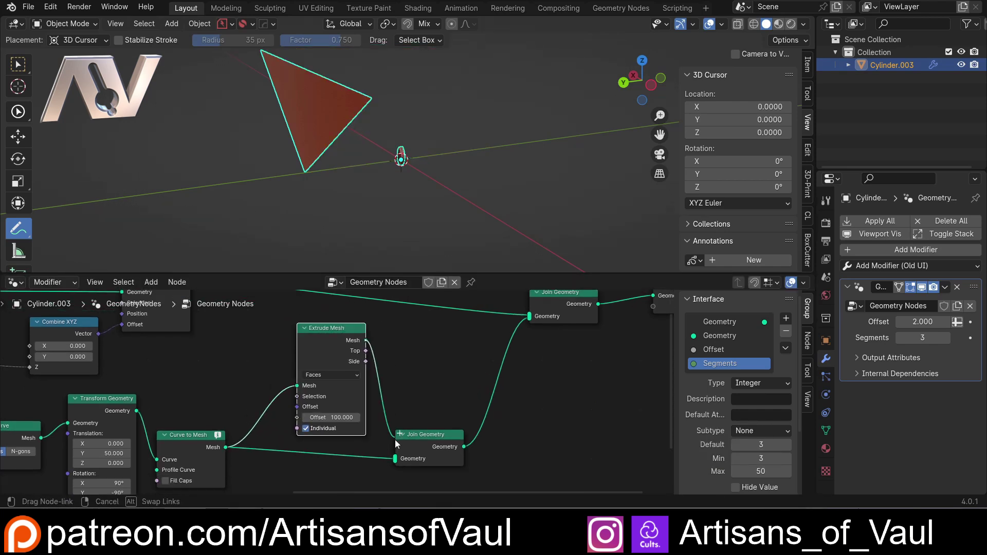
# - Add Merge by Distance (0.001) after the join and look up Flip Faces for the flat branch
pyautogui.press('shift+a')
pyautogui.press('m')
pyautogui.write('E, M')
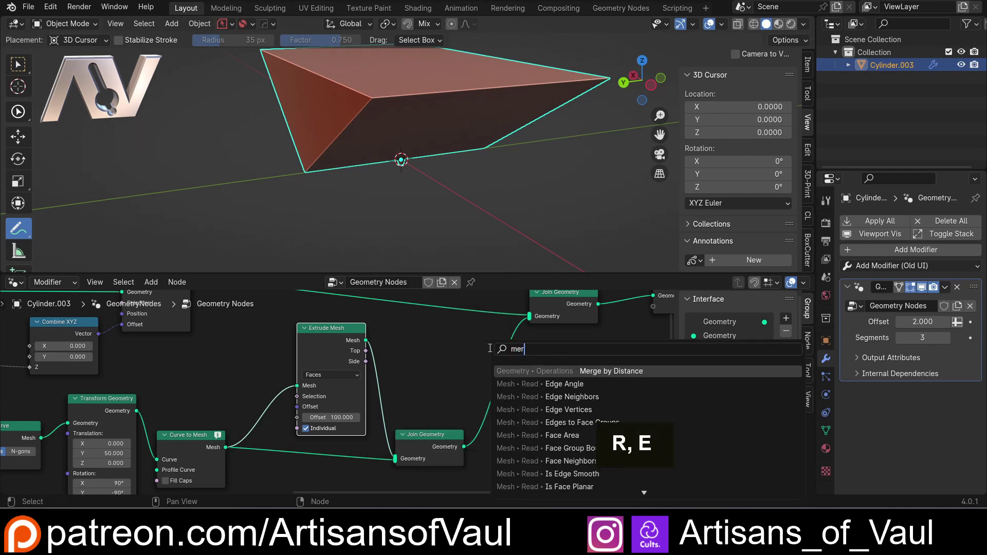
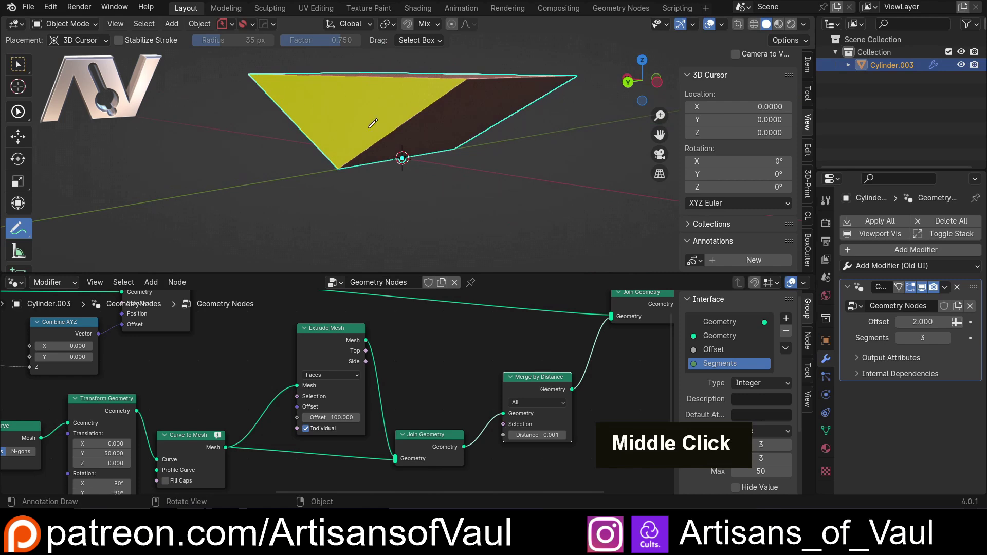
pyautogui.press('shift+a')
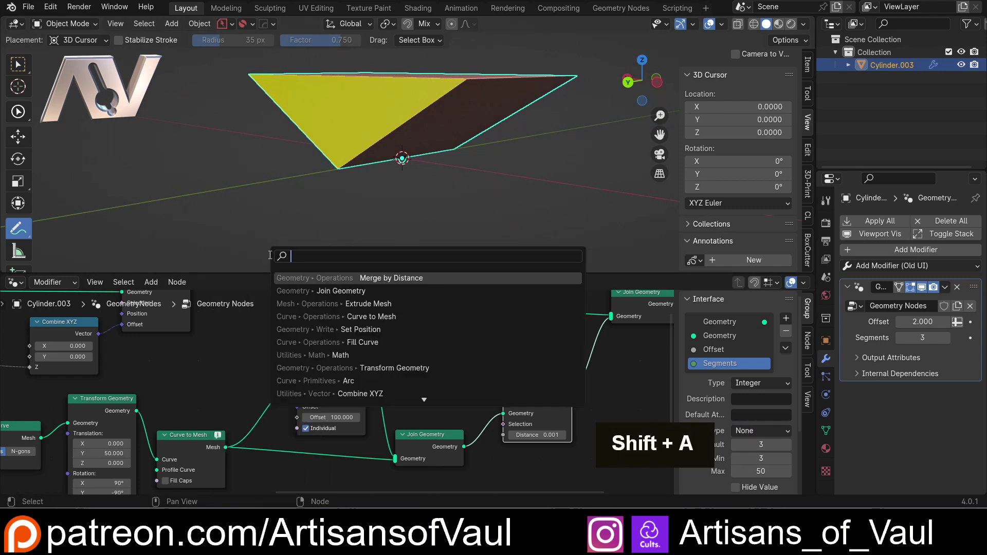
pyautogui.press('f')
pyautogui.write('I, F')
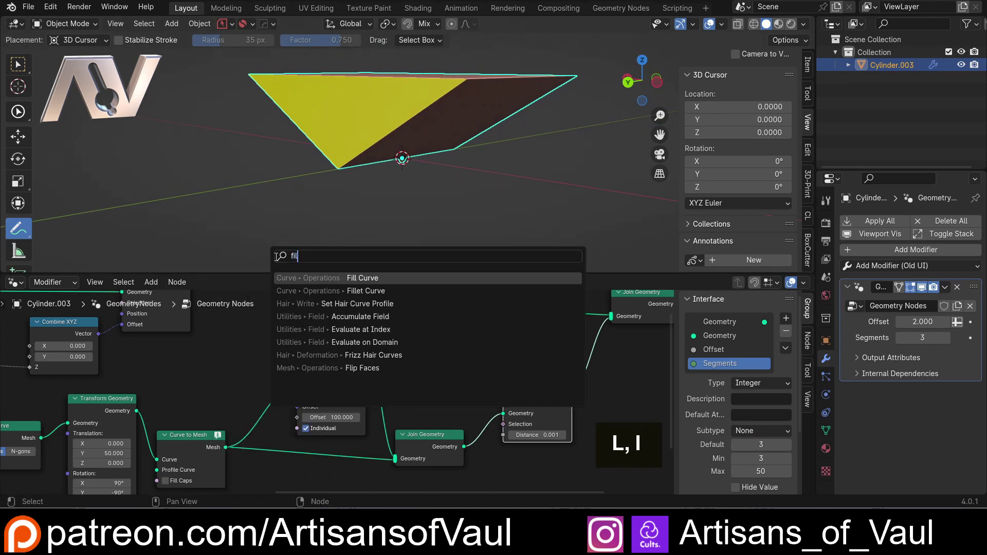
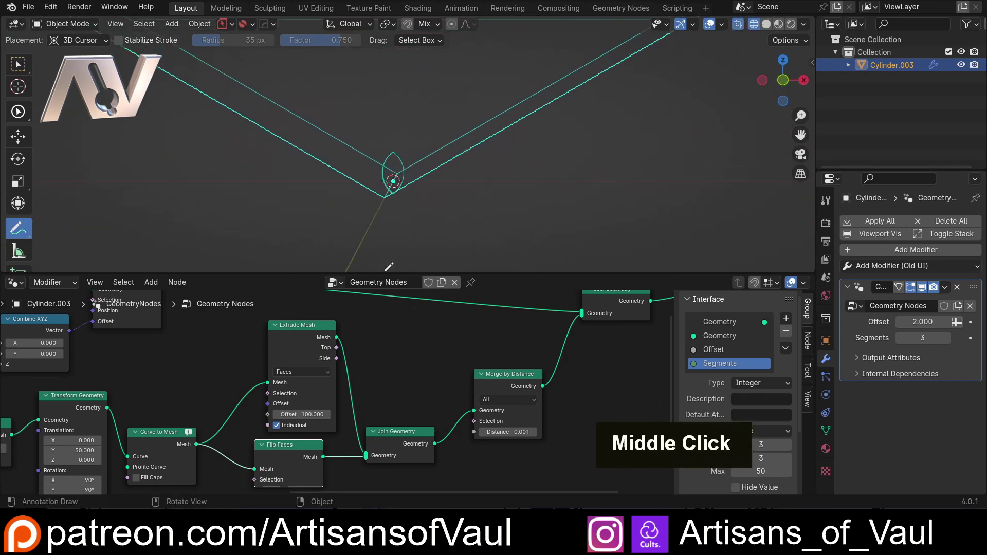
# - Set the Mesh Boolean to Intersect and route its result toward the Group Output
pyautogui.scroll(3)
pyautogui.scroll(-3)
pyautogui.middleClick(446, 361)
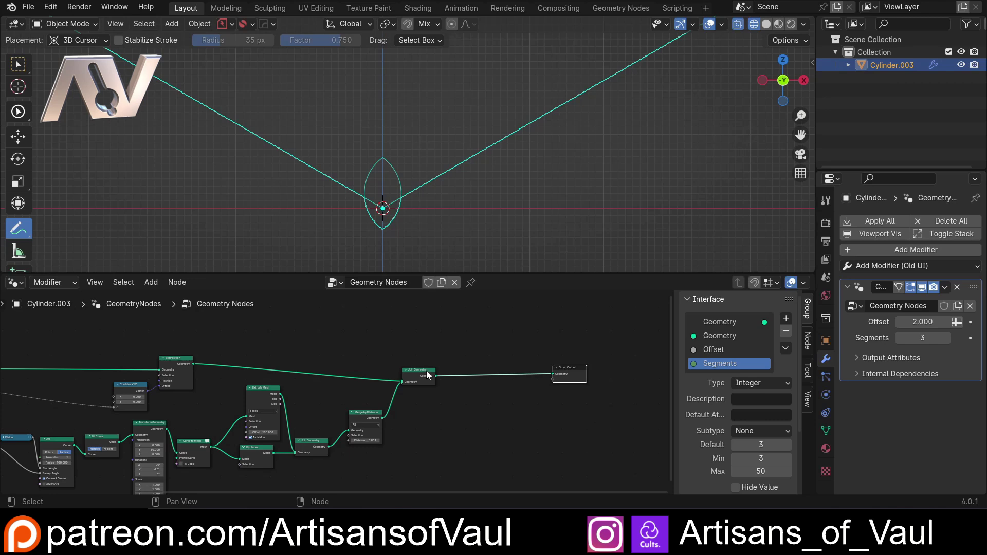
pyautogui.scroll(3)
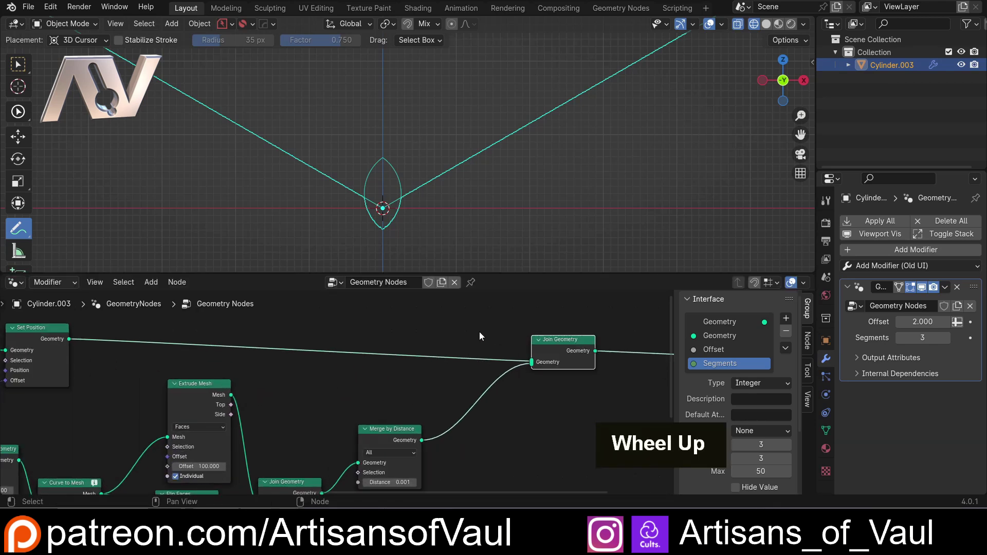
pyautogui.middleClick(491, 338)
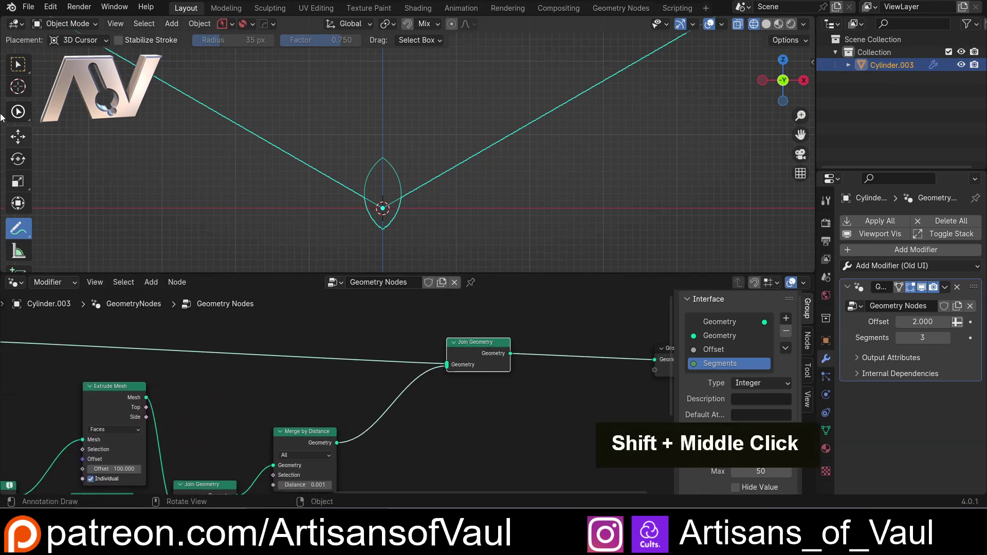
pyautogui.press('shift+a')
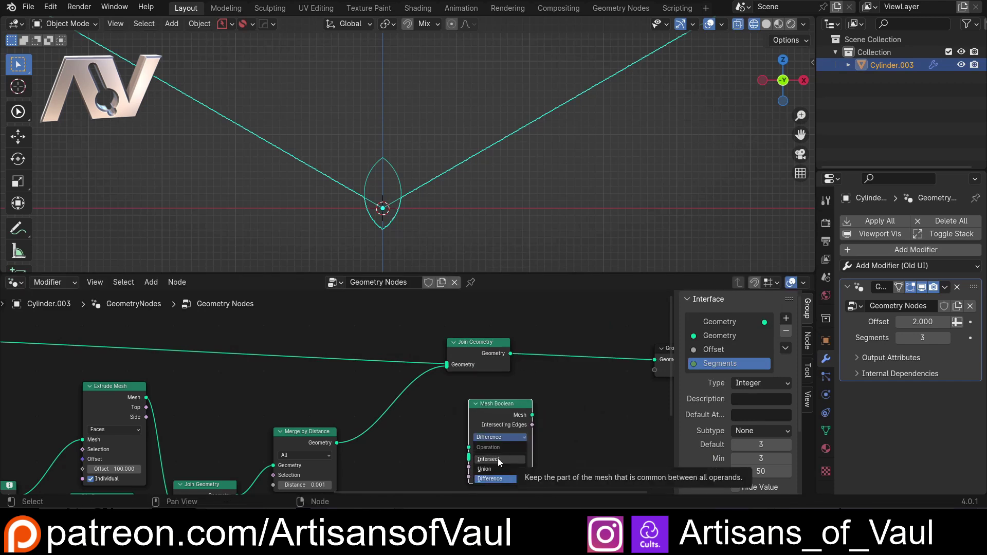
pyautogui.click(488, 349)
pyautogui.click(489, 350)
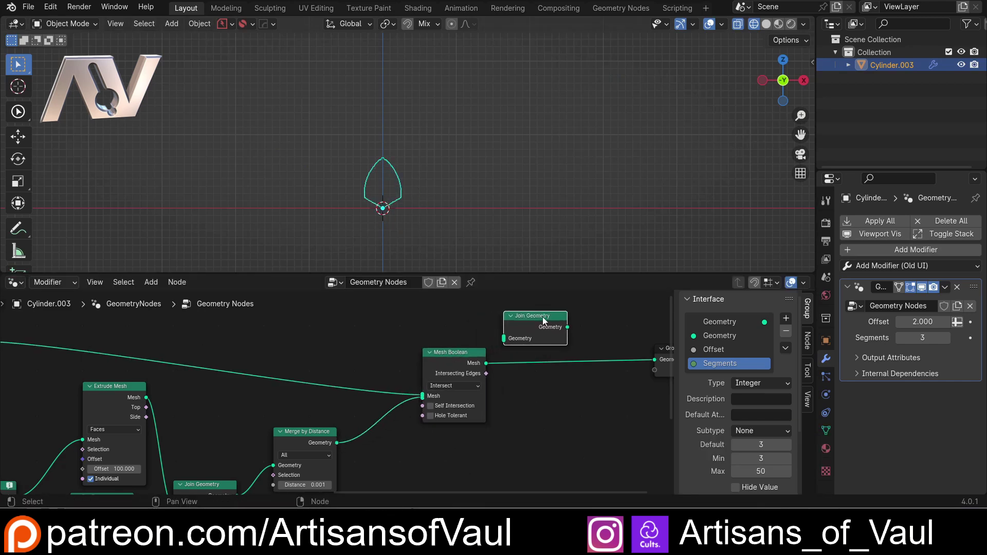
# - Delete the leftover Join Geometry node
pyautogui.press('Delete')
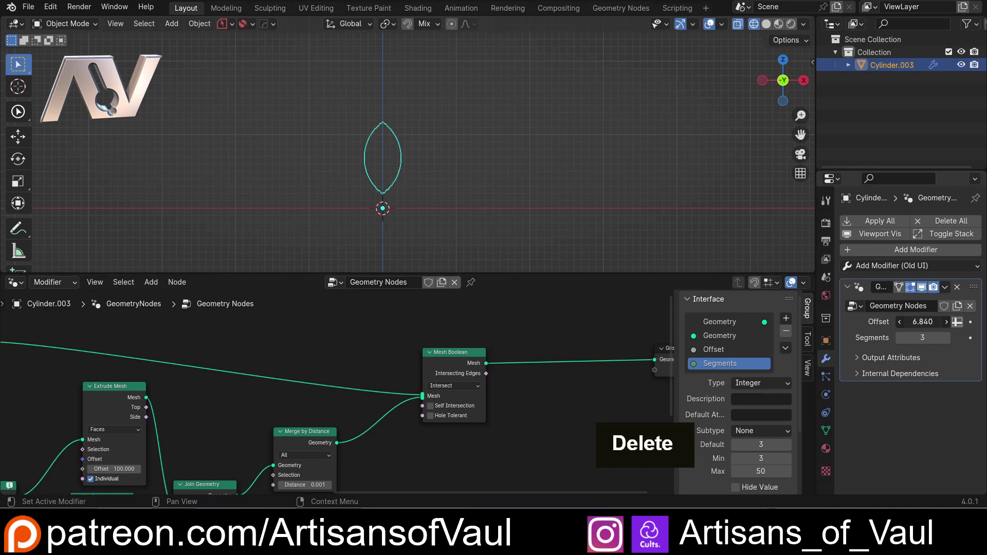
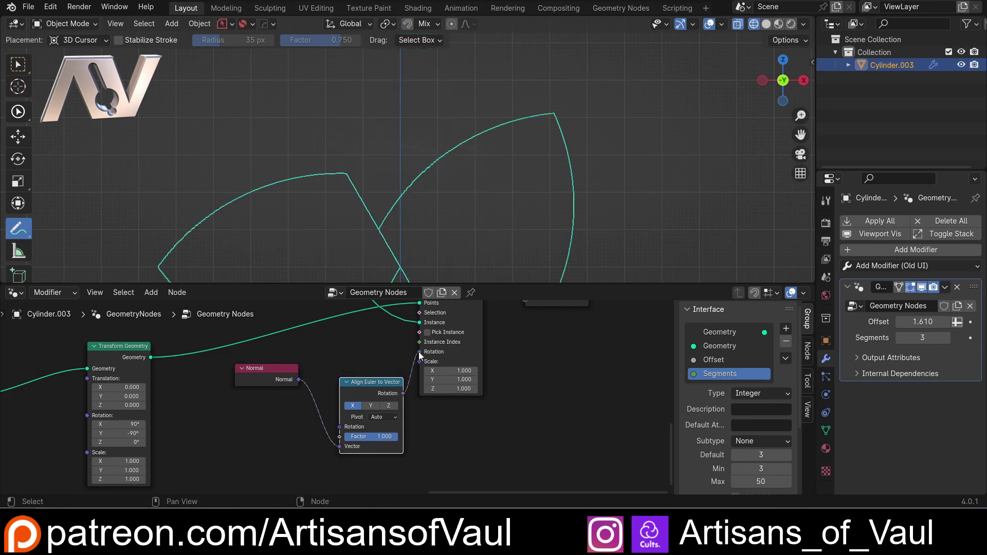
# - Scroll the node editor toward the Mesh Circle settings
pyautogui.scroll(-3)
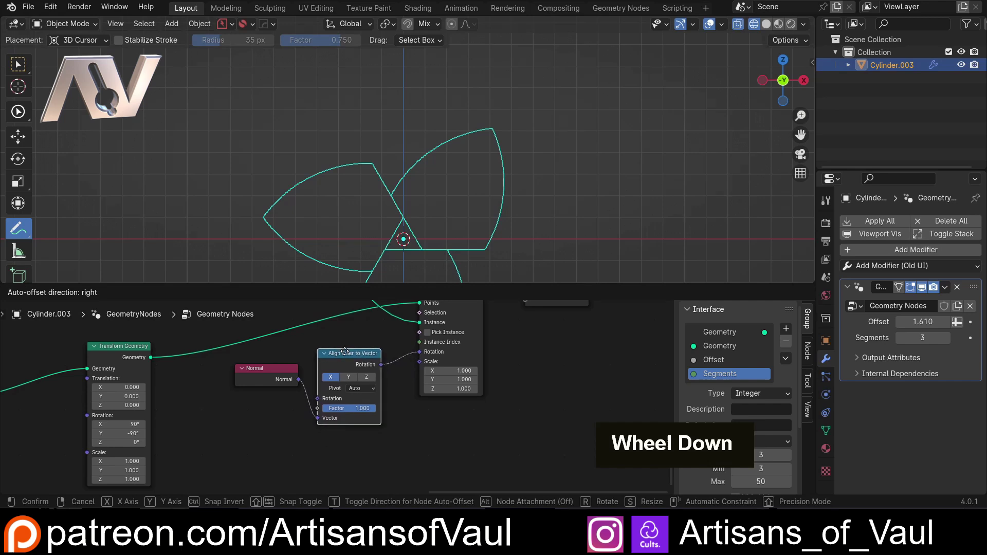
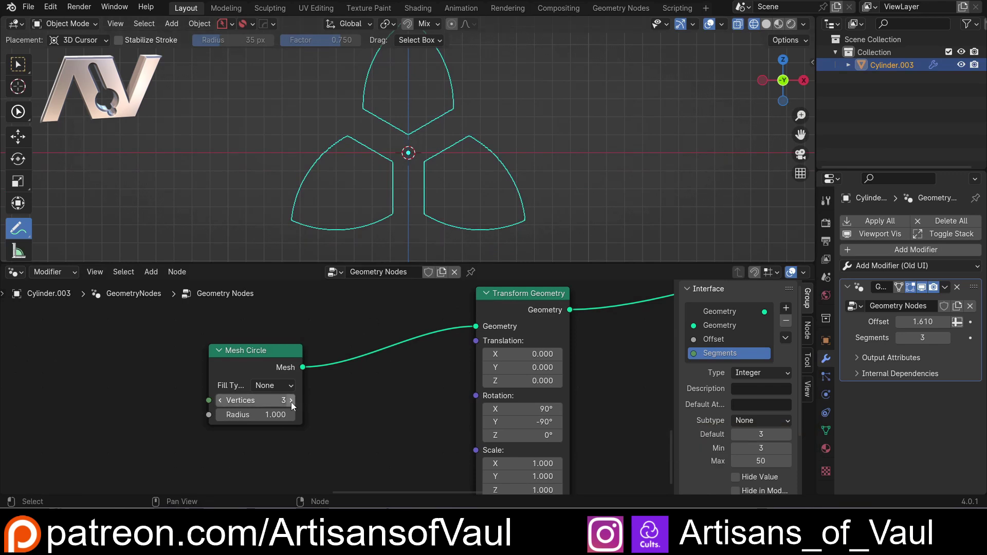
# - Set the Mesh Circle Radius to 0.1, leaving narrow gaps between the three arches
pyautogui.doubleClick(294, 420)
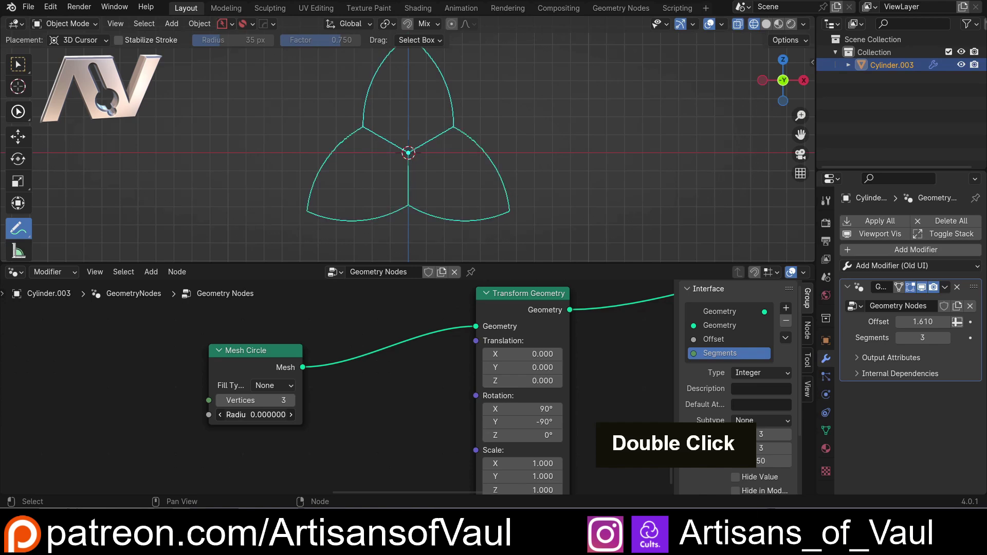
pyautogui.scroll(3)
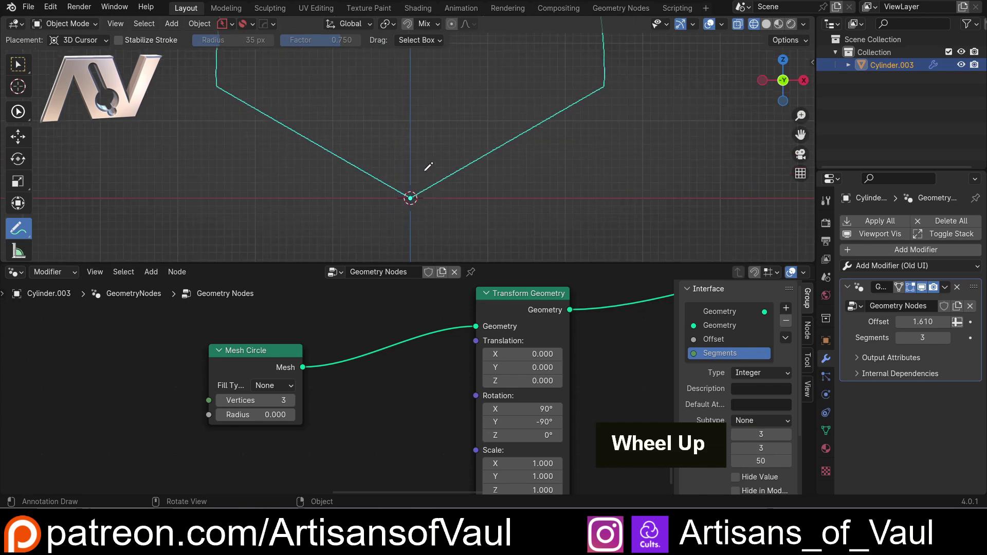
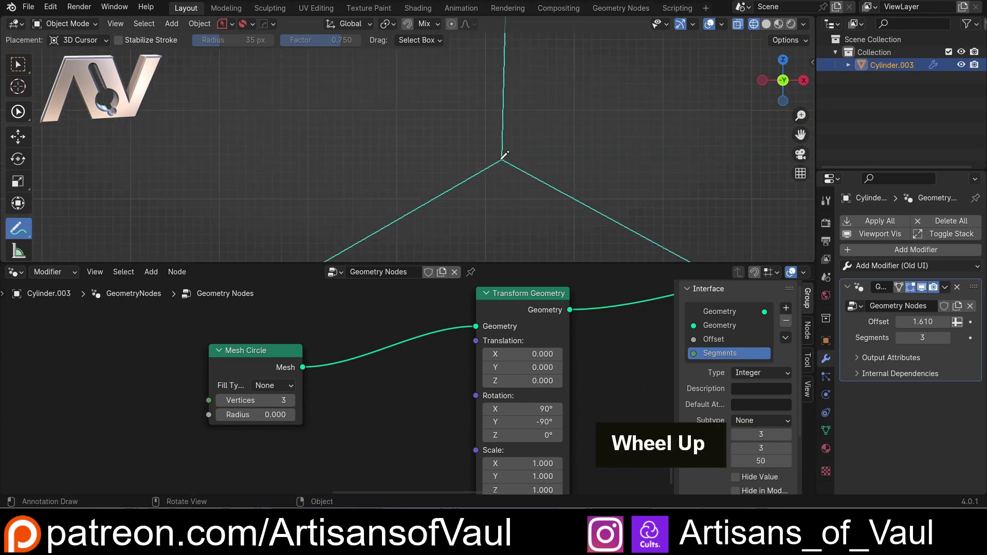
pyautogui.scroll(3)
pyautogui.press('shift+z')
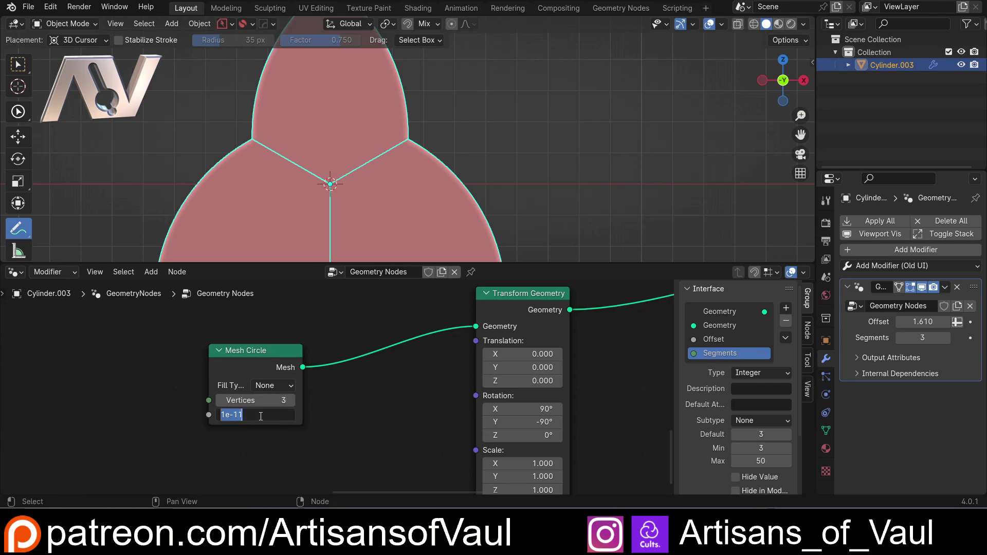
pyautogui.press('KP_0')
pyautogui.press('KP_Enter')
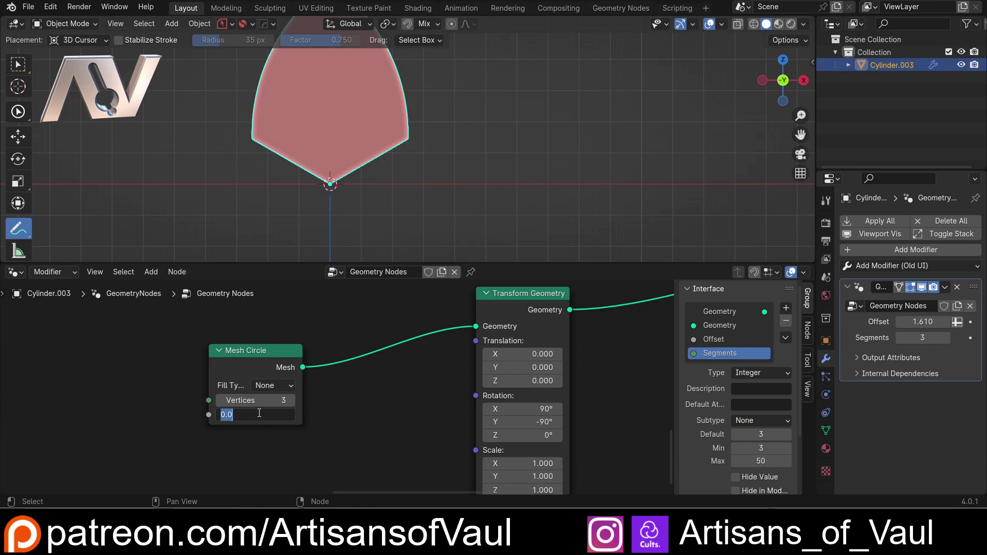
pyautogui.press('0')
pyautogui.press('.')
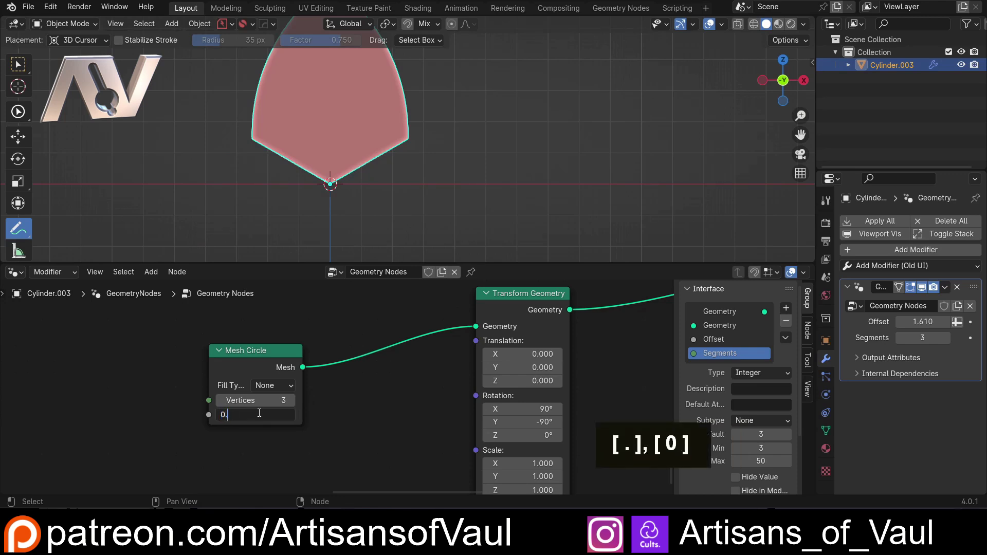
pyautogui.press('1')
pyautogui.press('Return')
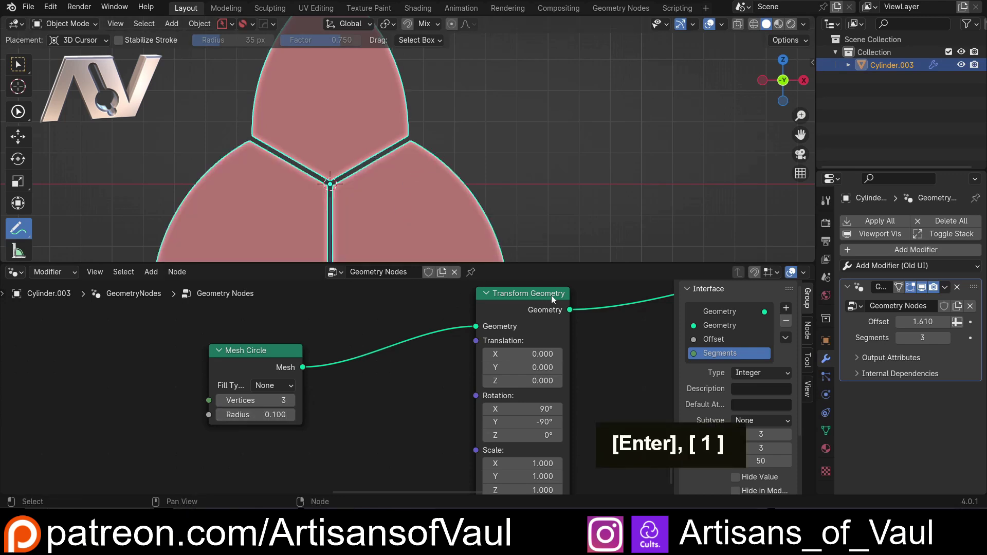
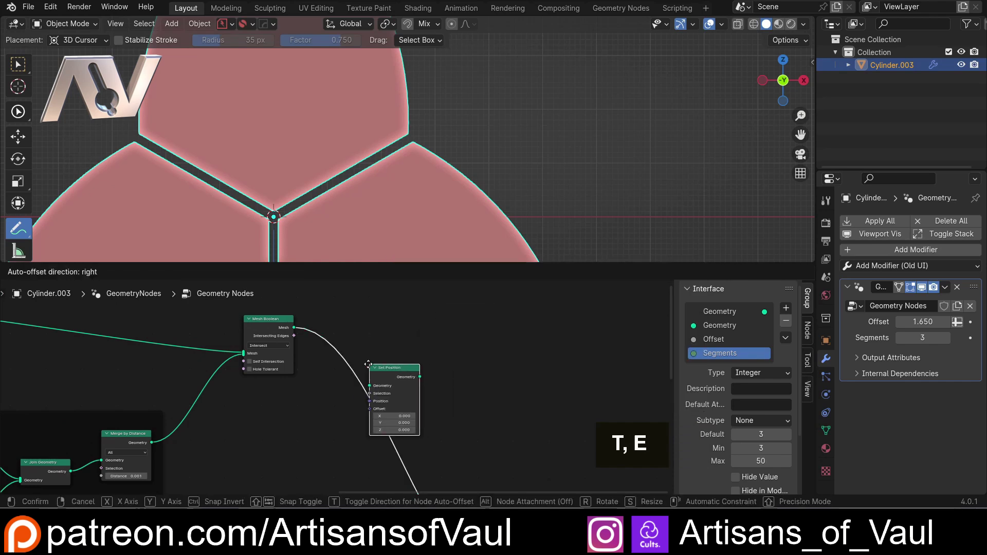
# - Set the Set Position Offset Z to -0.1 so the three arches meet without gaps
pyautogui.press('KP_0')
pyautogui.press('KP_Decimal')
pyautogui.press('KP_1')
pyautogui.press('KP_Enter')
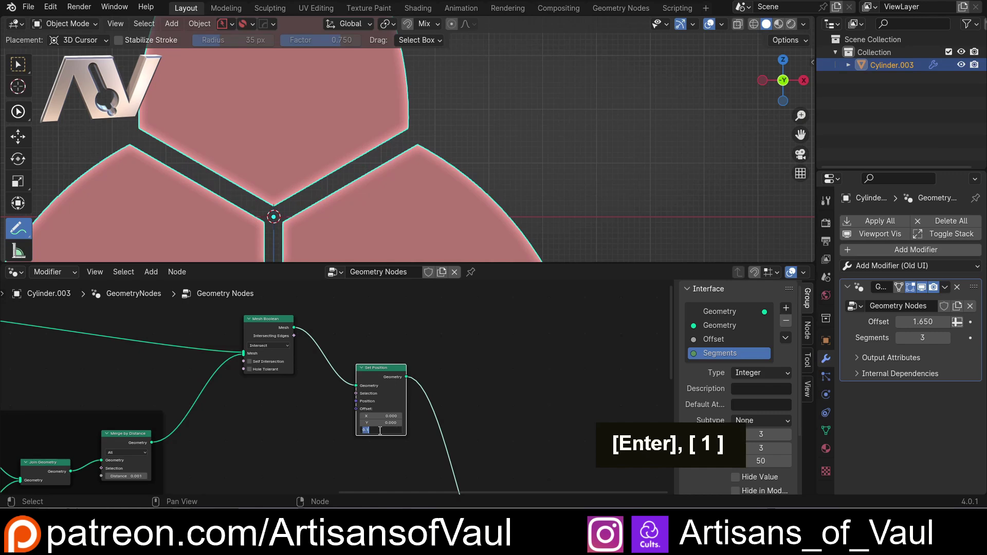
pyautogui.press('KP_Subtract')
pyautogui.press('KP_0')
pyautogui.press('.')
pyautogui.press('1')
pyautogui.press('Return')
pyautogui.scroll(3)
pyautogui.scroll(-3)
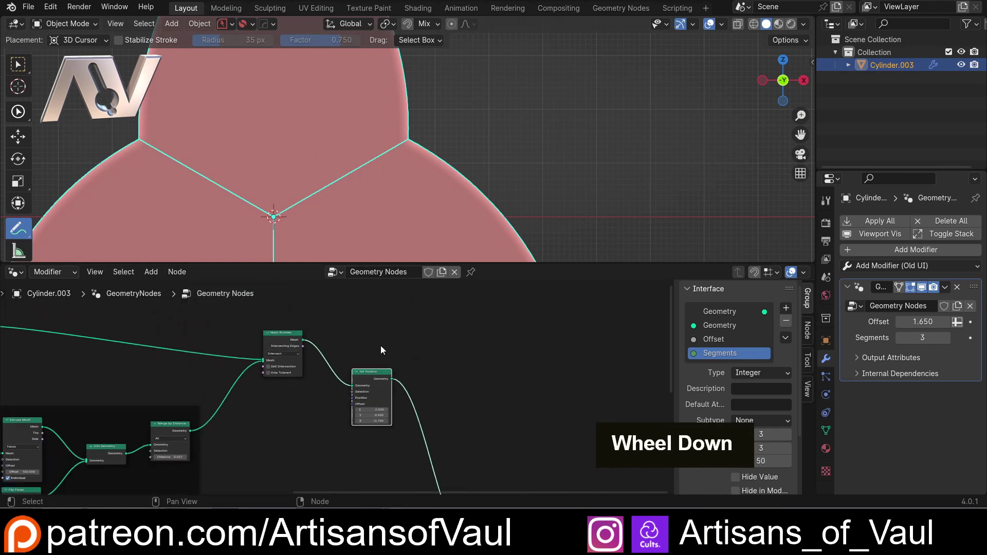
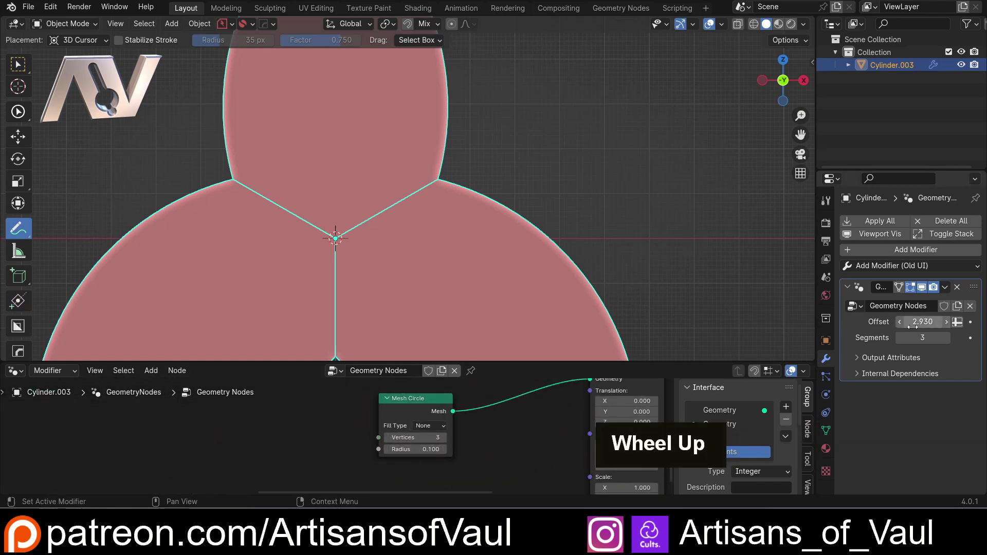
# - Add a Group Input node and wire Segments into the Mesh Circle vertex count
pyautogui.press('shift+a')
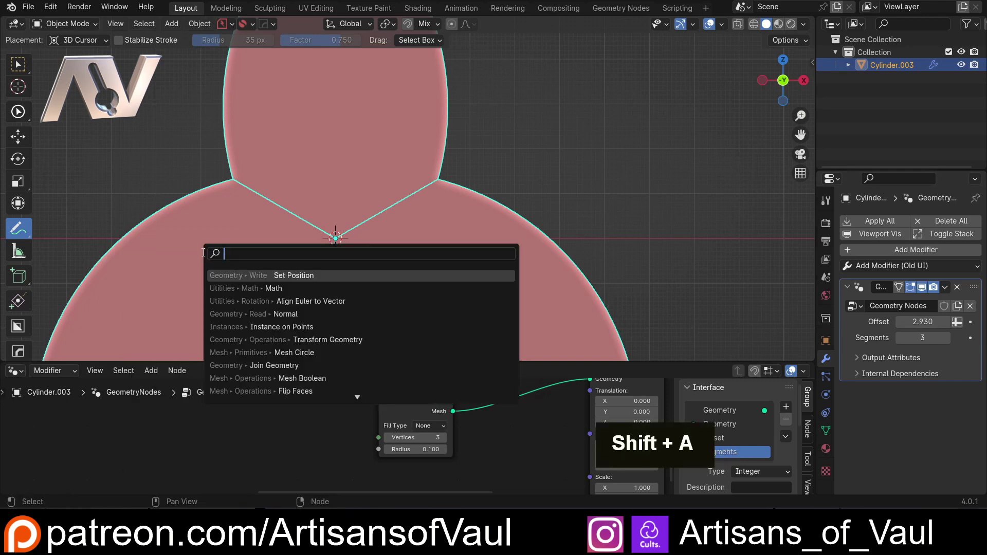
pyautogui.press('i')
pyautogui.press('n')
pyautogui.write('P, N')
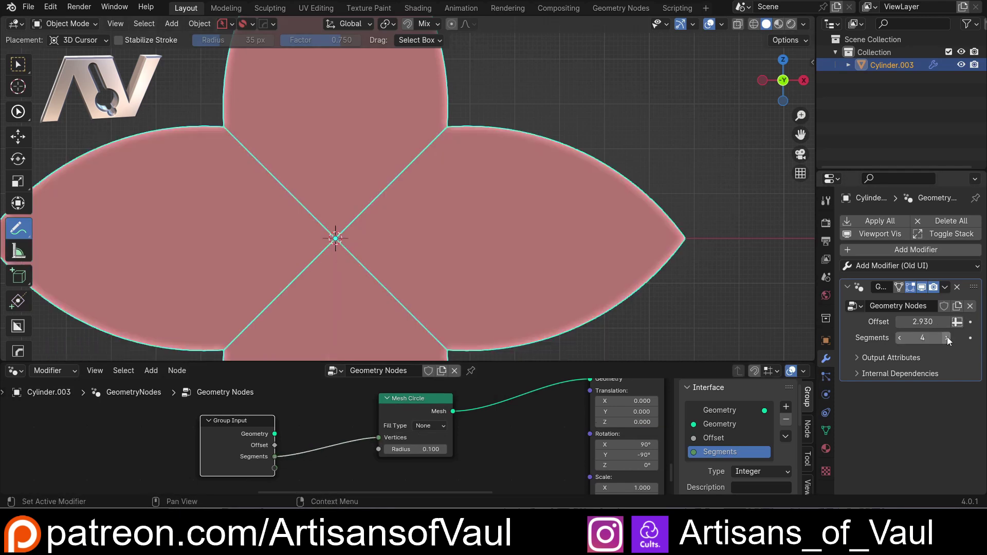
# - Test other Segments counts in the modifier panel, then restore it to 3
pyautogui.scroll(-3)
pyautogui.doubleClick(949, 344)
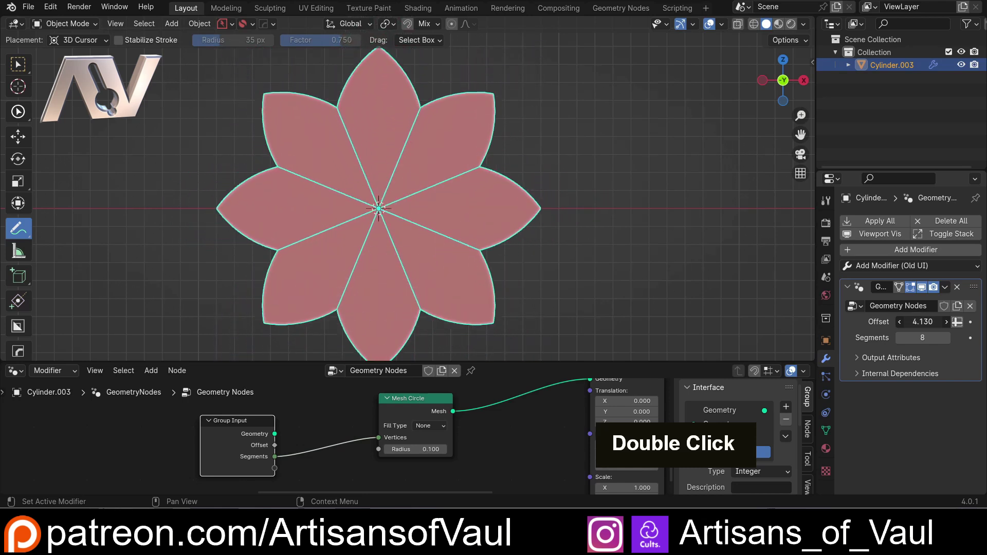
pyautogui.press('KP_3')
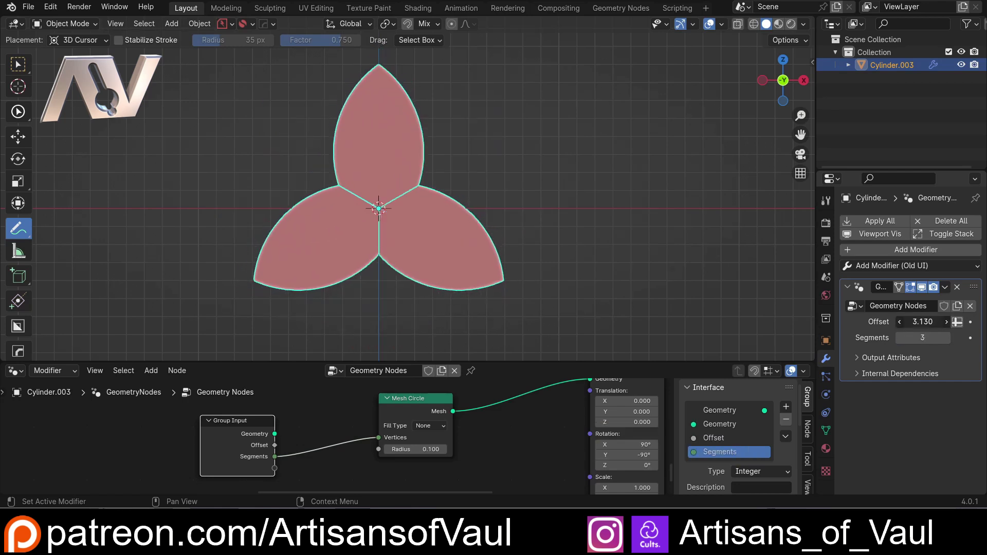
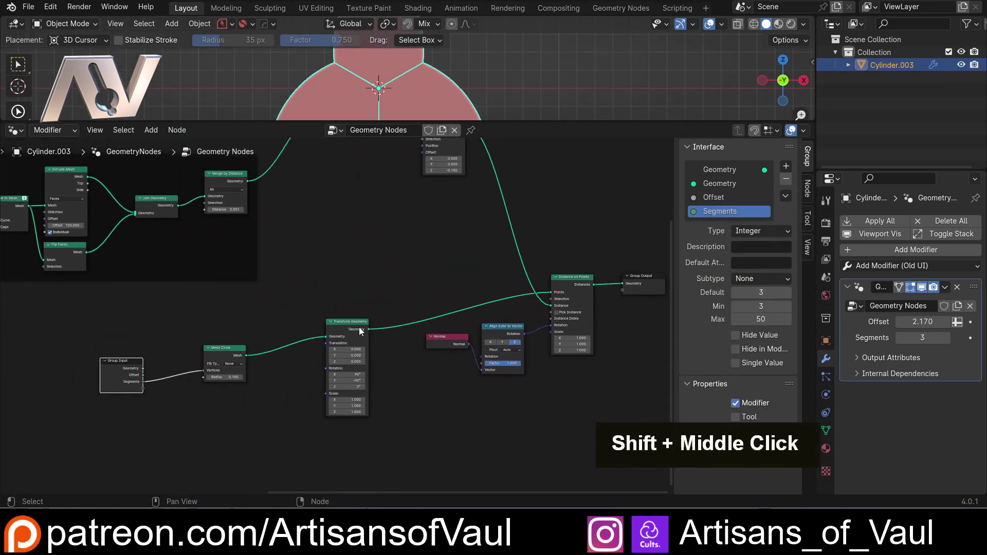
# - Settle the Group Input node's position inside the Instance frame
pyautogui.press('Escape')
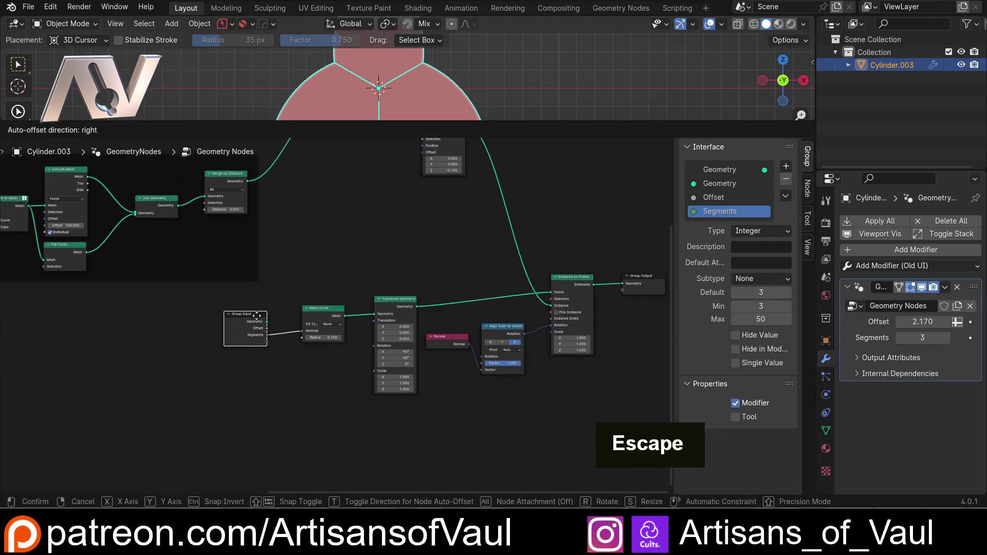
pyautogui.press('ctrl+z')
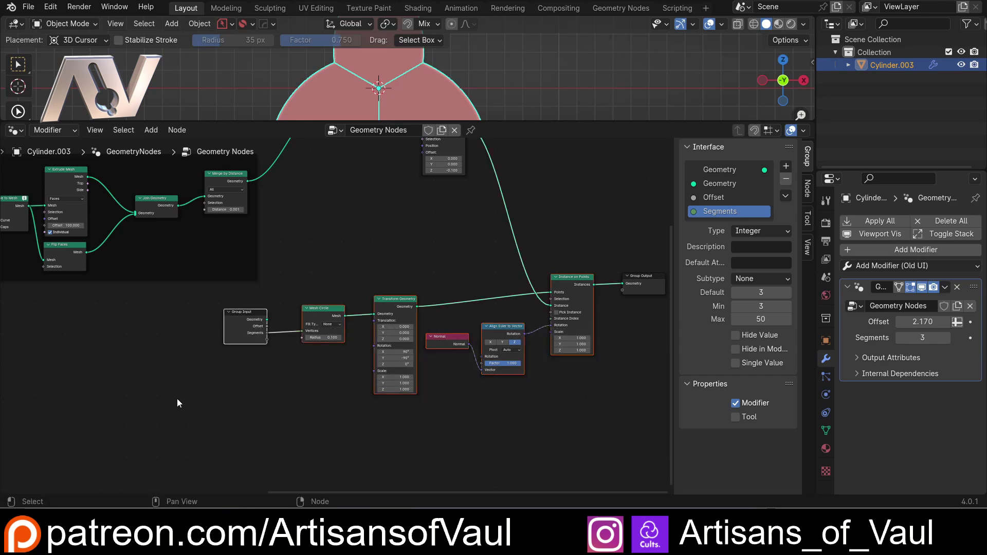
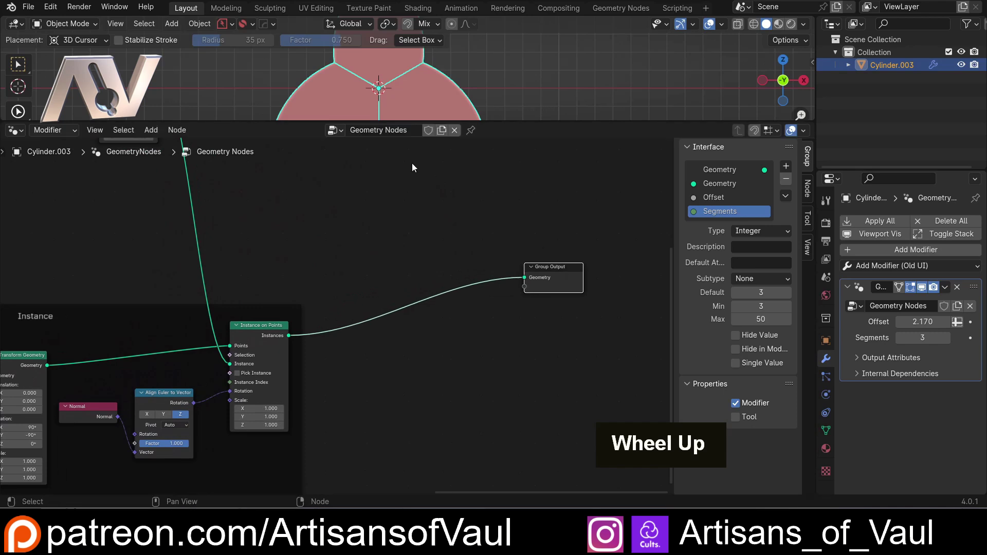
pyautogui.scroll(3)
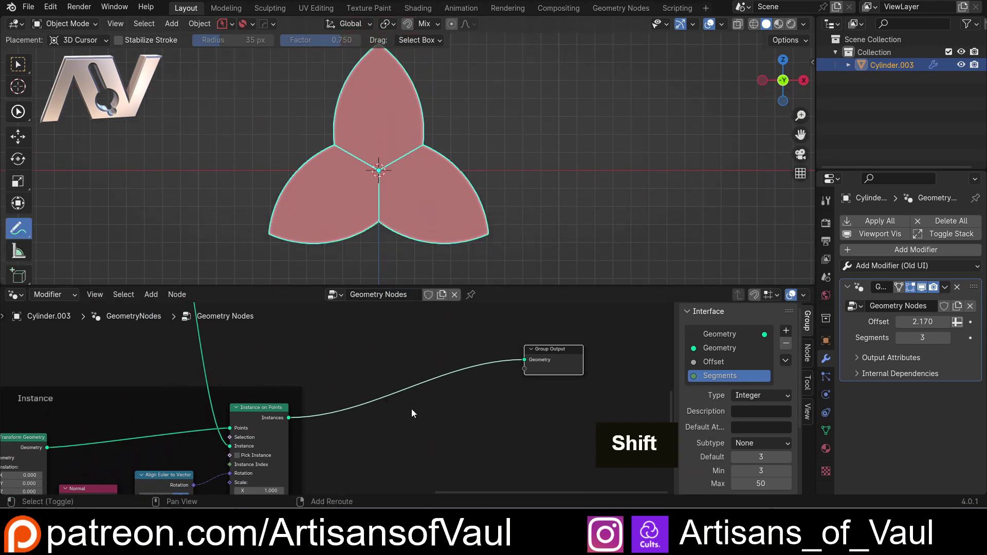
# - Add a Realize Instances node on the link between Instance on Points and Group Output
pyautogui.press('shift+a')
pyautogui.press('r')
pyautogui.write('E, R')
pyautogui.press('l')
pyautogui.press('i')
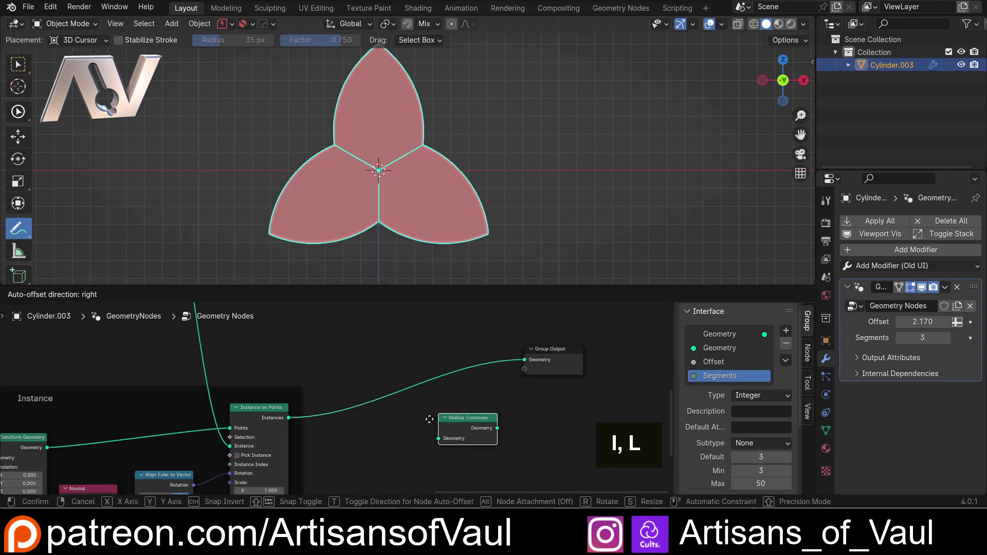
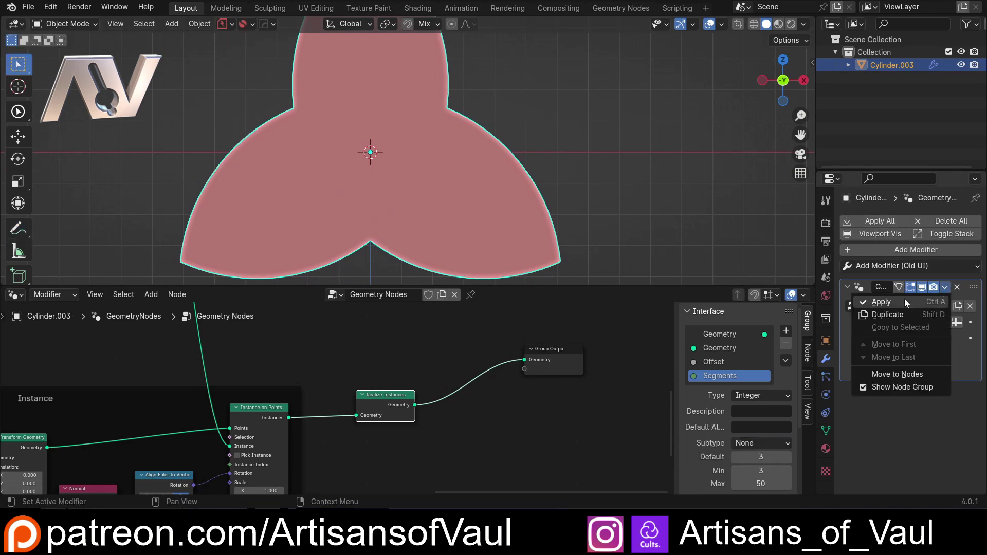
# - Temporarily apply the Geometry Nodes modifier to inspect the trefoil seams, then undo it
pyautogui.press('Tab')
pyautogui.scroll(3)
pyautogui.middleClick(336, 171)
pyautogui.middleClick(435, 136)
pyautogui.scroll(3)
pyautogui.middleClick(432, 195)
pyautogui.press('g')
pyautogui.press('Escape')
pyautogui.press('ctrl+z')
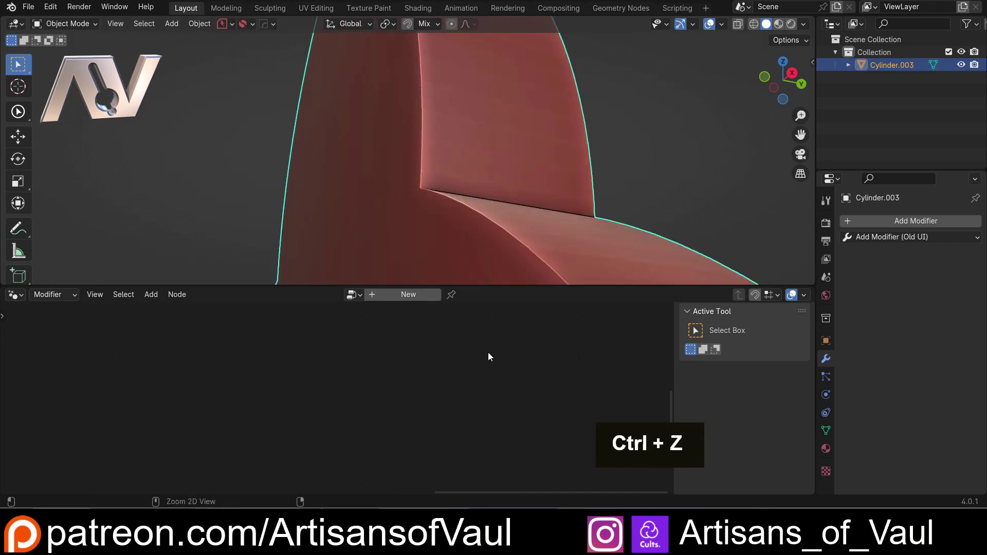
pyautogui.middleClick(495, 386)
# - Add a Merge by Distance node at 0.001 right after Realize Instances
pyautogui.press('shift+a')
pyautogui.press('m')
pyautogui.press('e')
pyautogui.press('r')
pyautogui.press('g')
pyautogui.press('e')
# - Inspect the welded trefoil from several angles and bring up the editing mode choices
pyautogui.scroll(-3)
pyautogui.middleClick(369, 227)
pyautogui.scroll(-3)
pyautogui.middleClick(405, 337)
pyautogui.middleClick(408, 316)
pyautogui.scroll(3)
pyautogui.press('Tab')
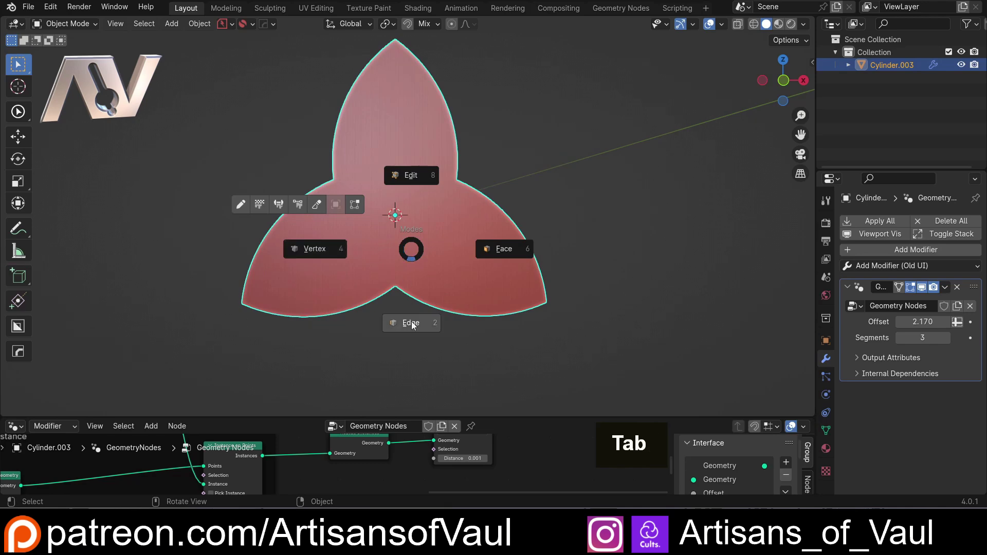
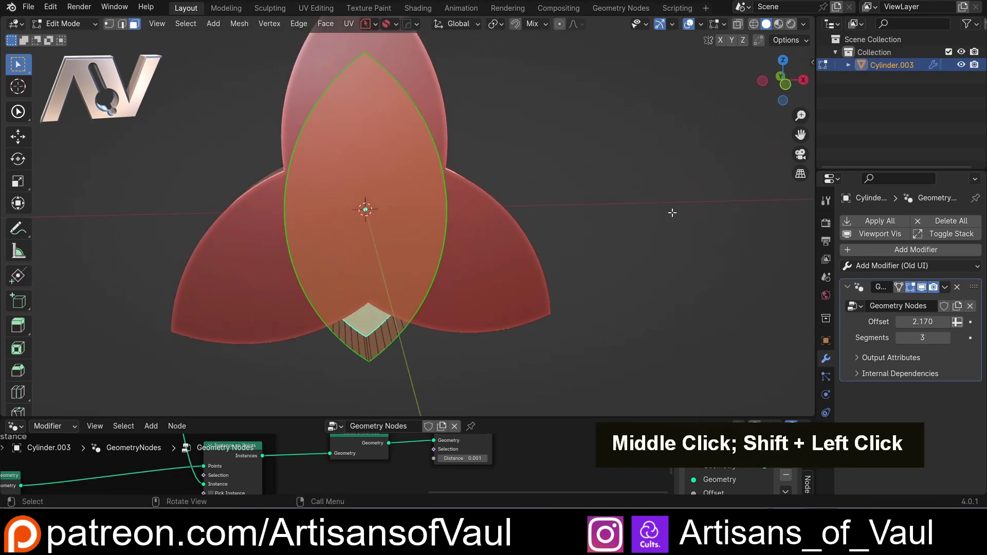
# - Inset the pointed-arc face by 0.1138 and scale its inner loop 1.365 on X and Z
pyautogui.press('i')
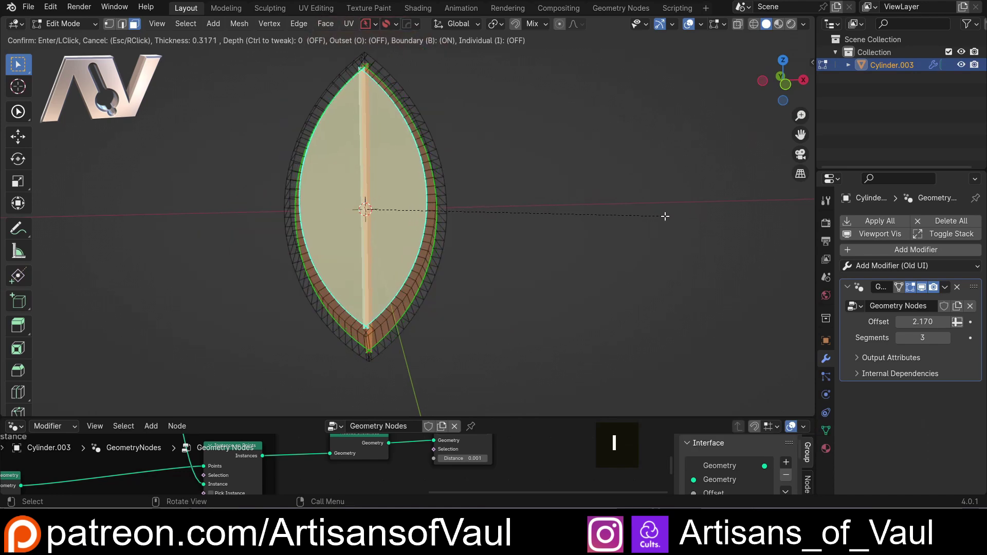
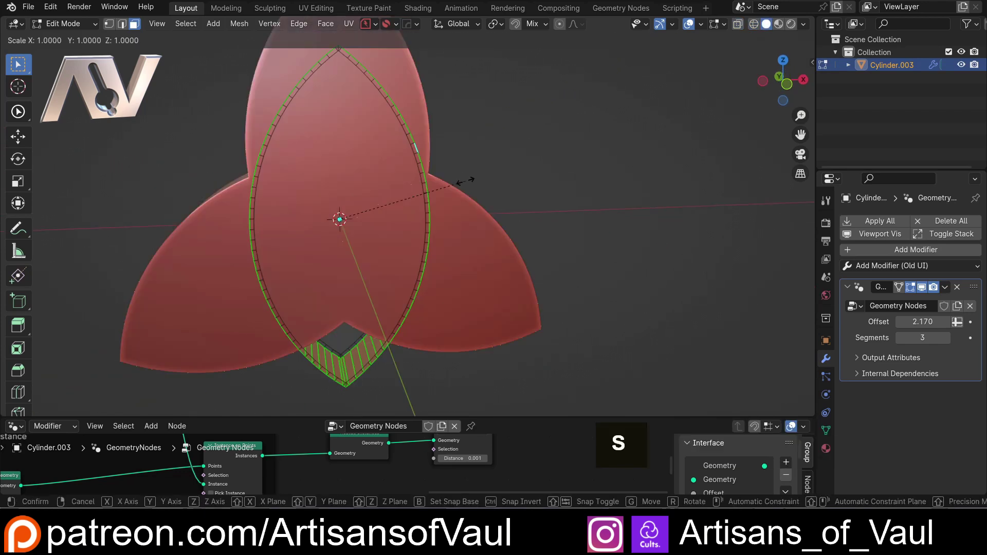
pyautogui.press('shift+y')
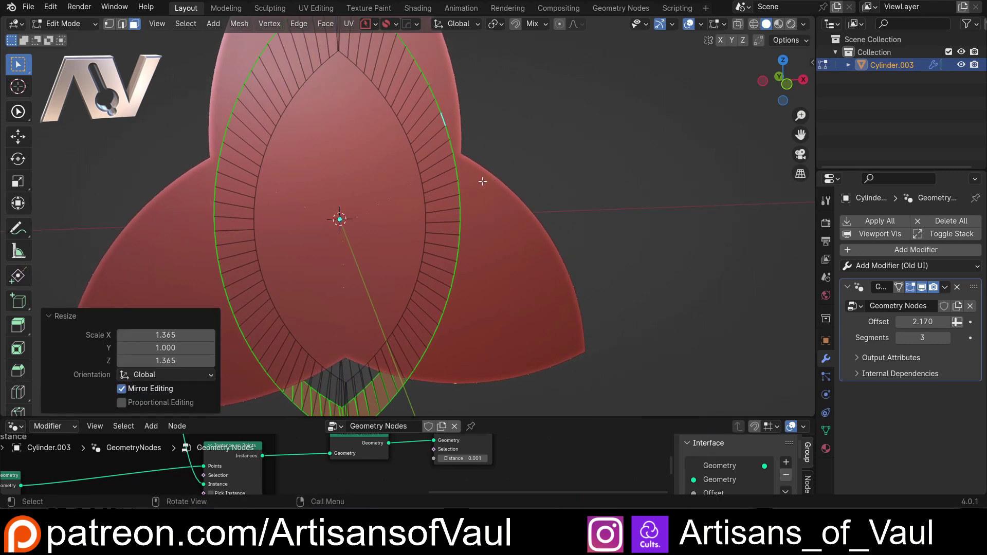
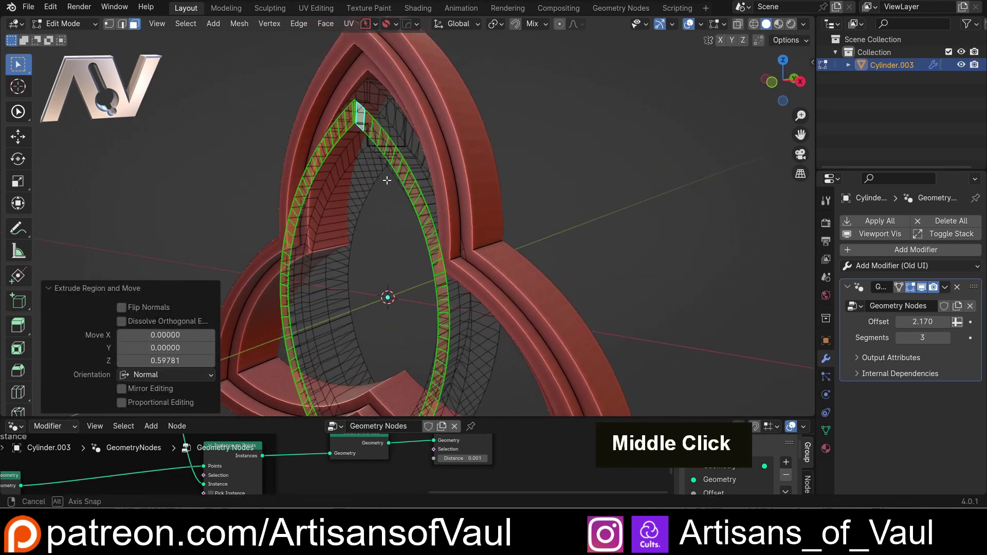
# - Select the raised ridge's edge loops and bevel them with Ctrl+B
pyautogui.scroll(3)
pyautogui.click(422, 126)
pyautogui.press('Tab')
pyautogui.press('ctrl+b')
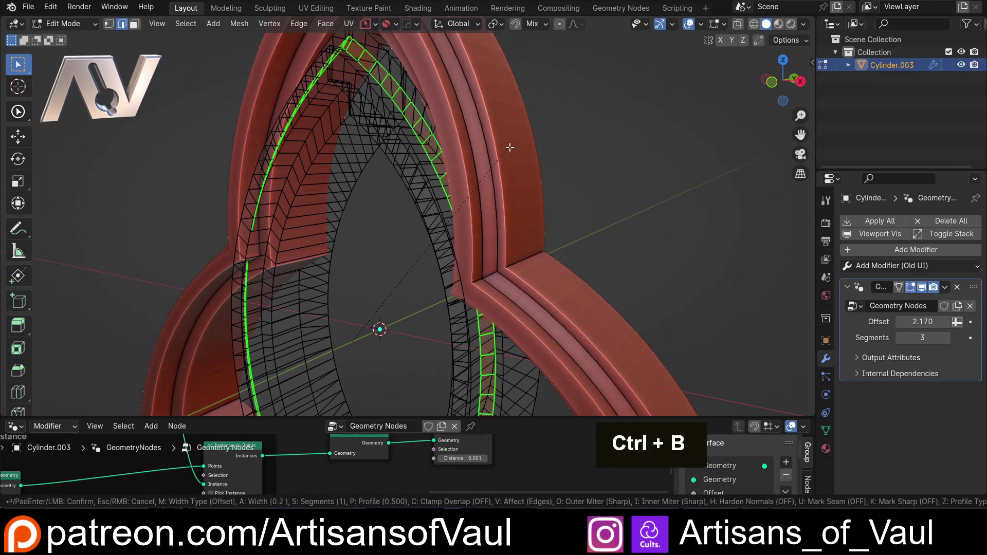
pyautogui.scroll(3)
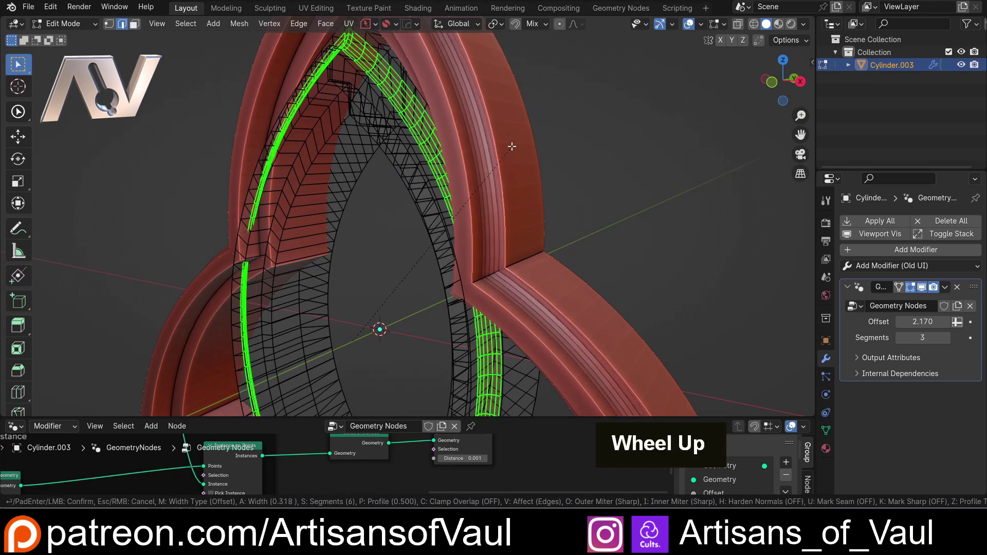
pyautogui.scroll(3)
pyautogui.middleClick(489, 136)
pyautogui.click(442, 123)
# - Set the bevel to Width 0.293 with 14 segments and return to Object Mode
pyautogui.middleClick(538, 254)
pyautogui.click(470, 233)
pyautogui.middleClick(466, 241)
pyautogui.click(379, 224)
pyautogui.middleClick(495, 241)
pyautogui.press('ctrl+b')
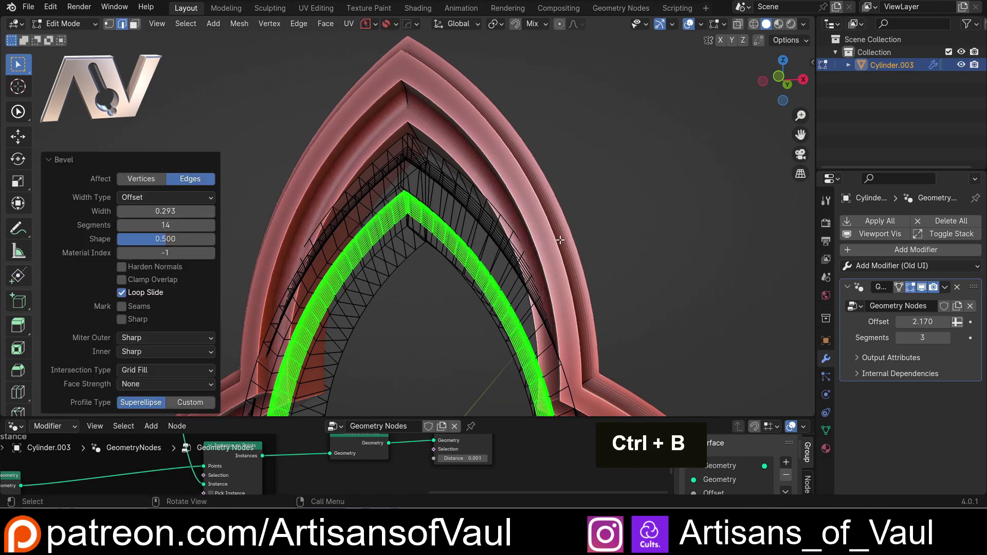
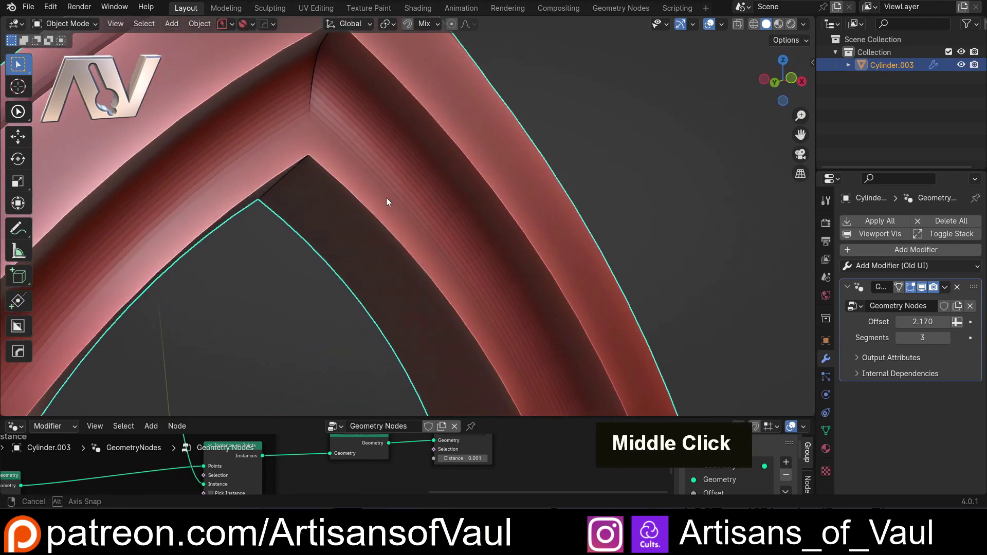
pyautogui.scroll(-3)
pyautogui.middleClick(461, 247)
pyautogui.scroll(3)
pyautogui.middleClick(485, 242)
pyautogui.middleClick(374, 302)
pyautogui.scroll(3)
pyautogui.middleClick(364, 267)
pyautogui.scroll(3)
pyautogui.press('shift+z')
pyautogui.middleClick(432, 244)
pyautogui.middleClick(531, 207)
pyautogui.middleClick(452, 256)
pyautogui.scroll(-3)
pyautogui.middleClick(449, 225)
pyautogui.middleClick(497, 226)
pyautogui.middleClick(399, 267)
pyautogui.middleClick(420, 231)
pyautogui.scroll(3)
pyautogui.scroll(-3)
pyautogui.middleClick(364, 270)
pyautogui.press('ctrl+z')
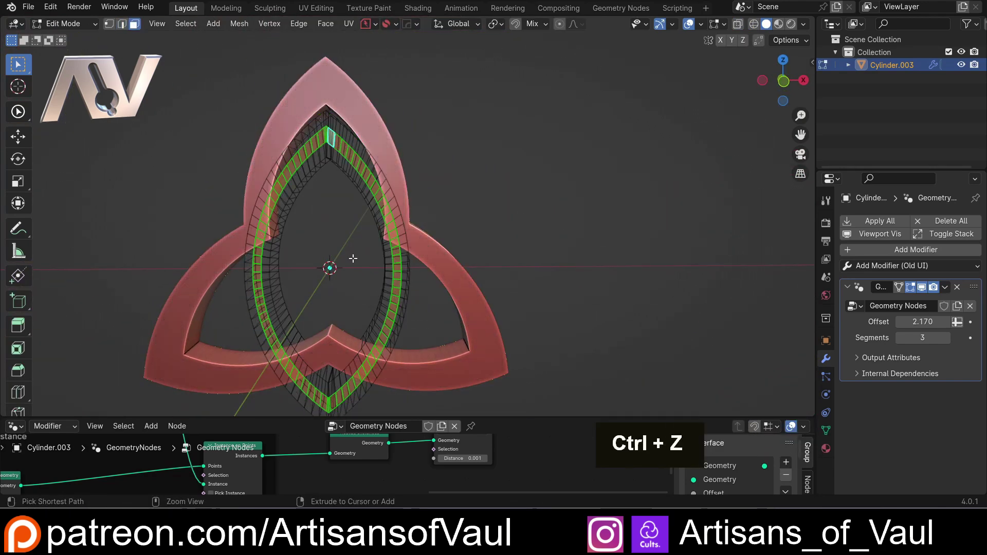
pyautogui.press('ctrl+shift+z')
pyautogui.press('Tab')
pyautogui.scroll(3)
pyautogui.middleClick(374, 221)
pyautogui.middleClick(361, 236)
pyautogui.middleClick(453, 321)
pyautogui.scroll(3)
pyautogui.middleClick(456, 319)
pyautogui.middleClick(451, 299)
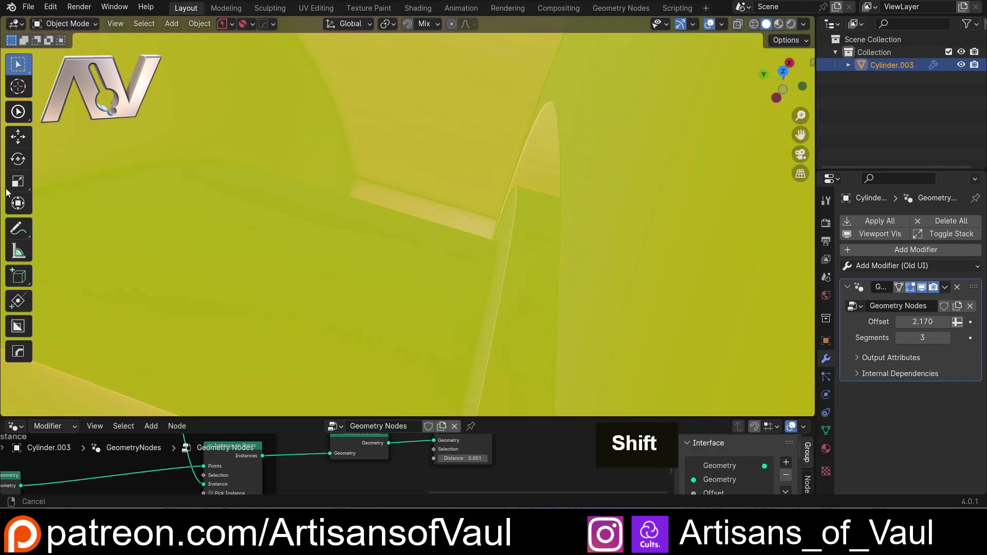
pyautogui.middleClick(599, 152)
pyautogui.scroll(3)
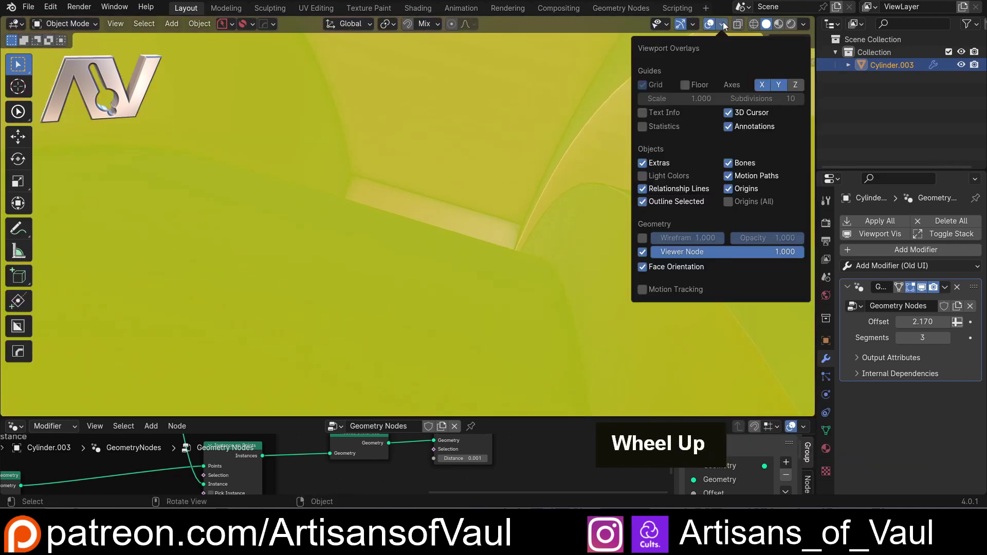
pyautogui.scroll(3)
pyautogui.middleClick(508, 225)
pyautogui.press('Tab')
pyautogui.press('Tab')
pyautogui.scroll(-3)
pyautogui.press('Tab')
pyautogui.scroll(-3)
pyautogui.middleClick(533, 239)
pyautogui.scroll(-3)
pyautogui.middleClick(454, 205)
pyautogui.scroll(3)
pyautogui.middleClick(367, 377)
pyautogui.scroll(3)
pyautogui.scroll(-3)
pyautogui.middleClick(430, 315)
pyautogui.middleClick(392, 302)
pyautogui.press('ctrl+z')
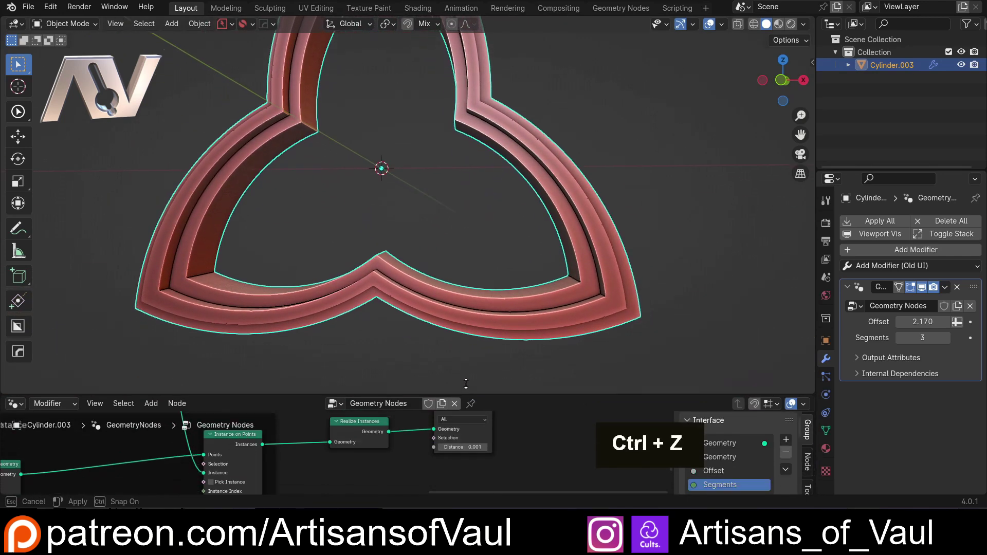
# - Run the 3D-Print toolbox Check All on the frame, confirming no non-manifold edges
pyautogui.scroll(-3)
pyautogui.middleClick(397, 212)
pyautogui.scroll(3)
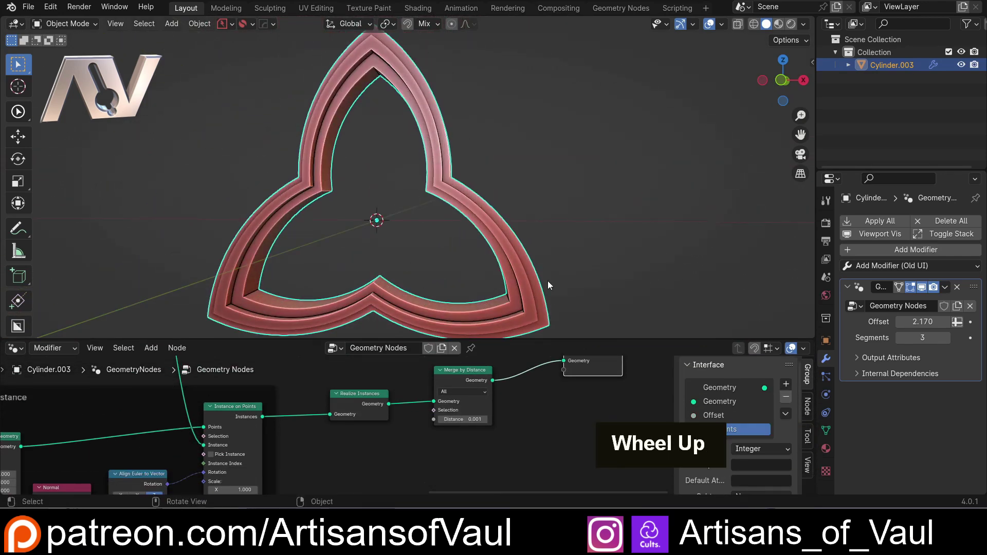
pyautogui.press('t')
pyautogui.scroll(-3)
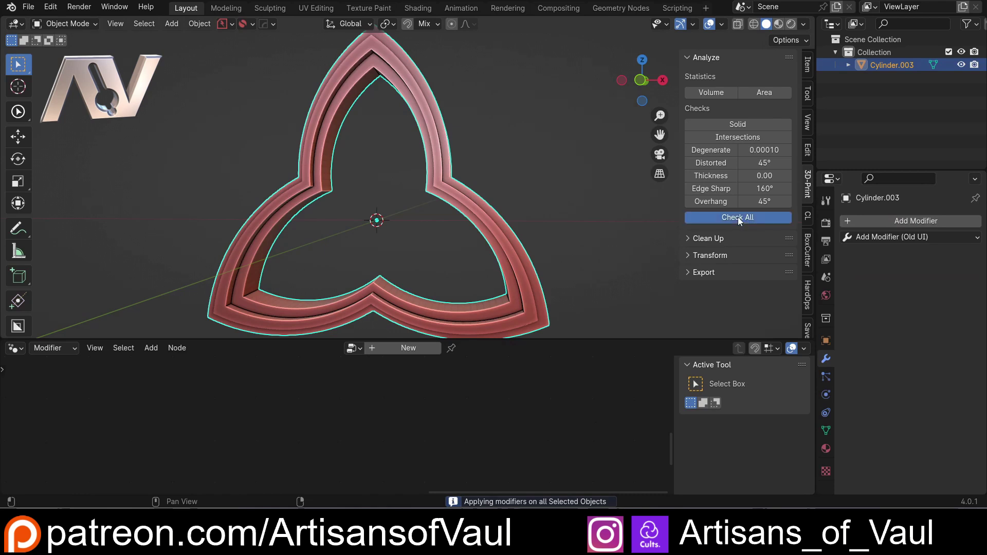
pyautogui.scroll(-3)
pyautogui.scroll(3)
# - Change Segments to 7 so the frame rebuilds as a seven-pointed star, then inspect it
pyautogui.middleClick(412, 179)
pyautogui.scroll(-3)
pyautogui.press('ctrl+z')
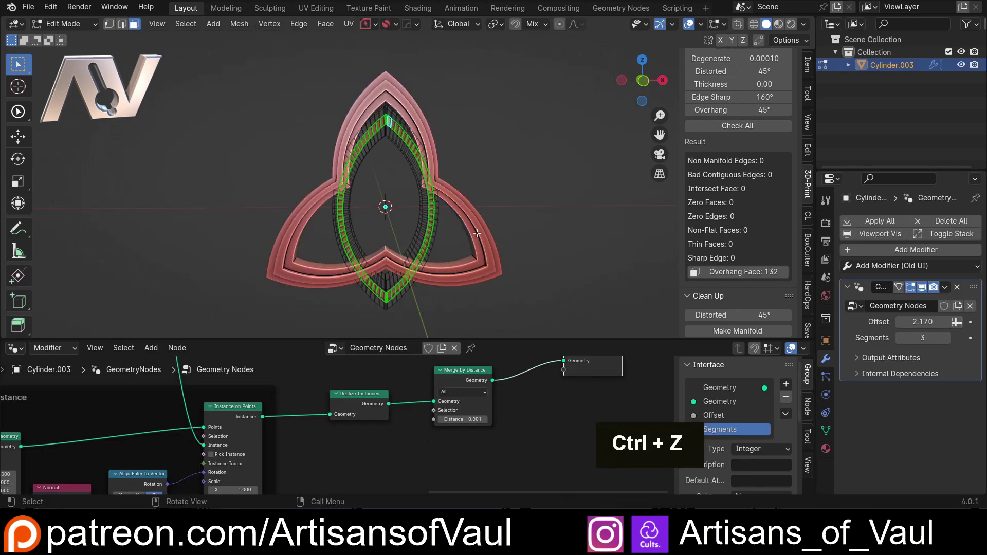
pyautogui.middleClick(463, 228)
pyautogui.scroll(3)
pyautogui.middleClick(409, 319)
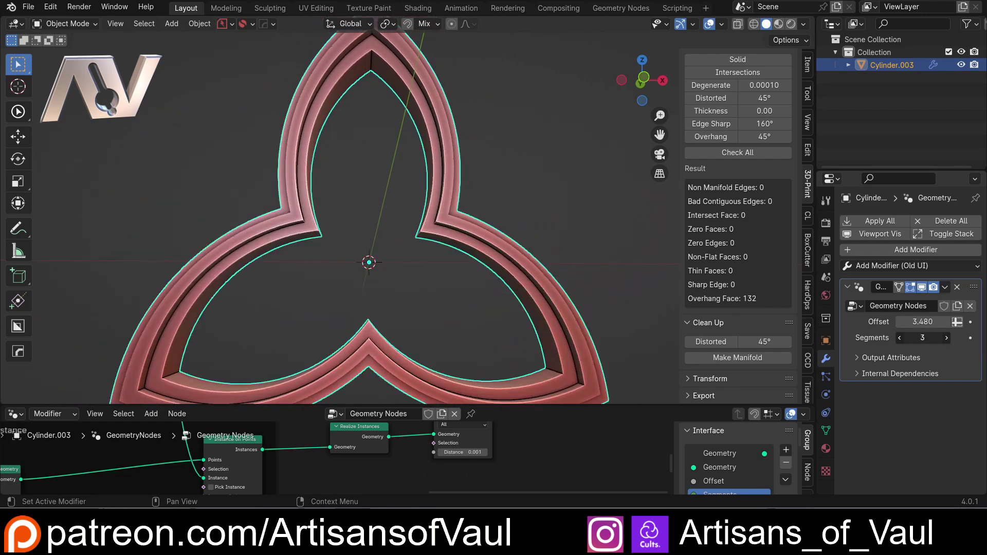
pyautogui.scroll(-3)
pyautogui.middleClick(441, 270)
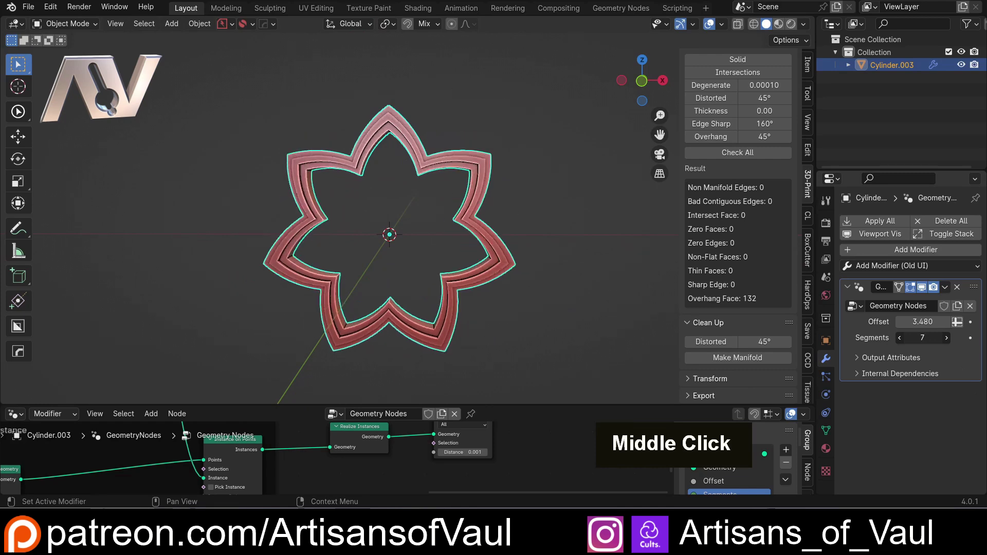